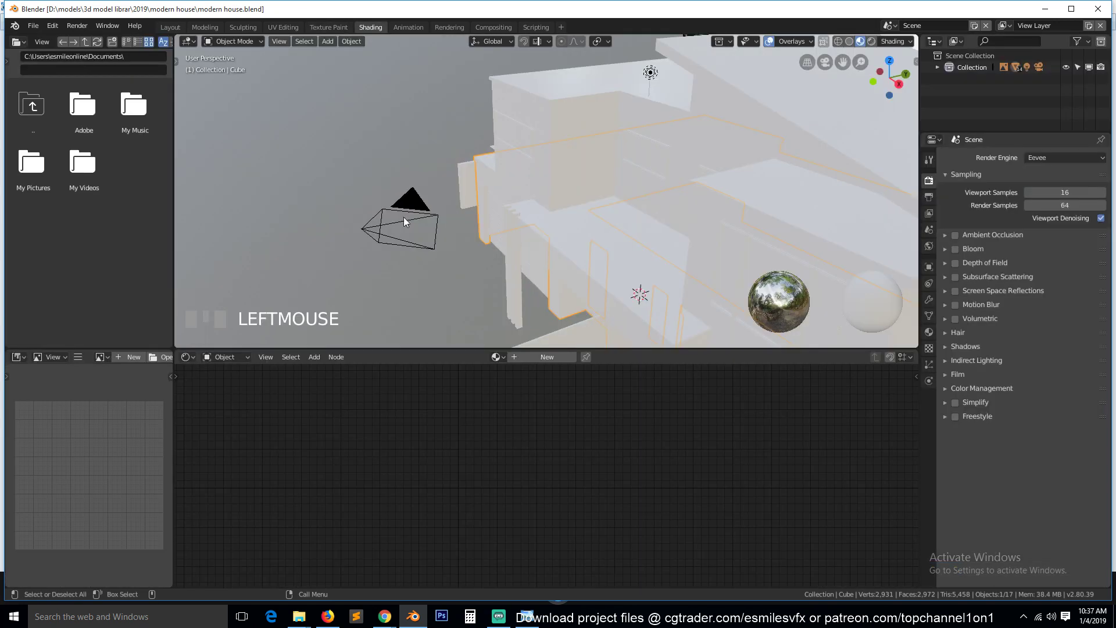
- Split off an Image Editor panel beside the 3D view showing the modern house reference photo
key("`")
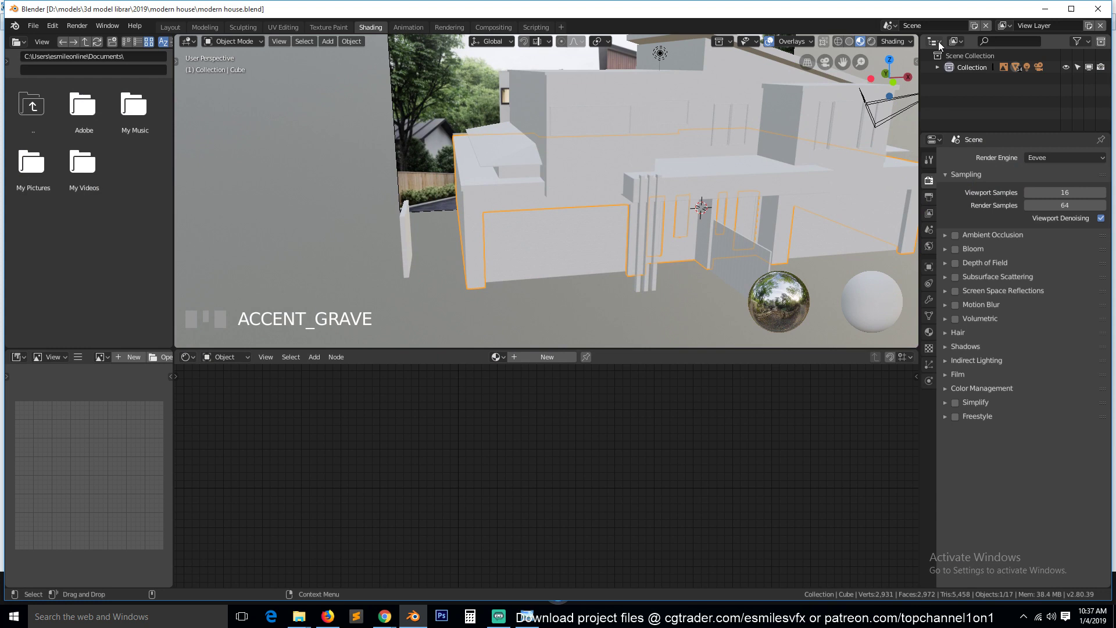
left_click_drag(880, 40, 1063, 44)
left_click_drag(1010, 75, 806, 366)
key("`")
key("alt+a")
left_click(793, 368)
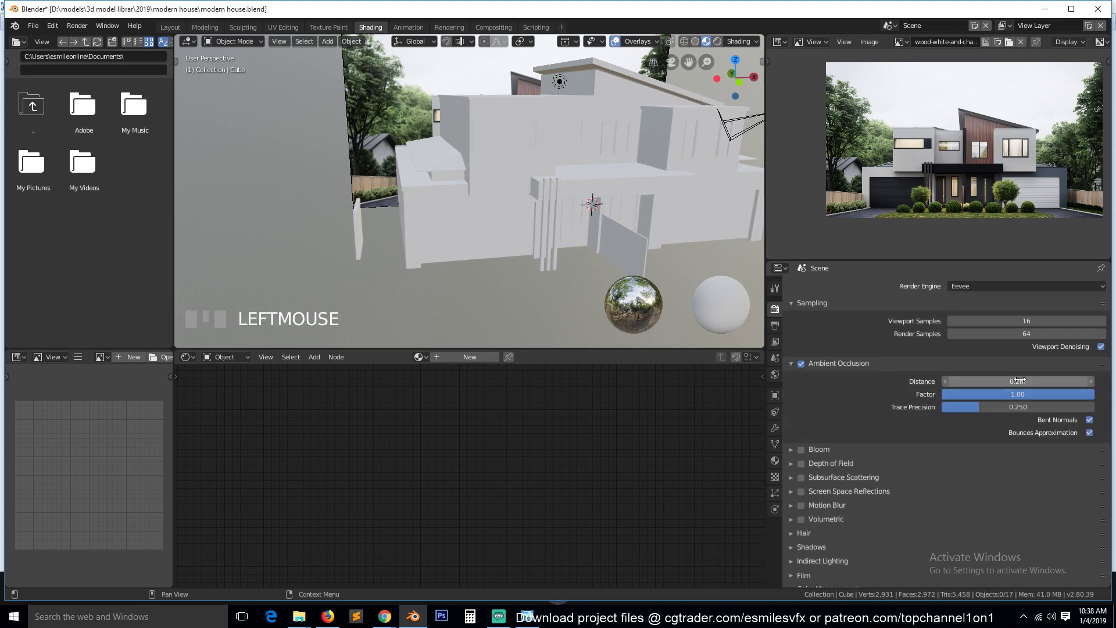
- Enable Ambient Occlusion with Distance 3.17 m and Trace Precision 0.391, enable Screen Space Reflections, and save
left_click_drag(730, 124, 804, 496)
key("`")
key("`")
left_click(725, 45)
key("ctrl+s")
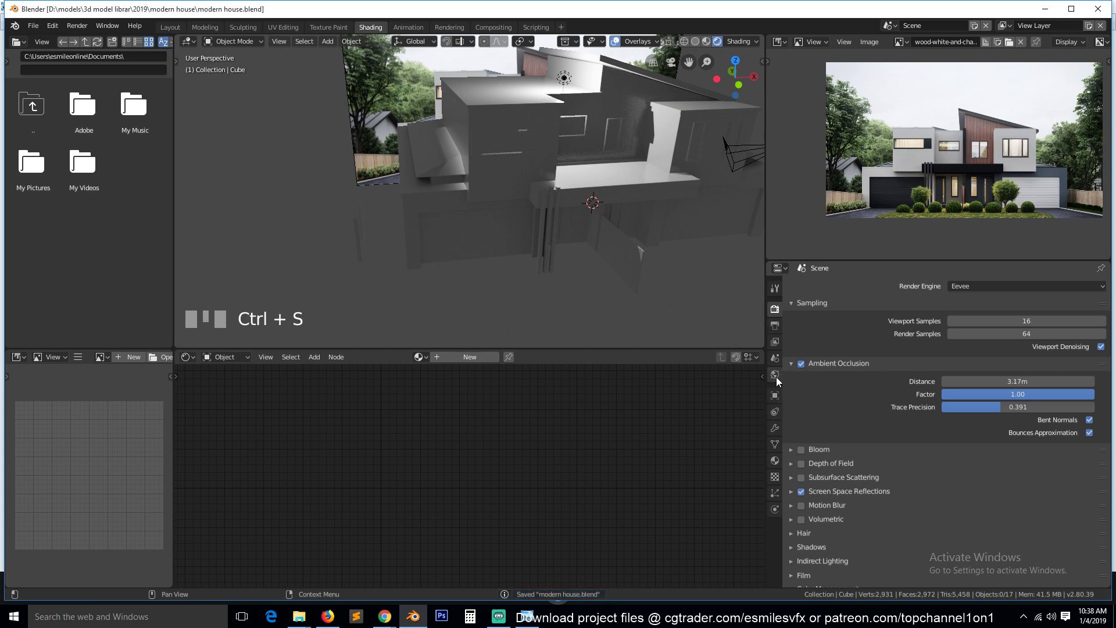
- Switch the world surface to node-based shading in World Properties, ready for an environment texture
left_click(778, 257)
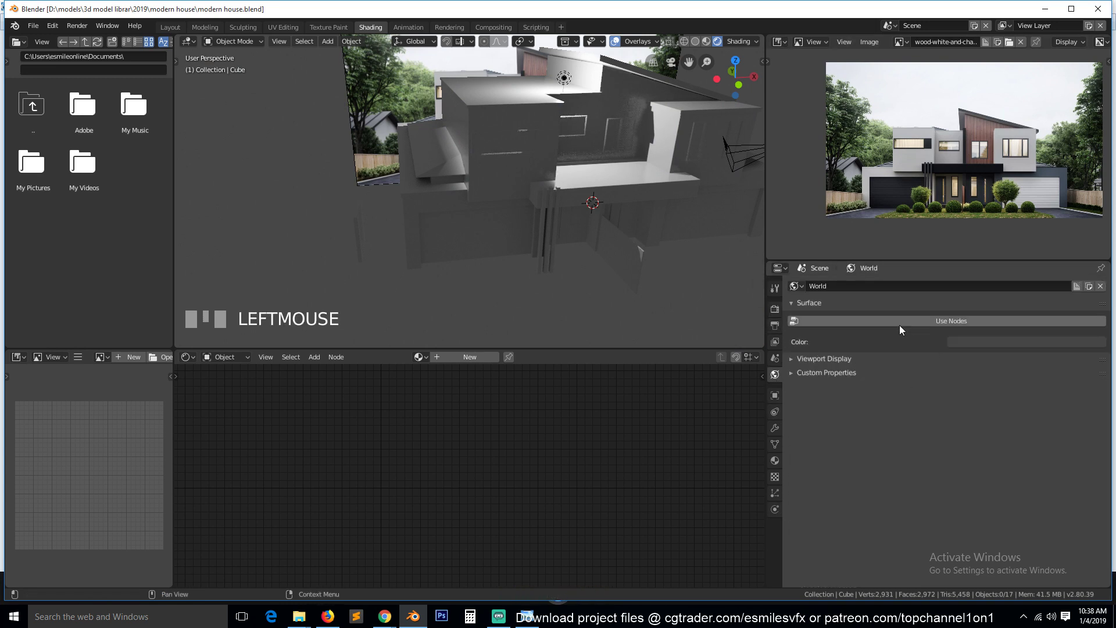
left_click(917, 328)
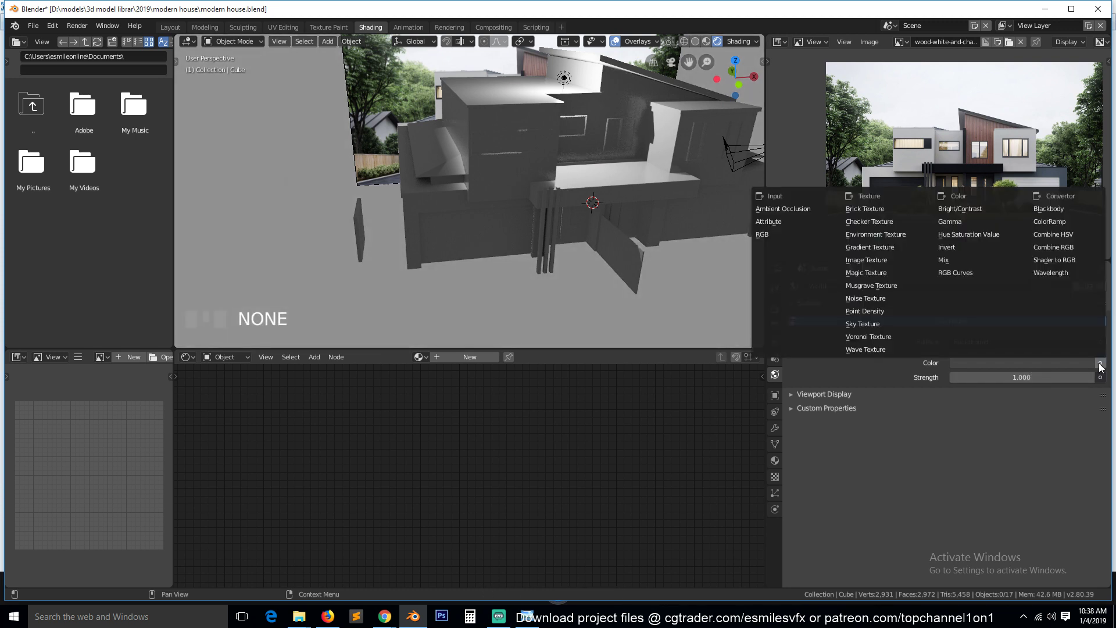
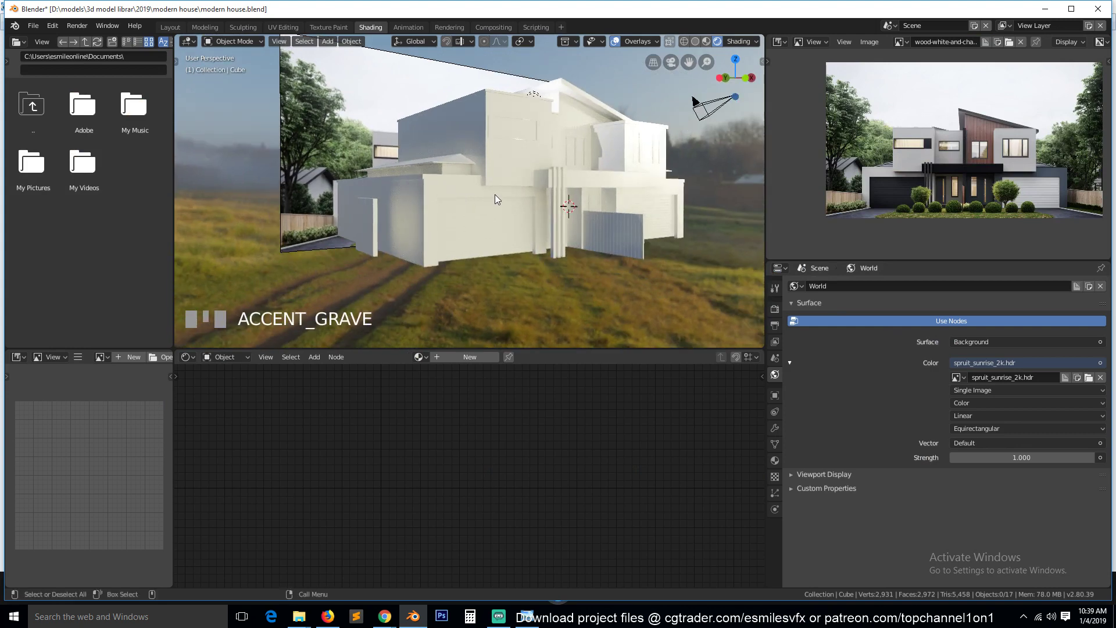
- Reposition the camera to frame the house front, then delete the reference image Empty
key("KP_1")
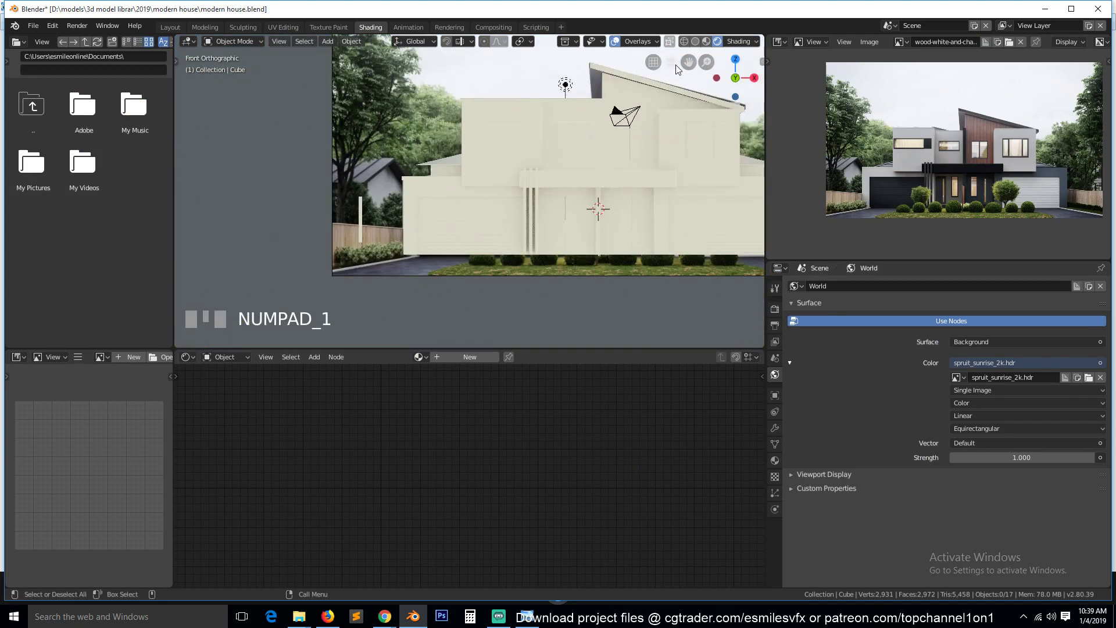
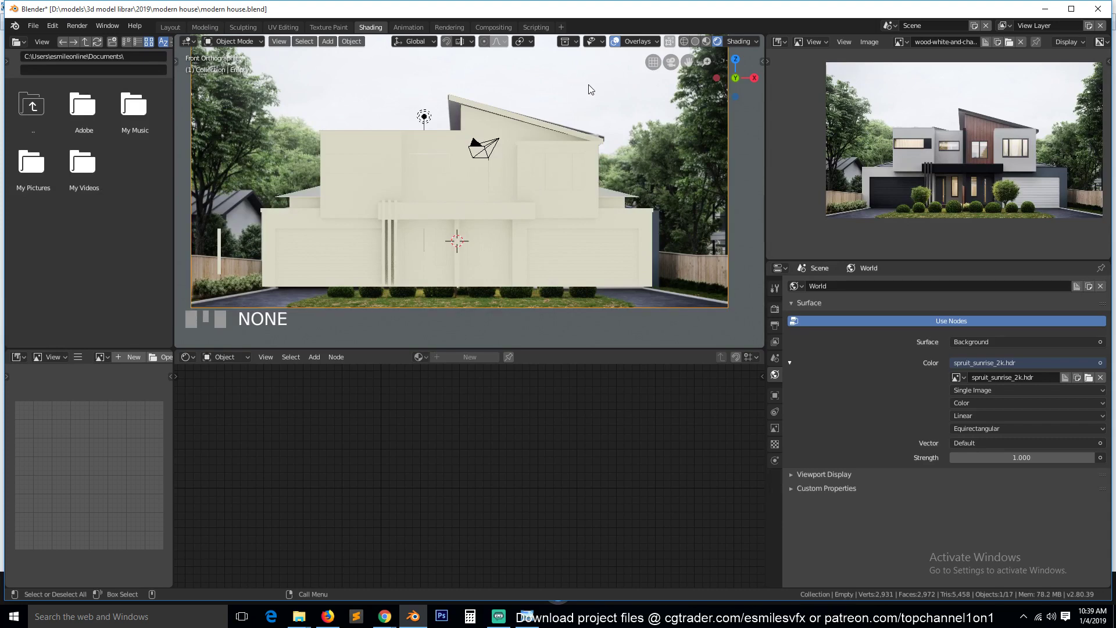
key("ctrl+alt+KP_0")
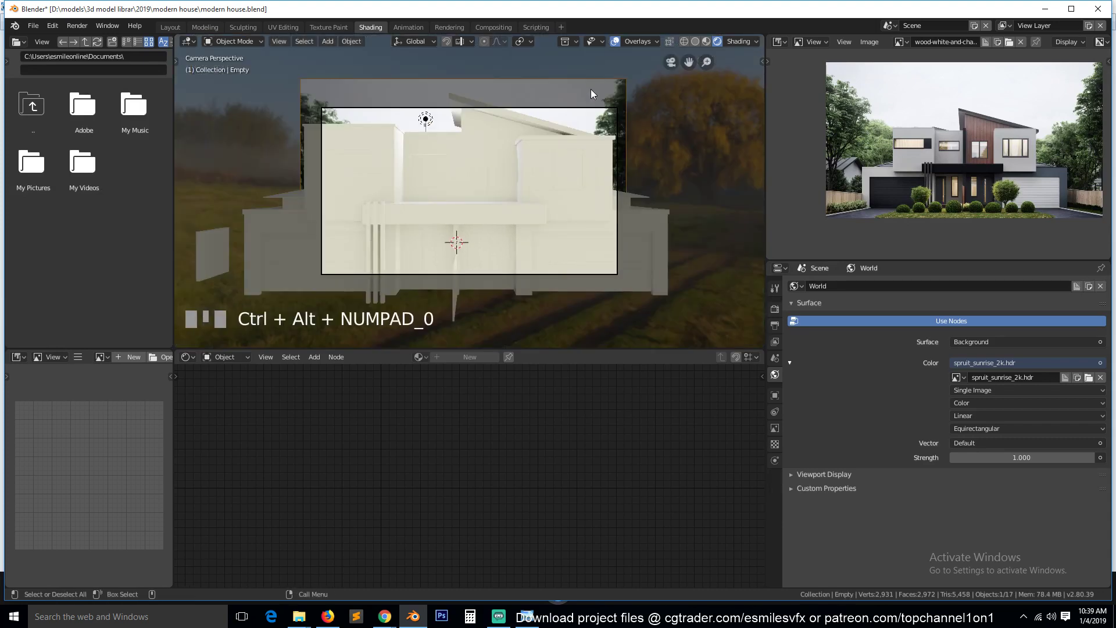
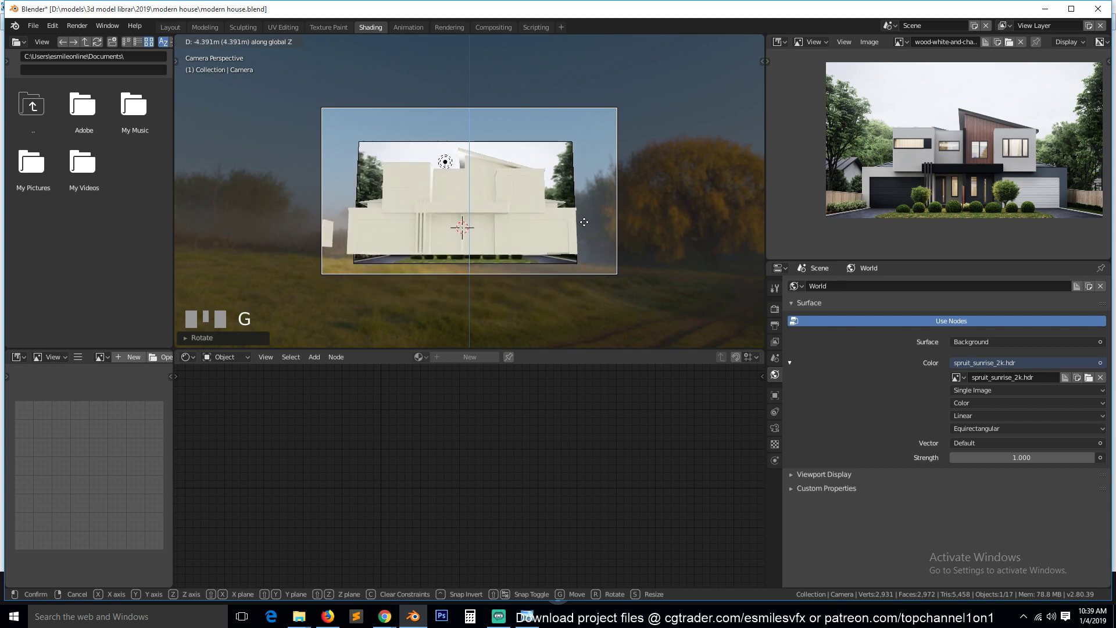
left_click(590, 228)
scroll("up", 3)
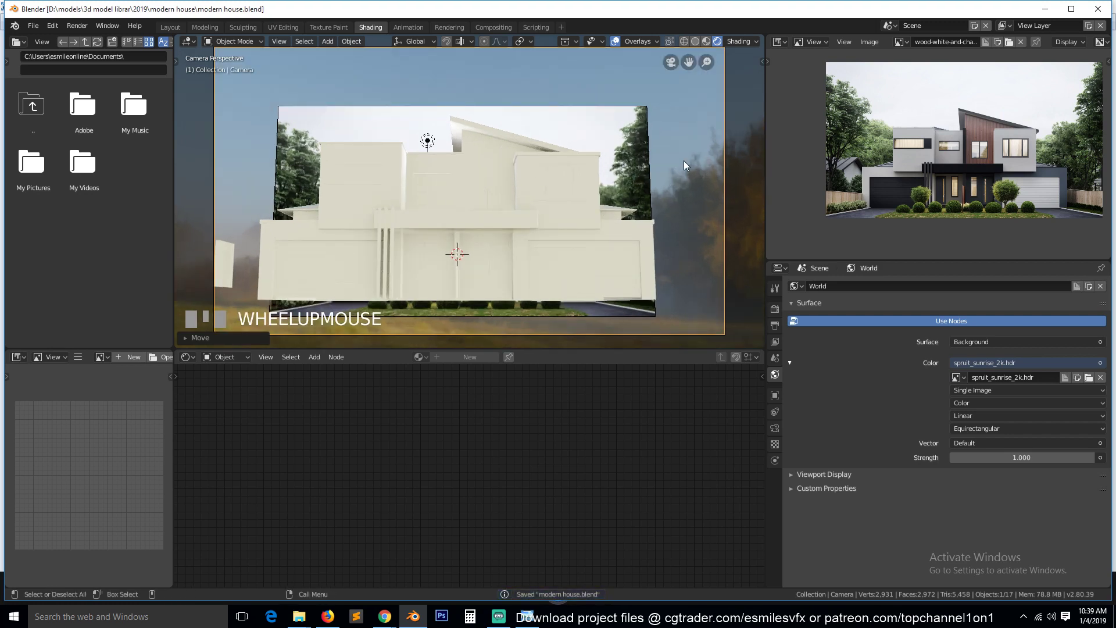
key("g")
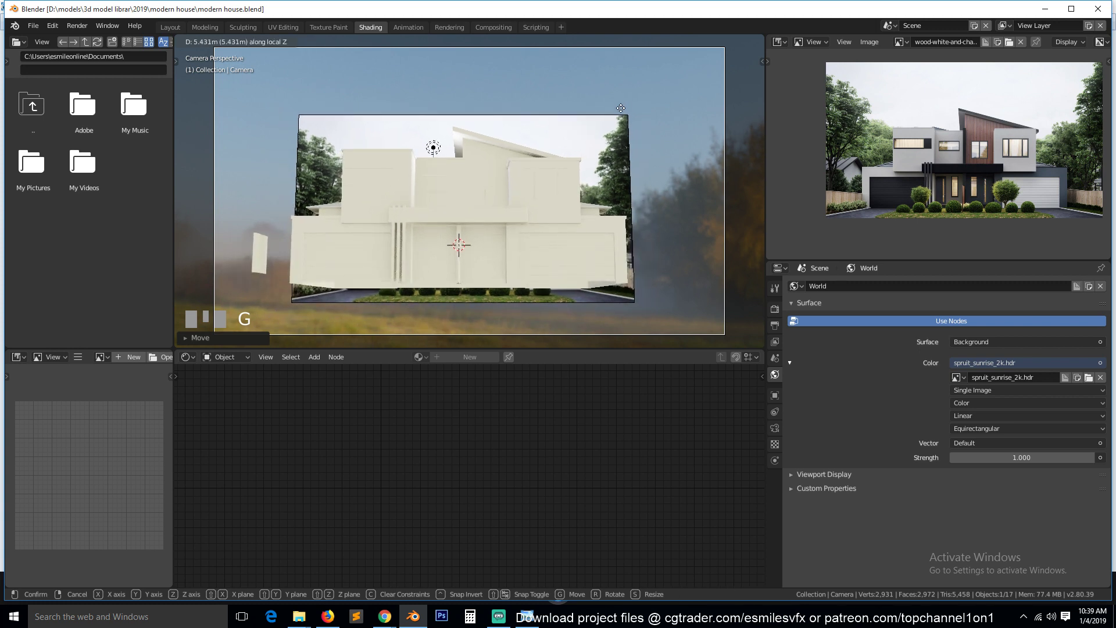
left_click(625, 113)
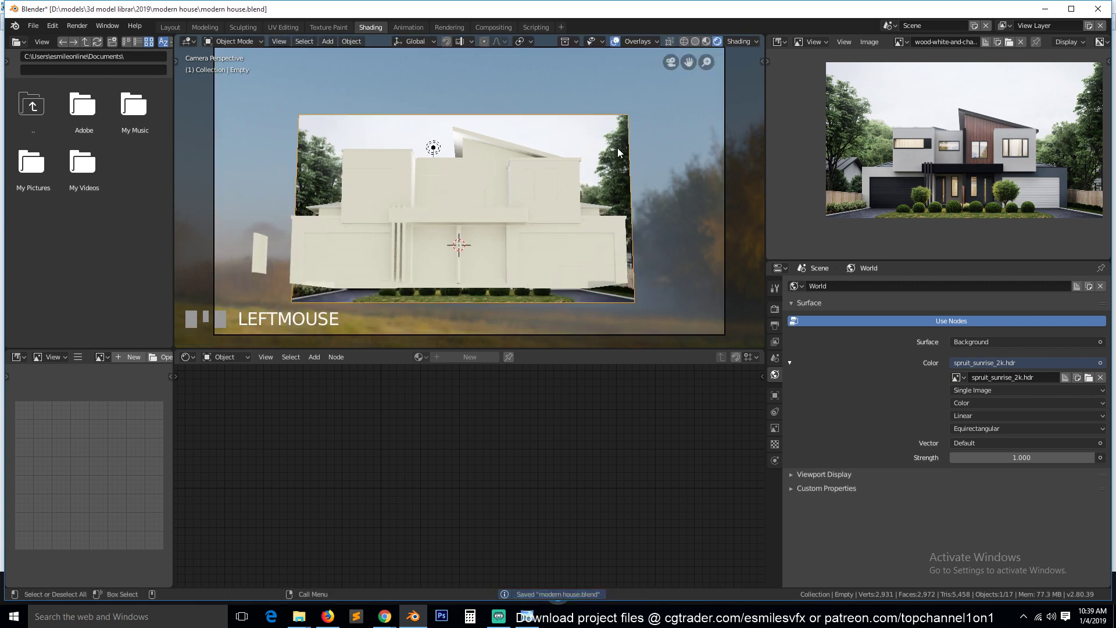
key("h")
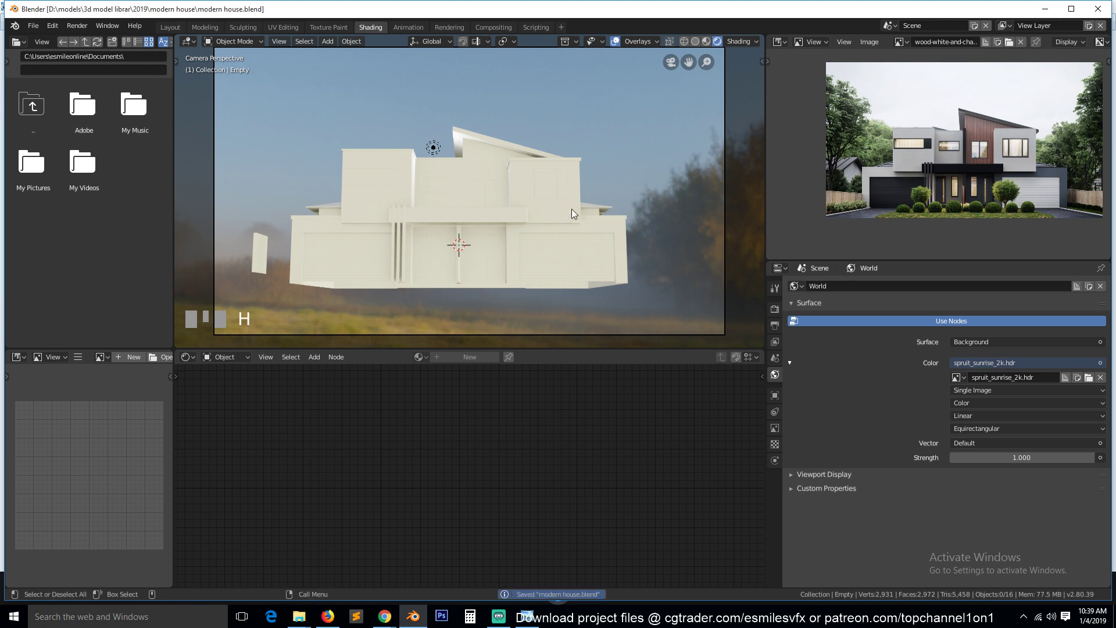
- Select the sun light and move and rotate it from top view so it angles across the house
left_click(442, 145)
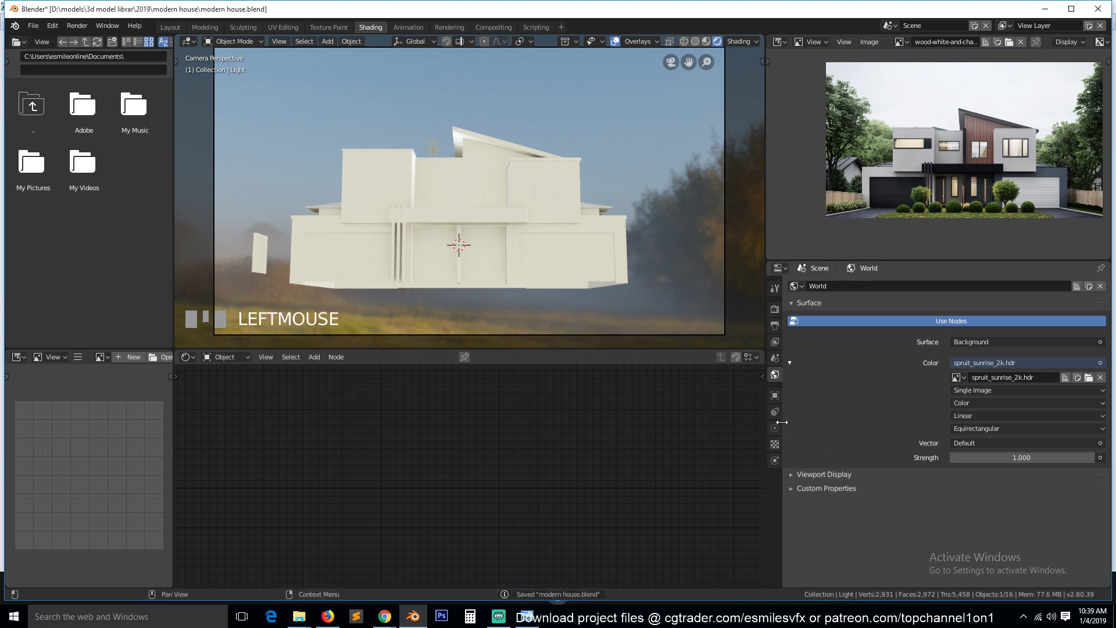
left_click(940, 337)
key("g")
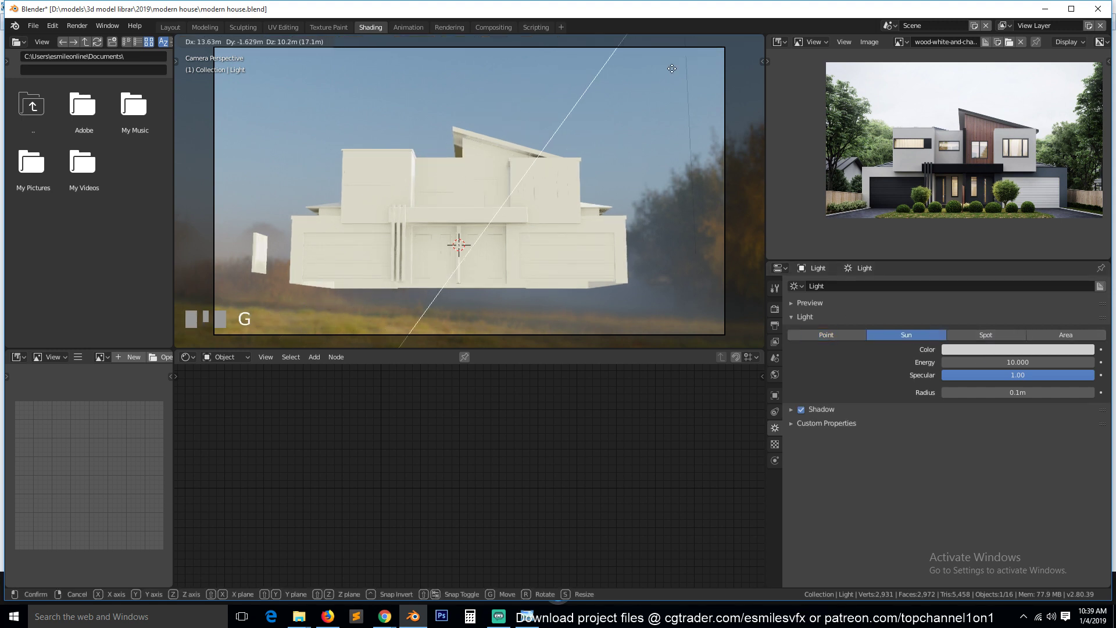
left_click(662, 93)
key("KP_7")
scroll("down", 3)
key("r")
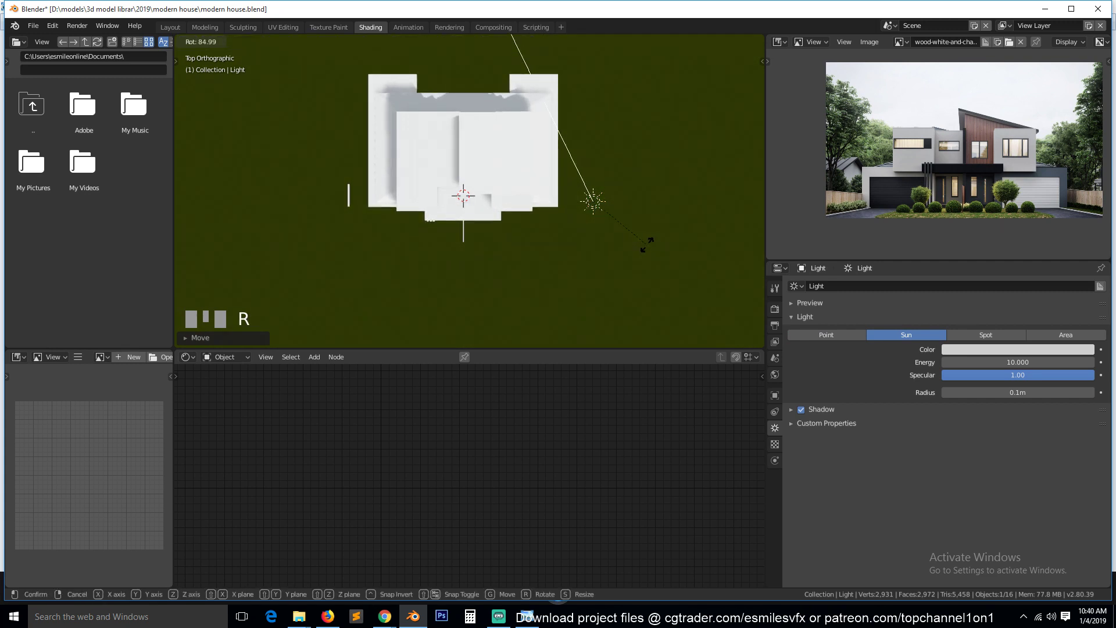
left_click(652, 251)
- Nudge the camera view and set the sun light's Energy to 30
key("g")
left_click(695, 343)
key("KP_0")
key("g")
left_click(592, 209)
left_click_drag(529, 342, 539, 140)
key("g")
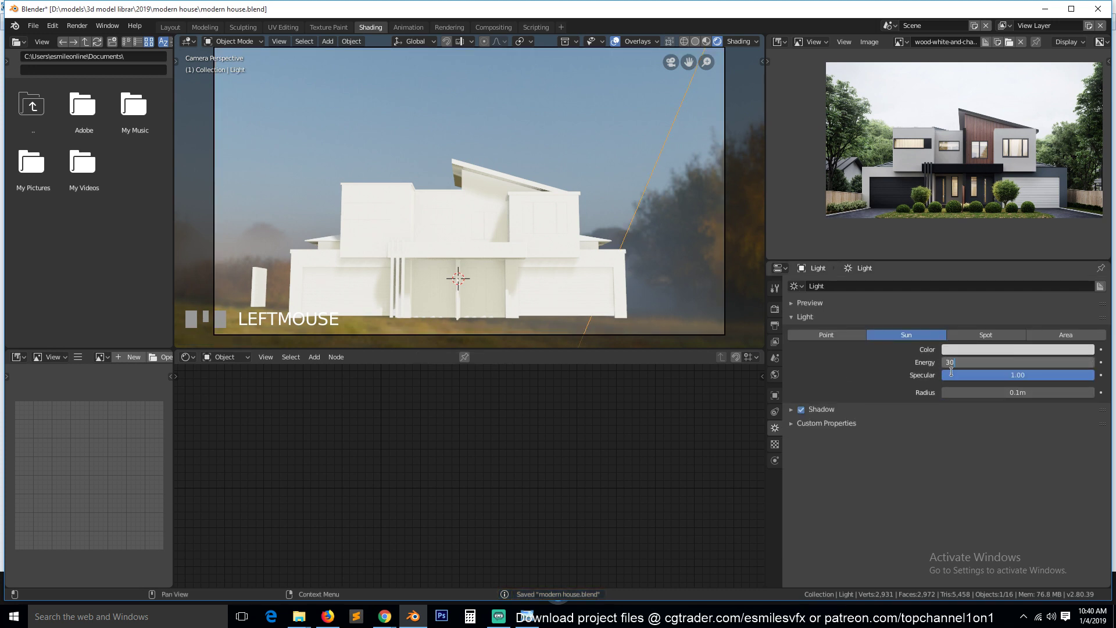
- Expand the sun light's Shadow panel and tick Contact Shadows
left_click(922, 381)
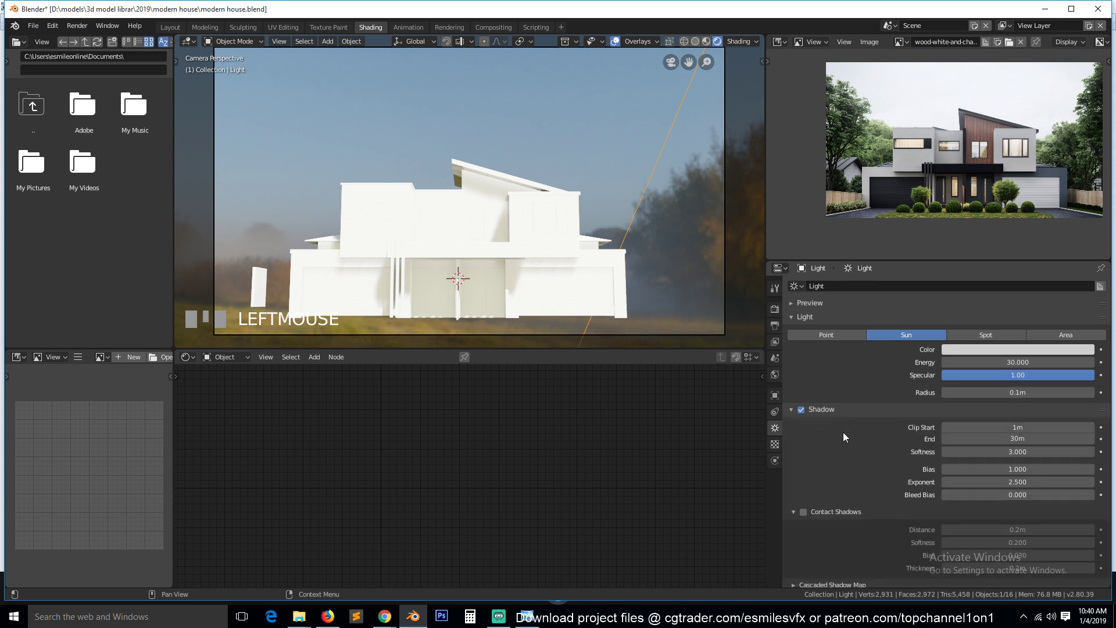
left_click(808, 519)
left_click(807, 519)
left_click(808, 519)
left_click(812, 518)
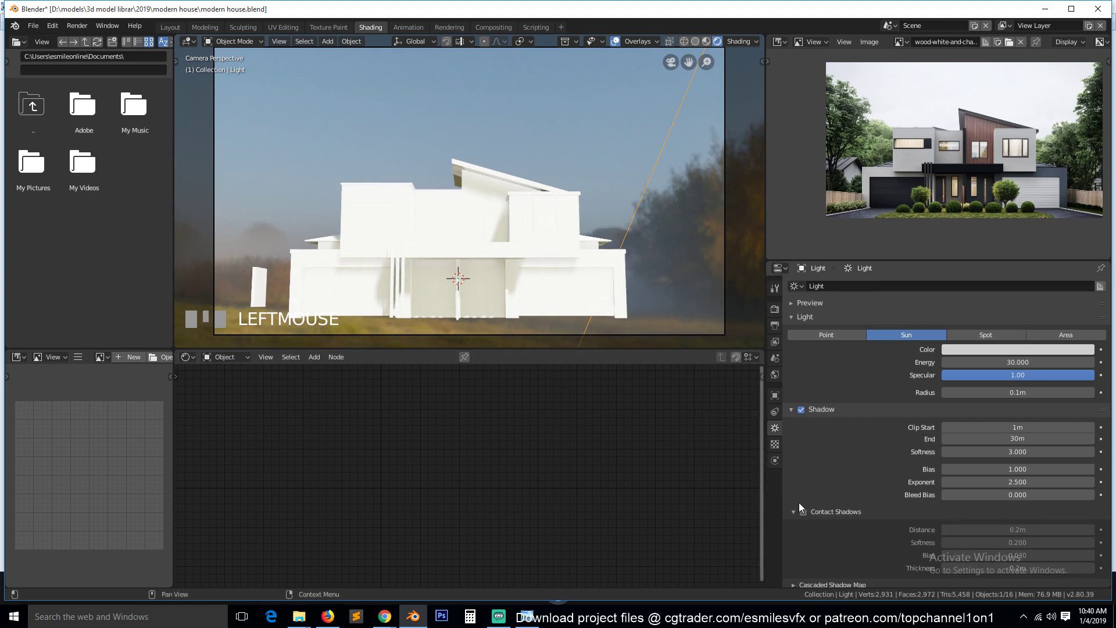
left_click(810, 515)
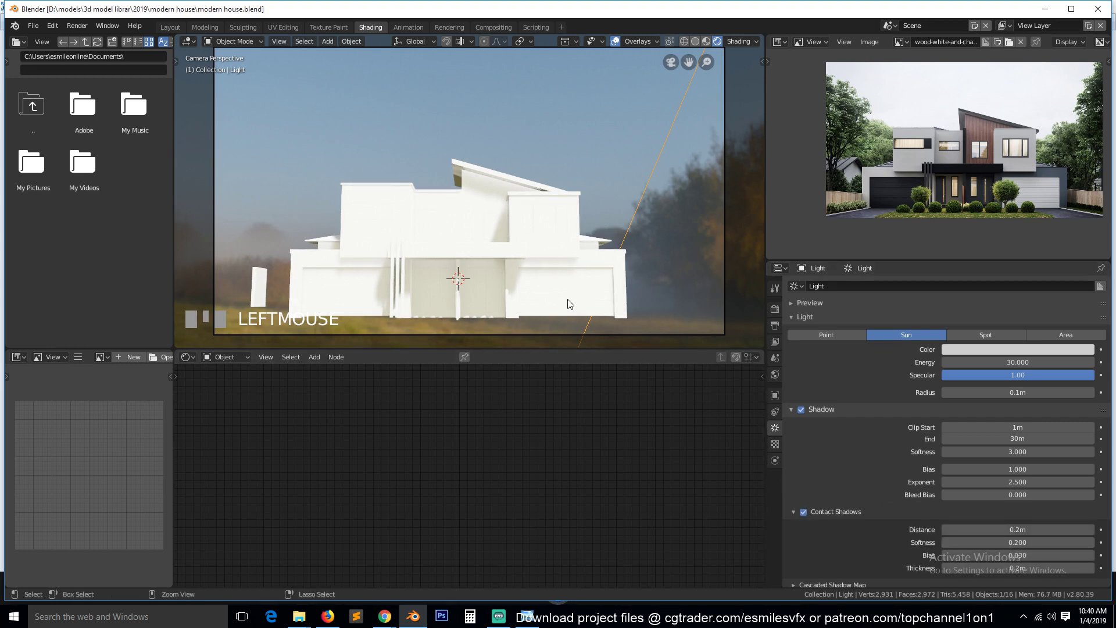
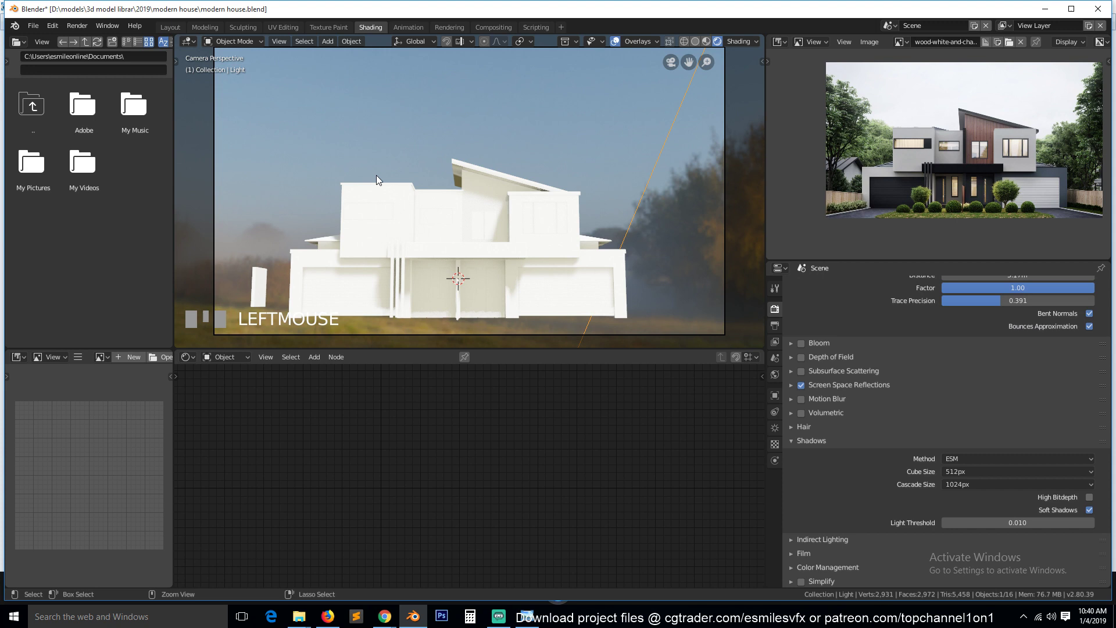
- Add an Irradiance Volume light probe and scale and flatten it to enclose the house
key("alt+a")
key("KP_7")
scroll("down", 3)
key("shift+a")
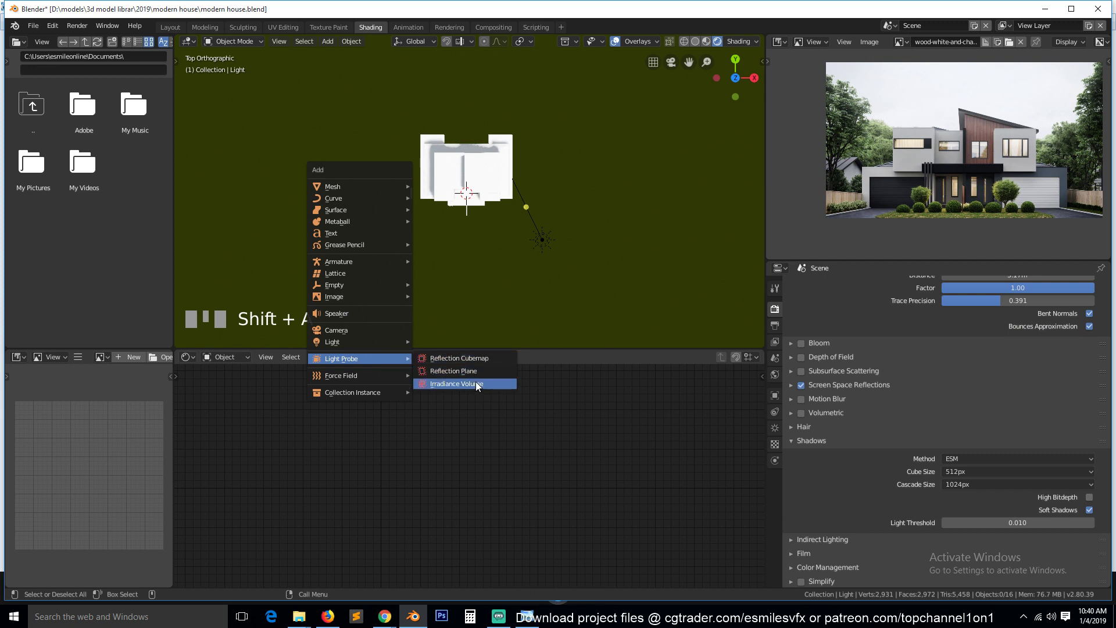
key("s")
left_click(740, 145)
key("KP_1")
key("g")
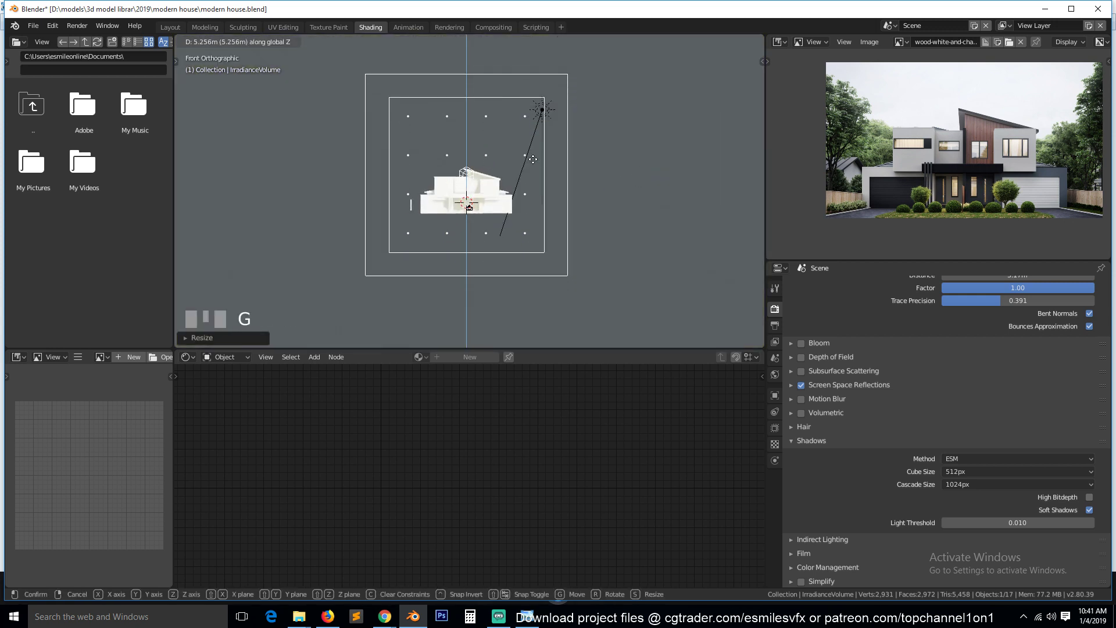
left_click(535, 159)
key("s")
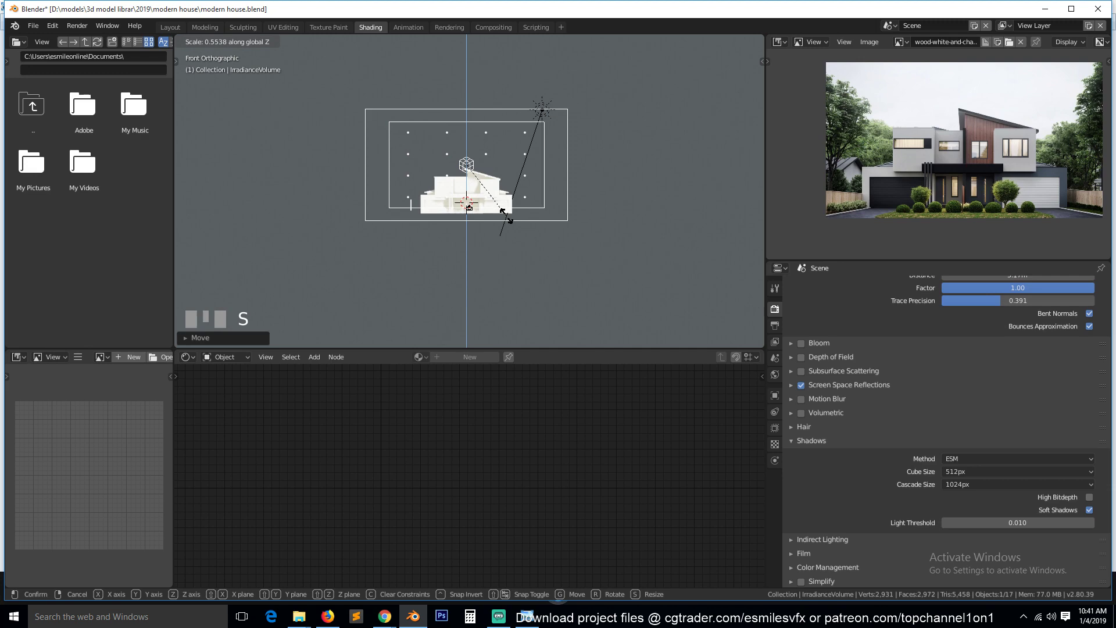
left_click(510, 216)
key("g")
left_click(514, 234)
- Add a Reflection Cubemap probe and scale and position it around the house from top view
key("`")
key("`")
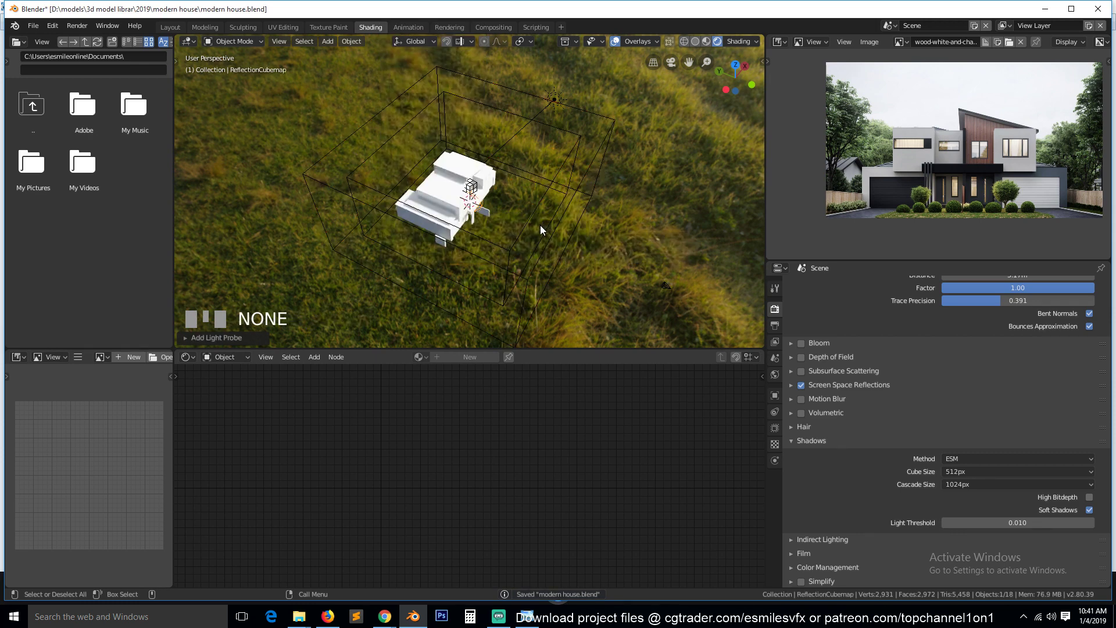
key("KP_7")
key("s")
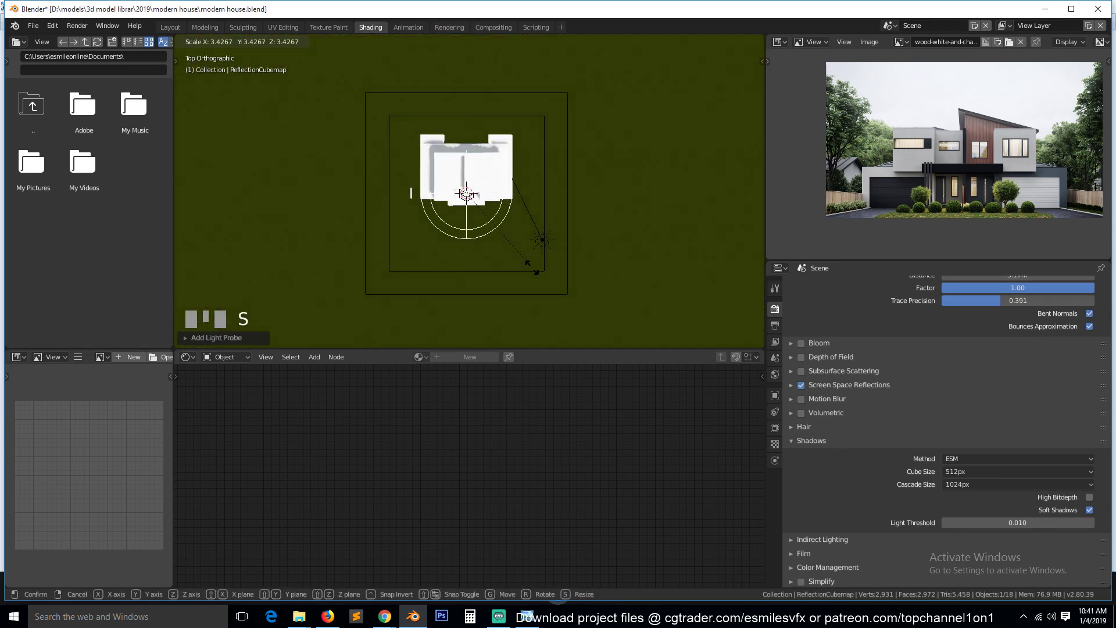
left_click(537, 276)
key("g")
left_click(471, 221)
key("s")
left_click(526, 252)
- Duplicate the reflection cubemap twice across the house and return to the camera view
key("shift+d")
left_click(592, 271)
key("shift+d")
left_click(671, 164)
key("KP_0")
scroll("up", 3)
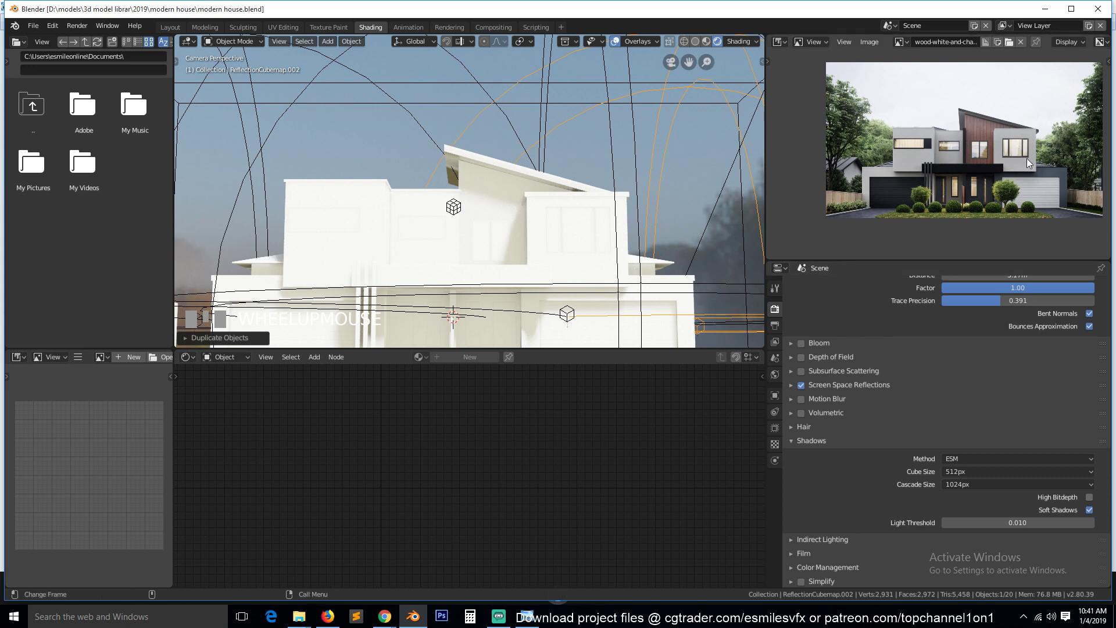
scroll("down", 3)
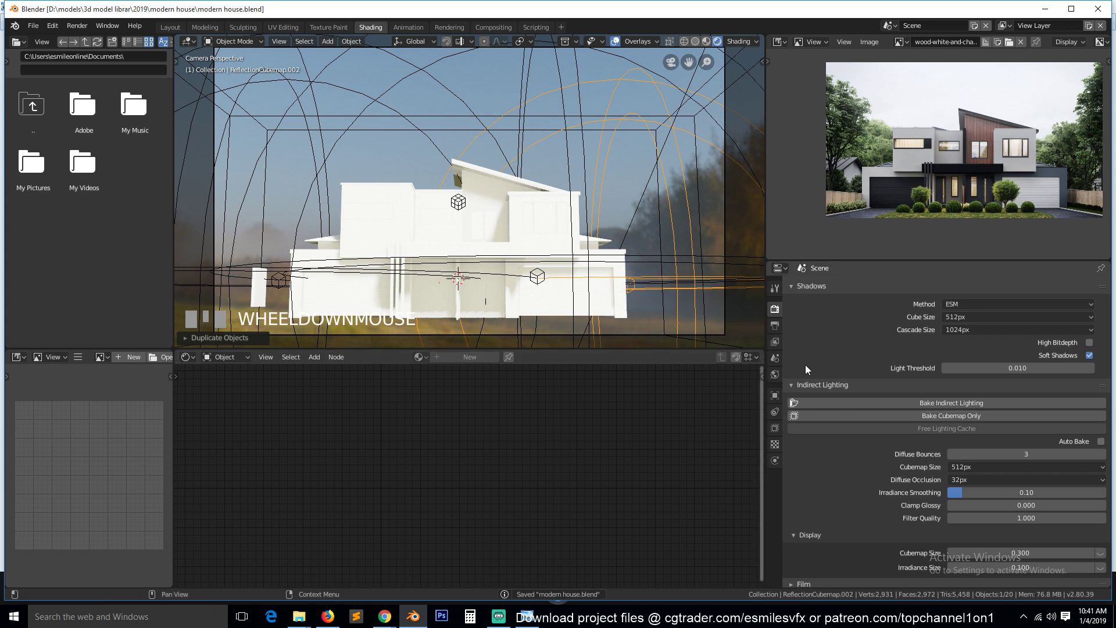
- Bake the Eevee indirect lighting so cubemaps and irradiance samples are stored
left_click_drag(670, 303, 617, 276)
scroll("up", 3)
scroll("down", 3)
key("`")
left_click_drag(521, 280, 568, 293)
key("`")
scroll("up", 3)
- Review the baked lighting from the camera and add a ground plane scaled to about 11.74
key("`")
left_click_drag(451, 264, 502, 274)
scroll("down", 3)
left_click_drag(502, 273, 250, 178)
key("KP_0")
scroll("down", 3)
key("s")
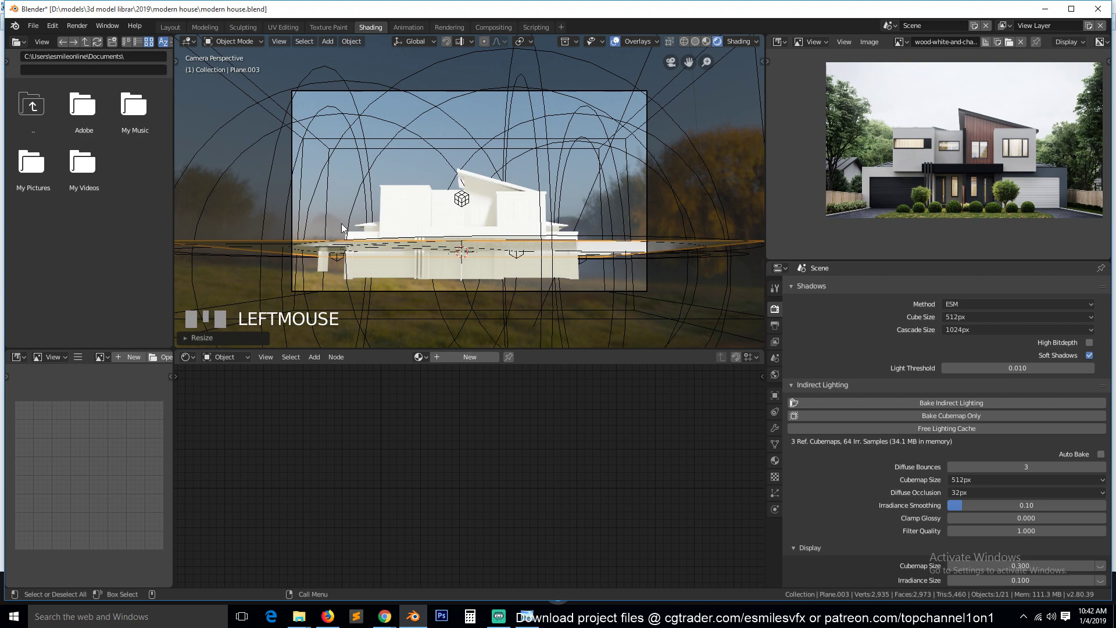
- Position the ground plane under the house, adjust its vertices in Edit Mode, and save the file
key("g")
left_click(348, 252)
key("`")
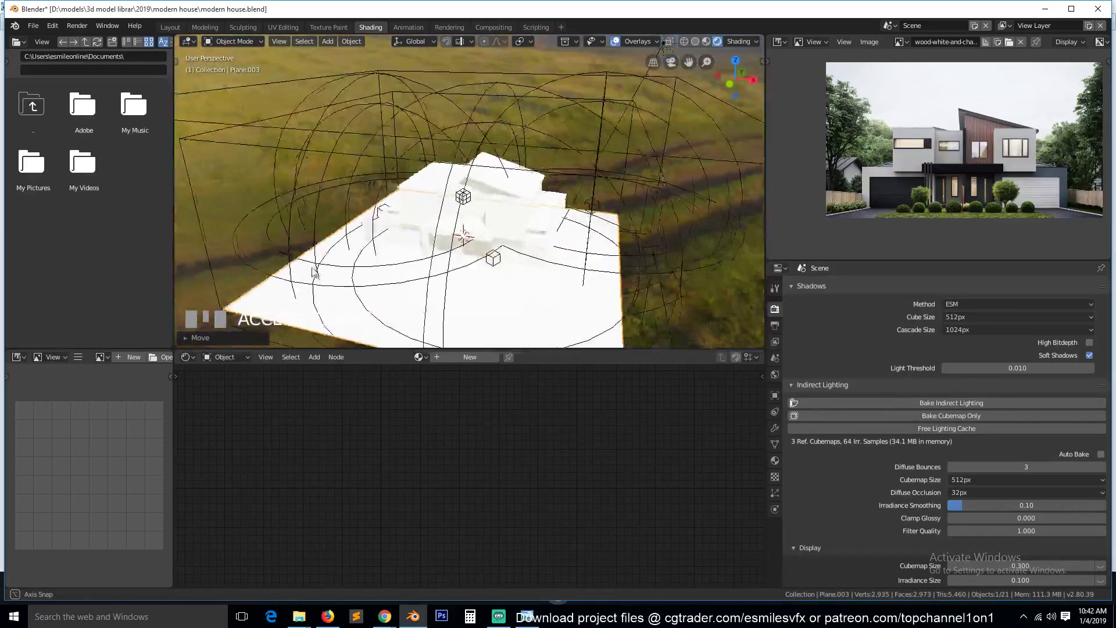
key("Tab")
scroll("down", 3)
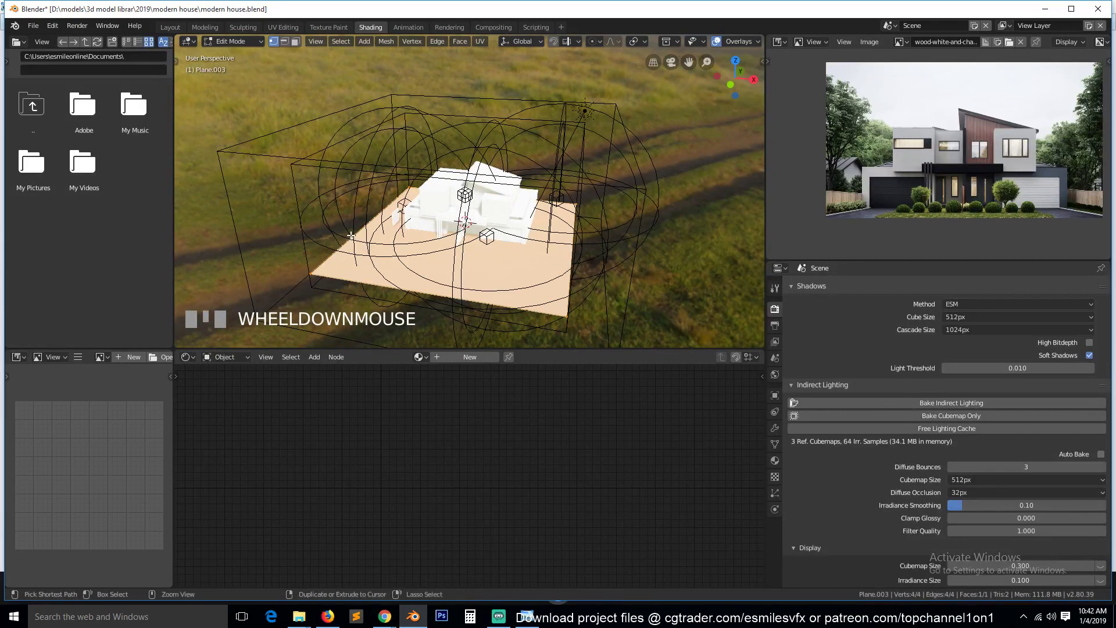
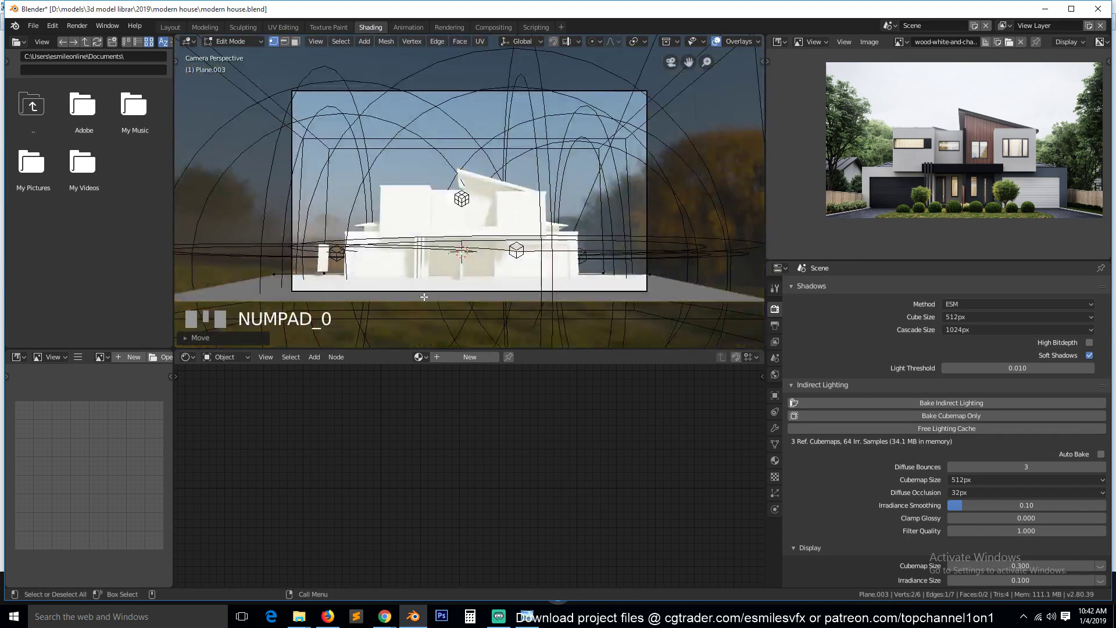
key("Tab")
key("alt+a")
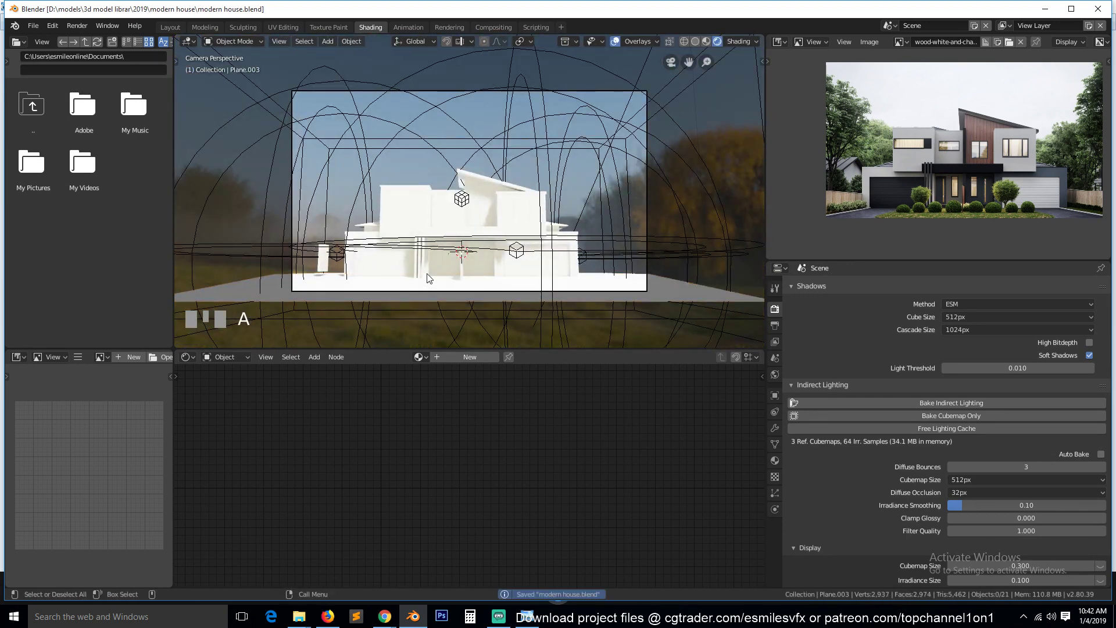
key("`")
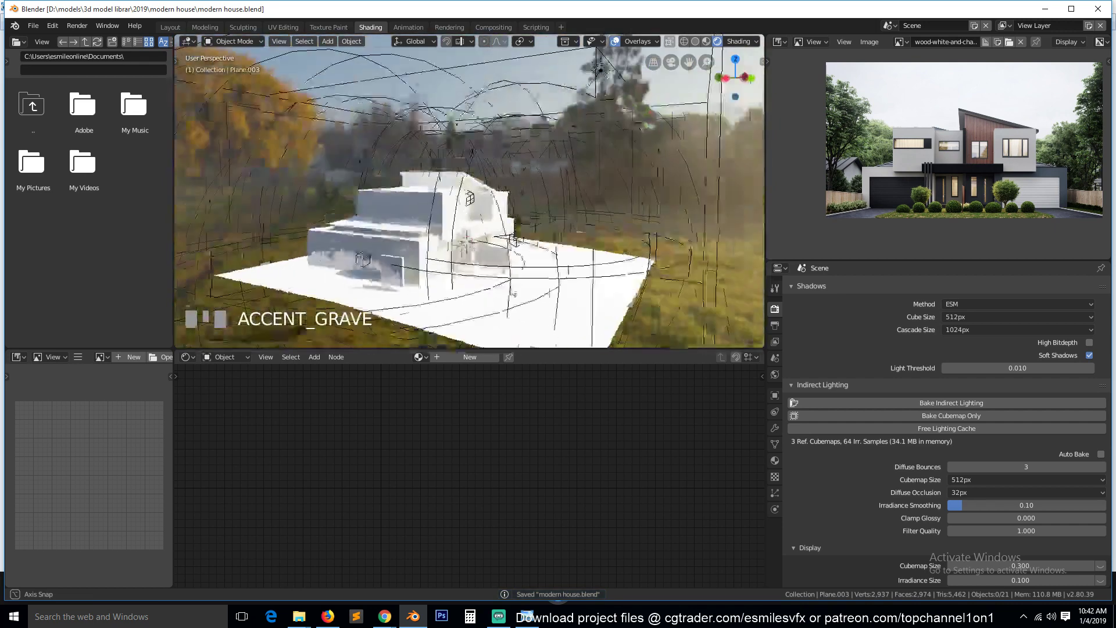
- Delete the stray small cube beside the house and return to the camera view
left_click(399, 267)
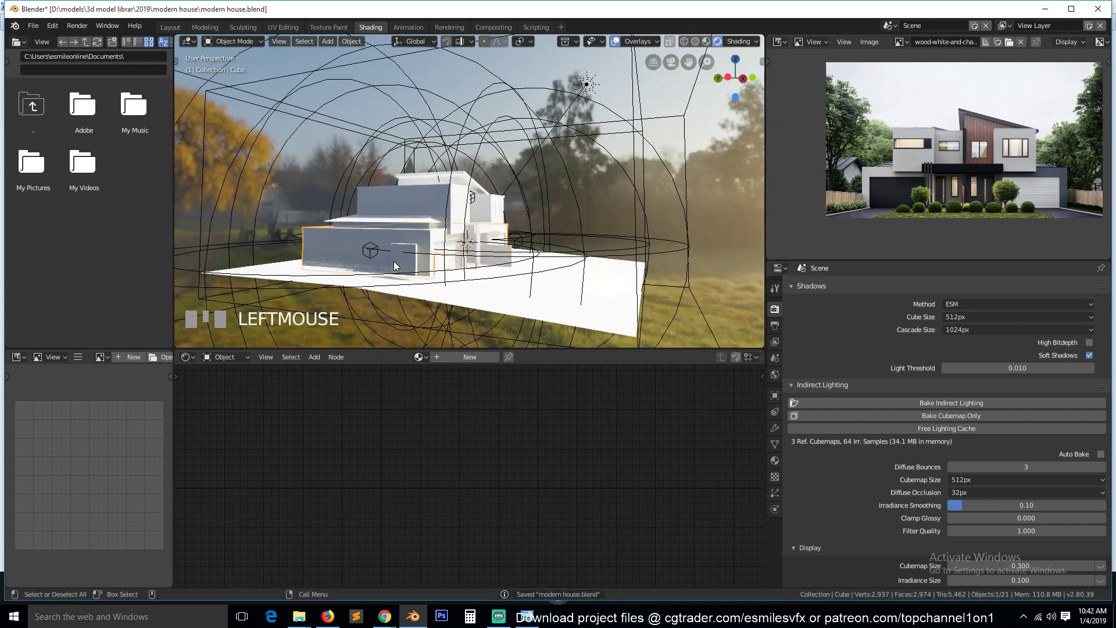
key("KP_Decimal")
key("`")
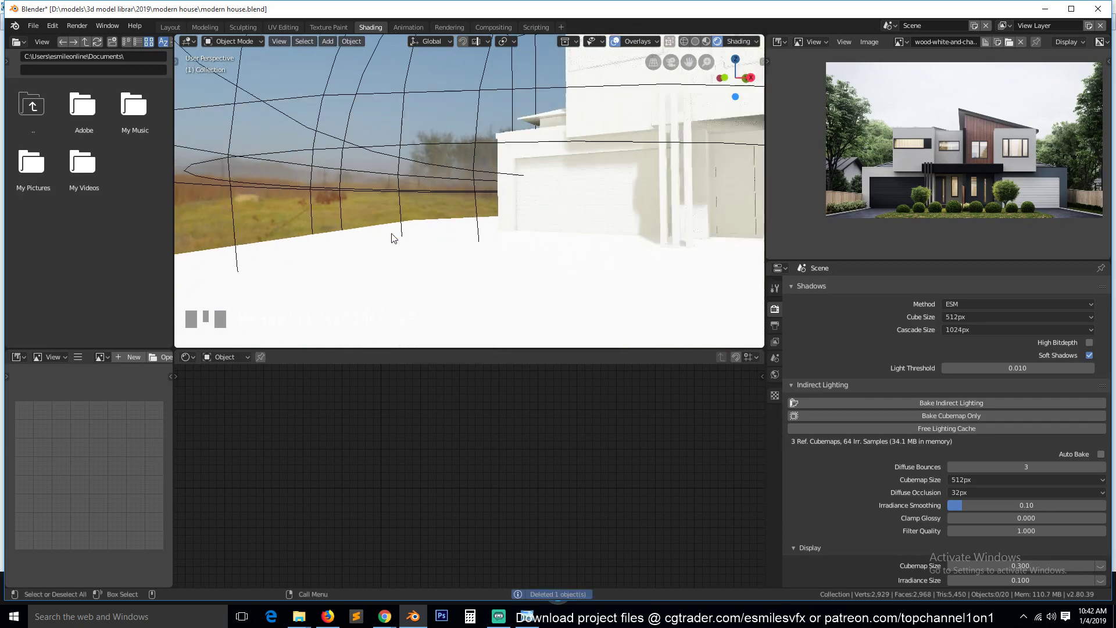
key("KP_0")
scroll("up", 3)
scroll("down", 3)
scroll("up", 3)
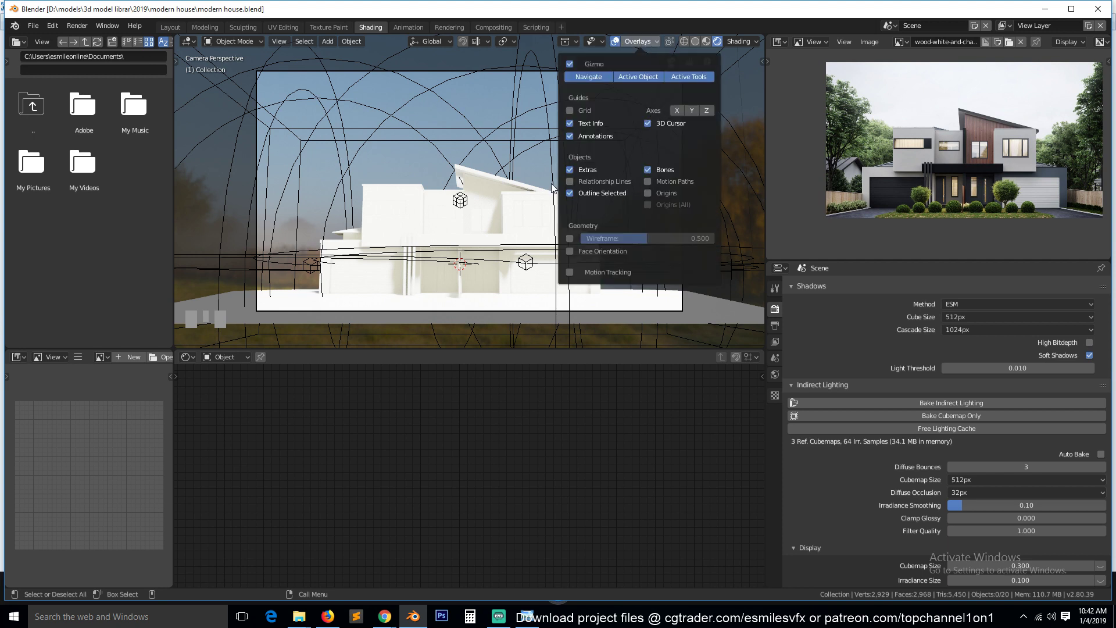
- Toggle the viewport Overlays popover to check the house on the ground plane without helper guides
left_click_drag(573, 174, 624, 47)
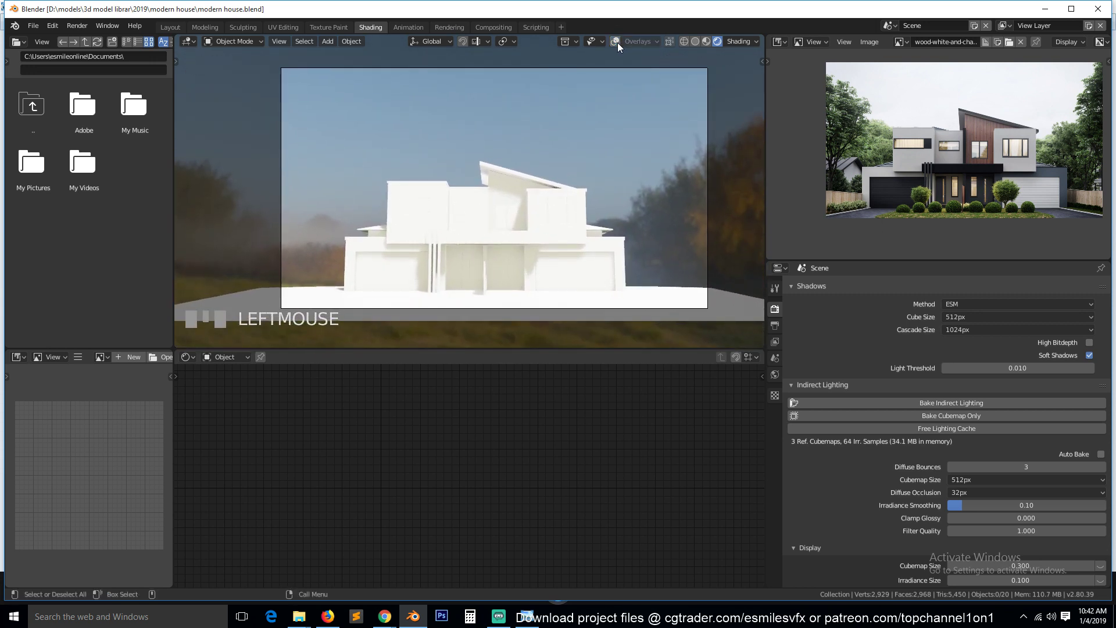
left_click(621, 44)
left_click_drag(601, 172, 619, 44)
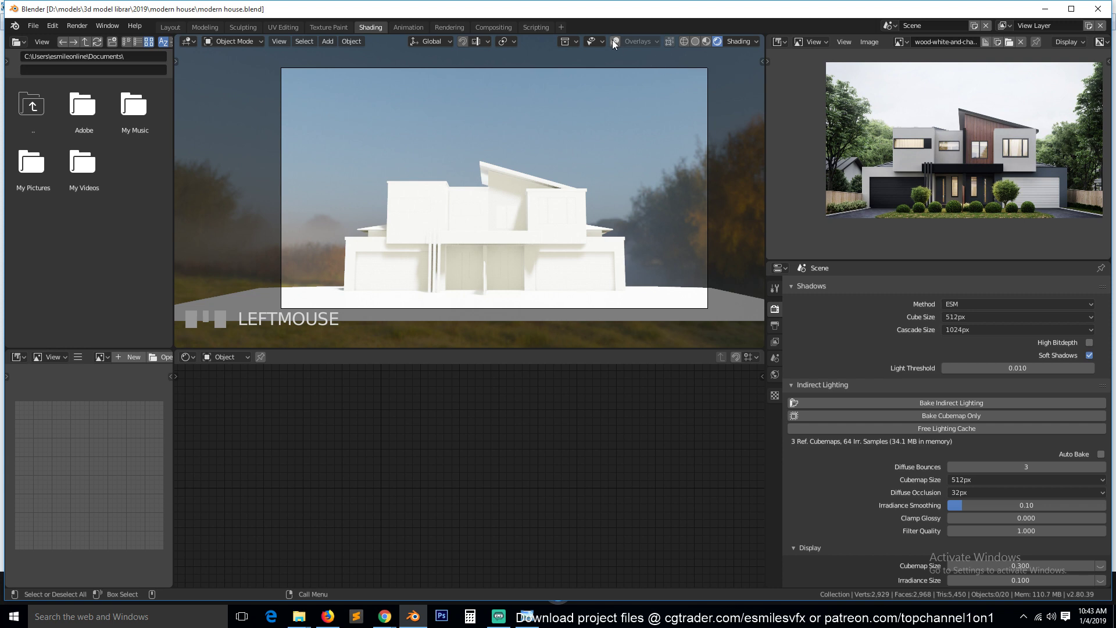
left_click(620, 44)
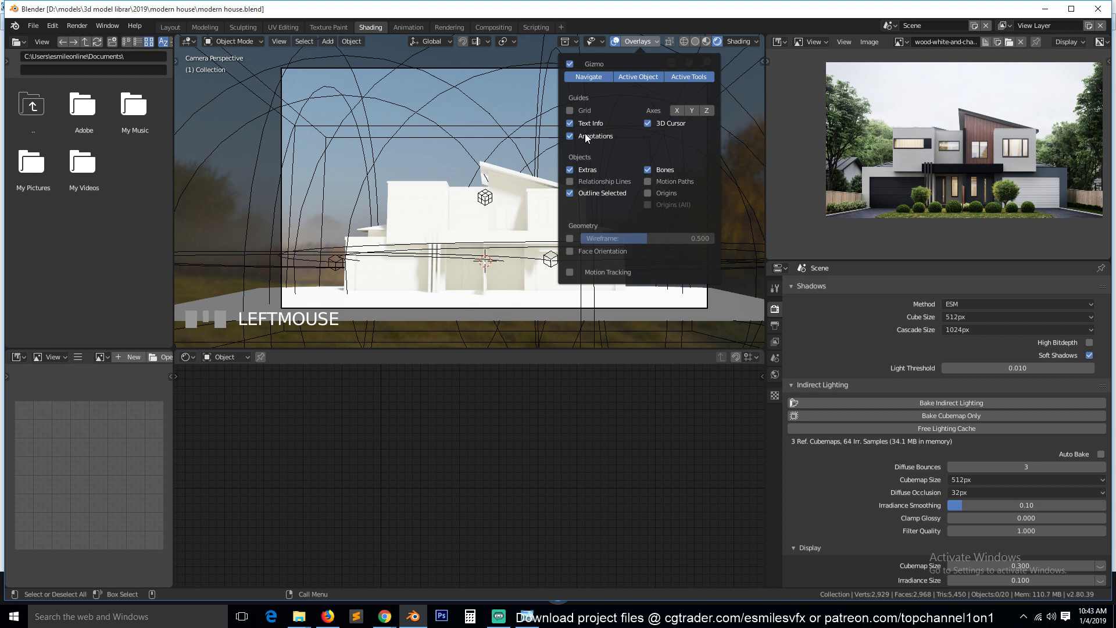
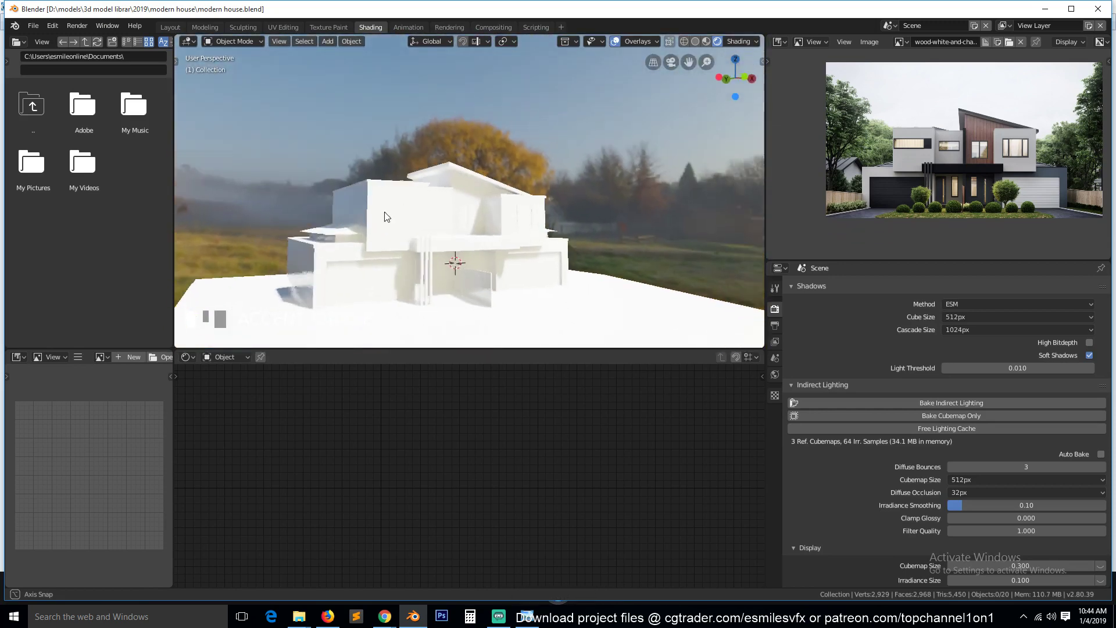
- Drag bumpy-grey-concrete-texture-1.jpg into the wall's new material as its Base Color image
scroll("up", 3)
key("KP_0")
left_click_drag(412, 253, 602, 376)
scroll("up", 3)
scroll("down", 3)
scroll("down", 3)
scroll("down", 3)
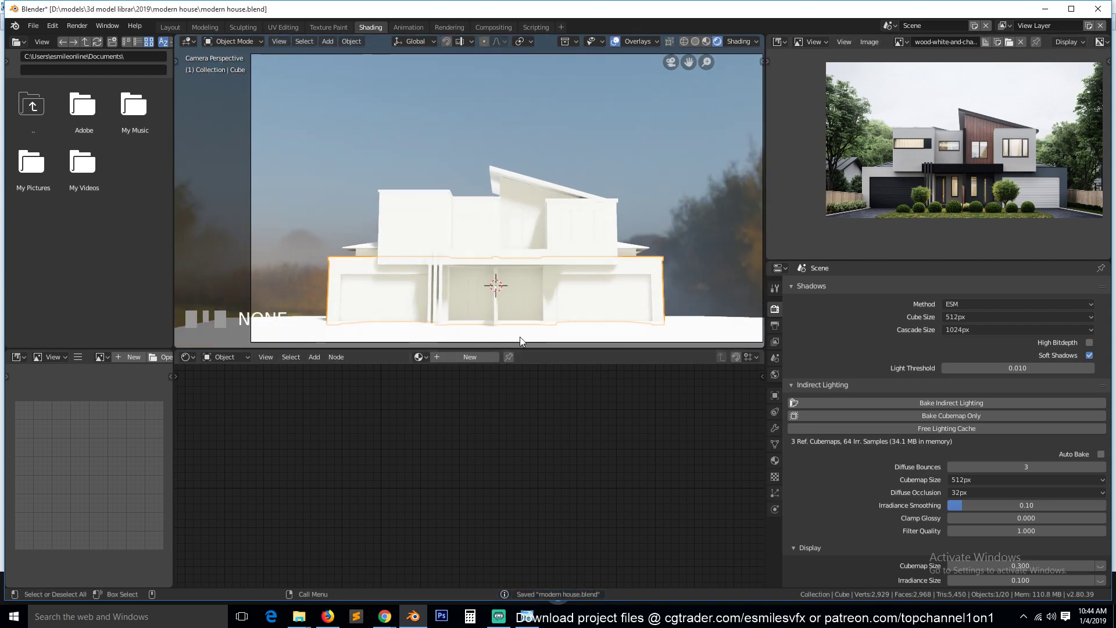
left_click_drag(471, 363, 264, 415)
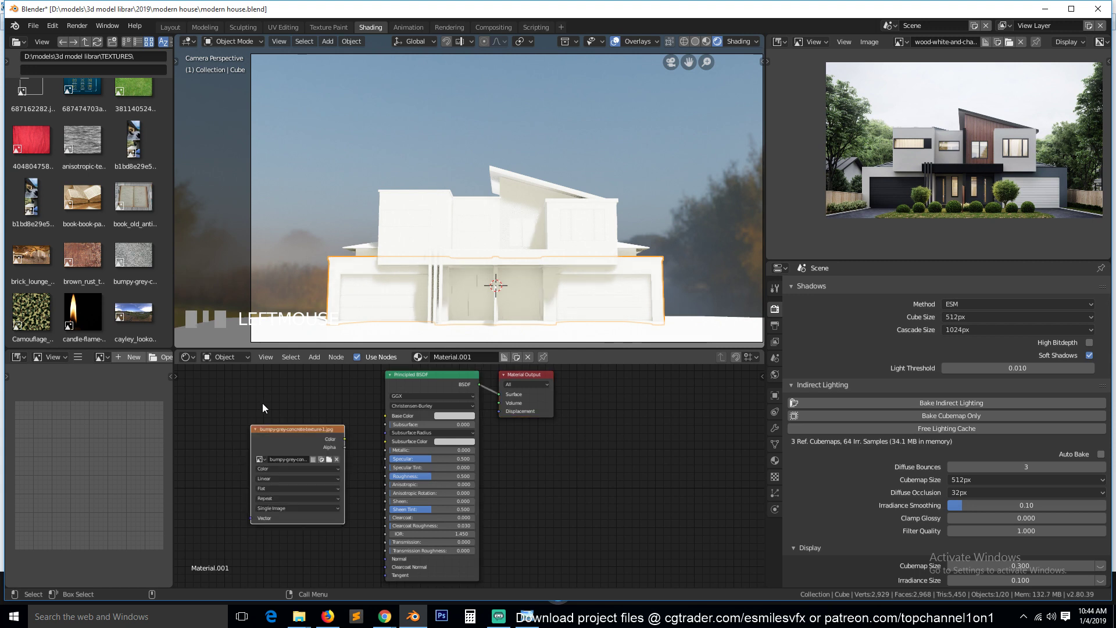
- Feed the concrete image colour into Base Color and add Texture Coordinate and Mapping nodes via Ctrl+T
left_click_drag(388, 420, 663, 213)
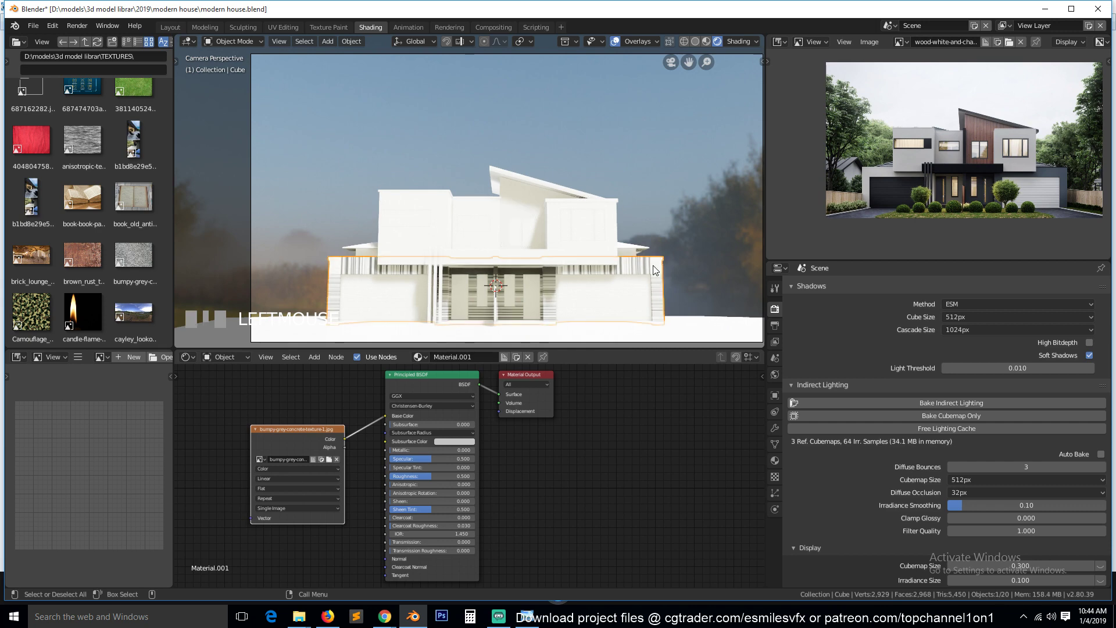
key("KP_Divide")
key("`")
scroll("up", 3)
key("`")
left_click_drag(311, 443, 325, 417)
key("`")
key("`")
key("Tab")
key("a")
key("Tab")
key("`")
key("ctrl+t")
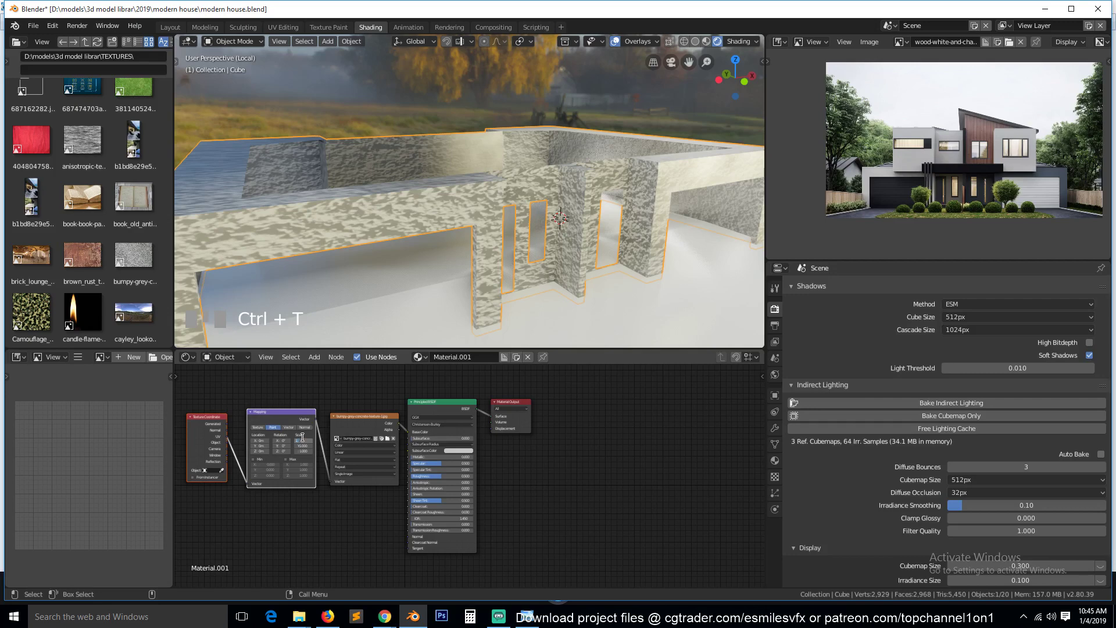
- Set the Mapping scale to 20 on X, Y and Z so the concrete tiles finer, and save
left_click(340, 414)
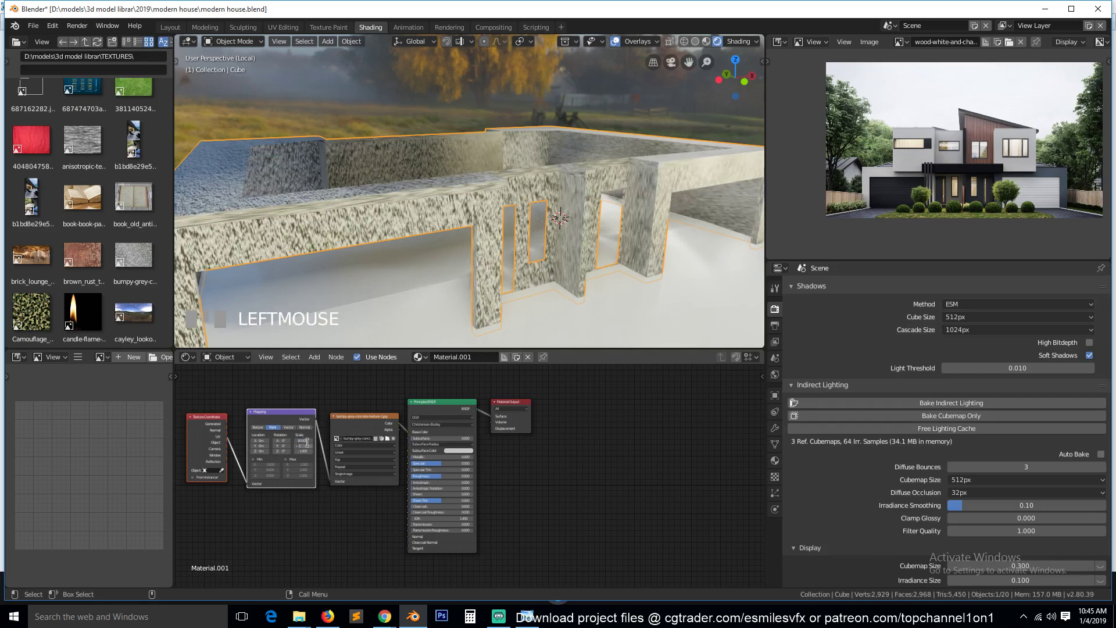
left_click(321, 428)
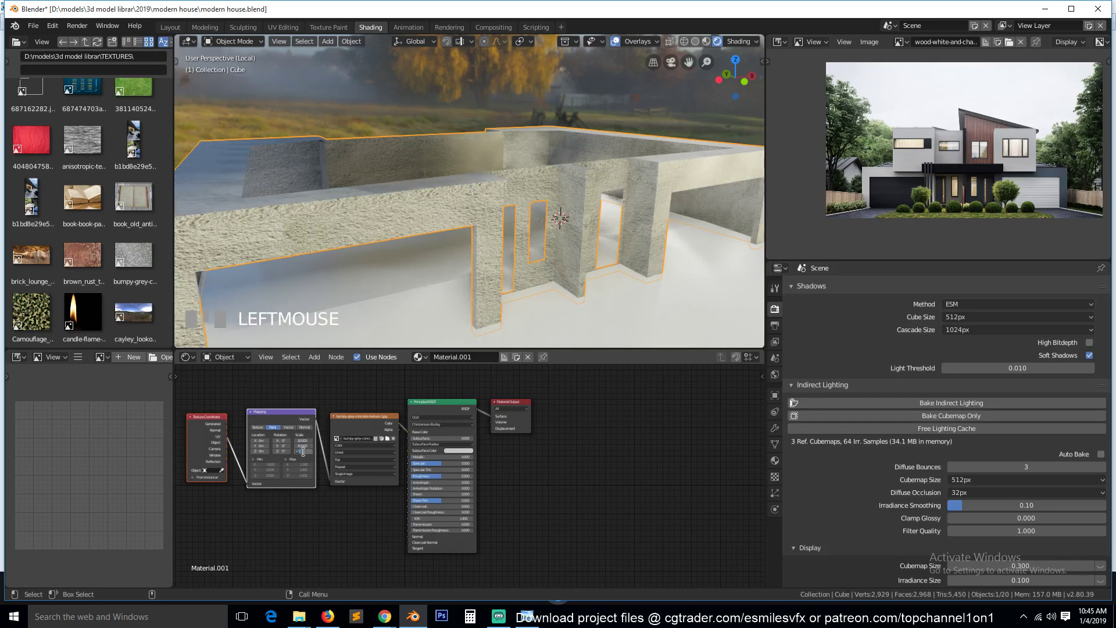
left_click(354, 411)
key("`")
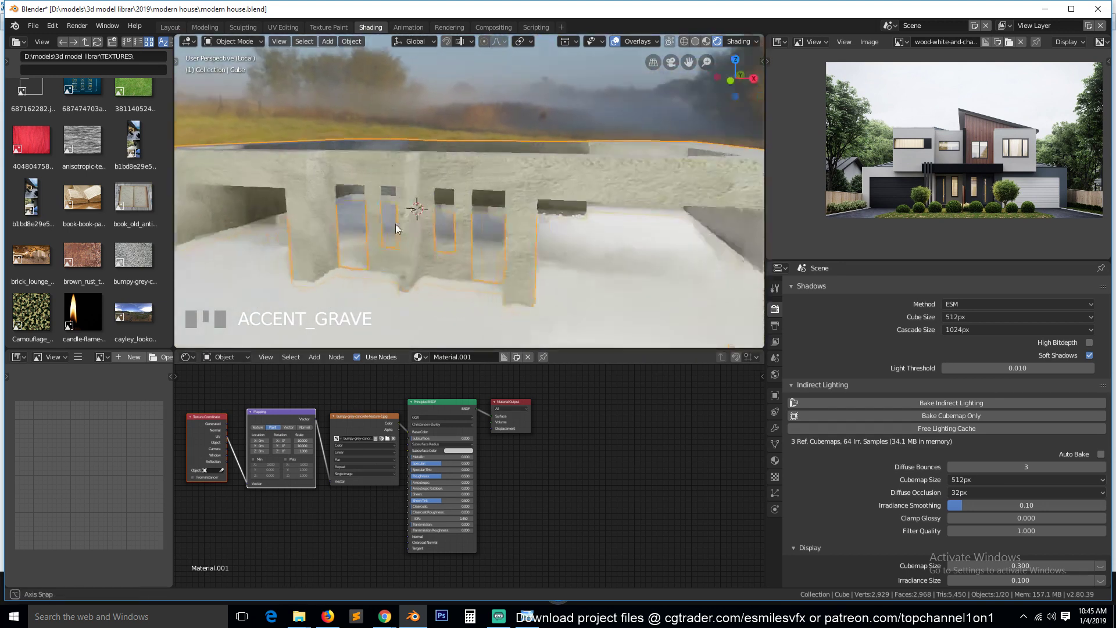
scroll("down", 3)
key("`")
key("`")
key("`")
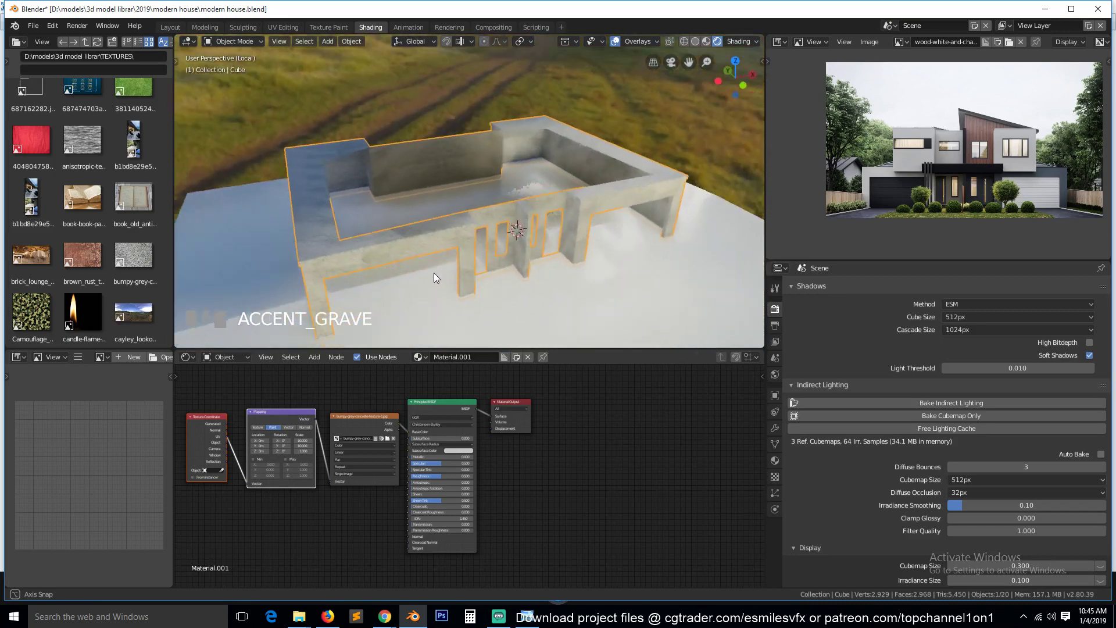
scroll("up", 3)
key("`")
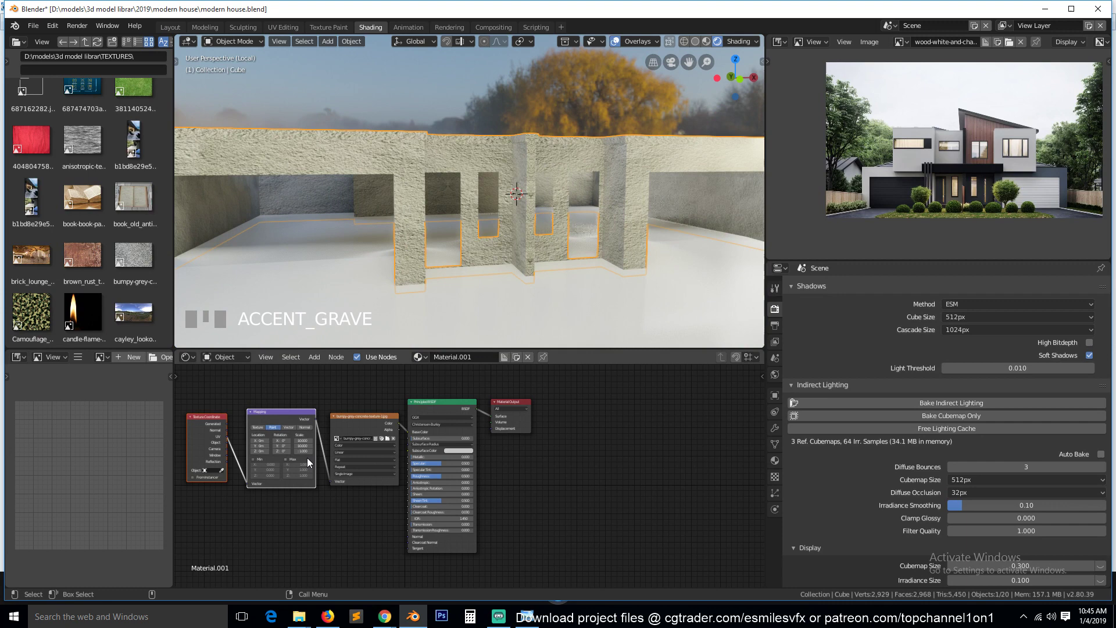
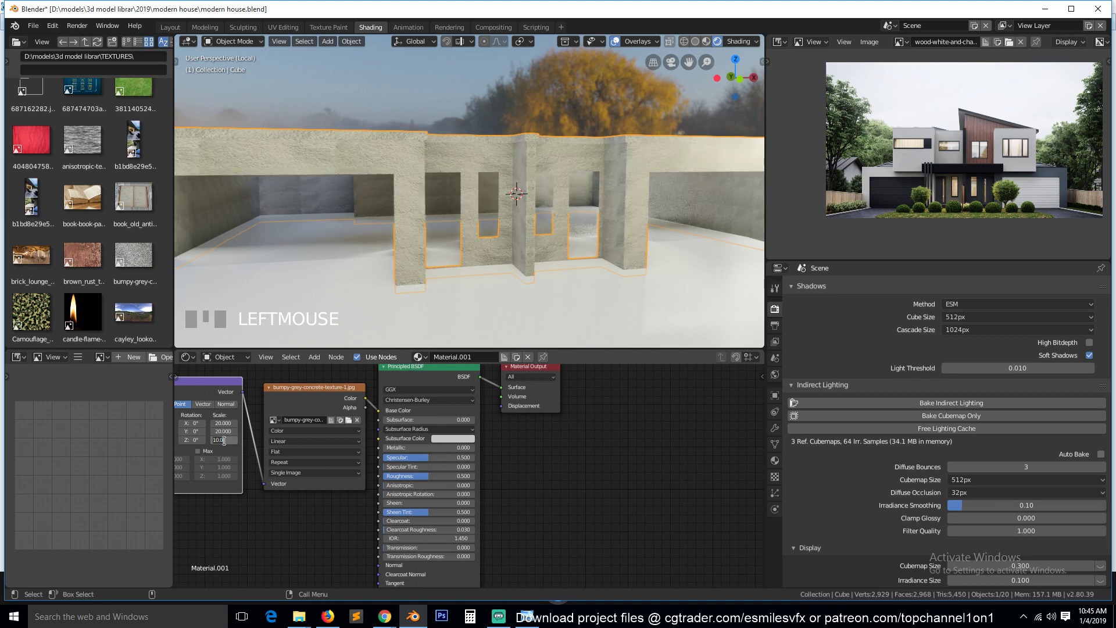
left_click(261, 482)
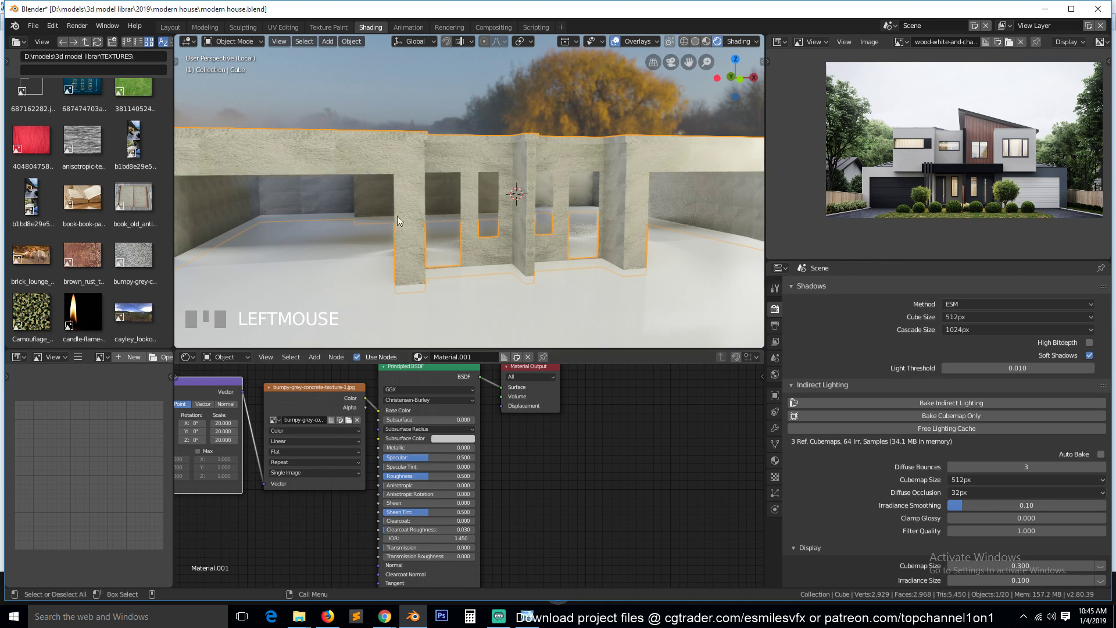
scroll("down", 3)
- Load the Leather05_disp image into a second Image Texture node in the wall material
key("`")
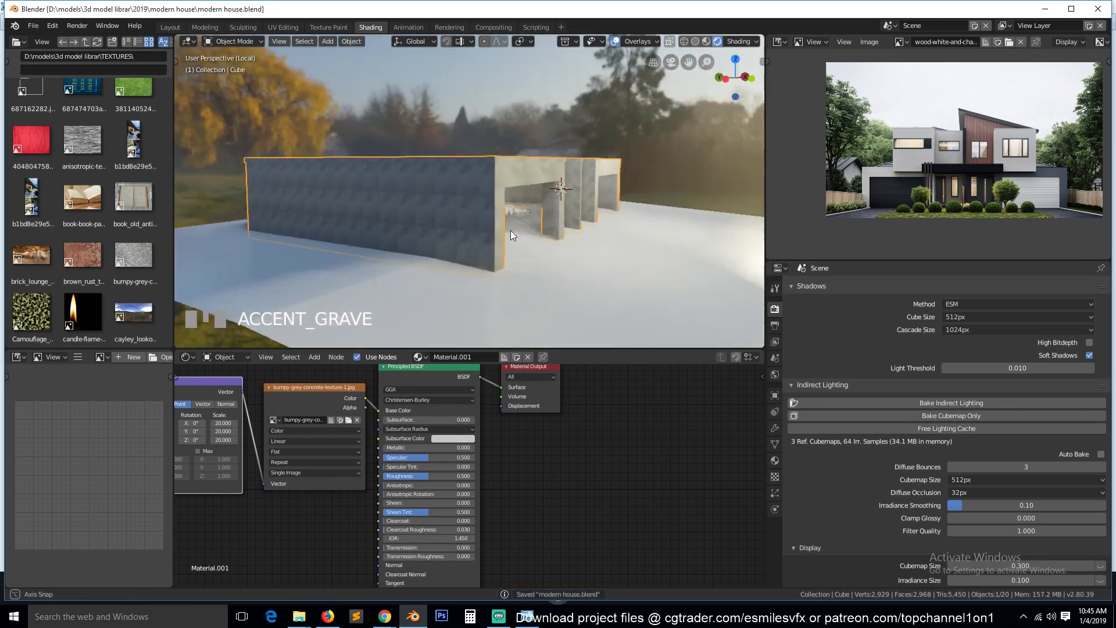
scroll("up", 3)
key("`")
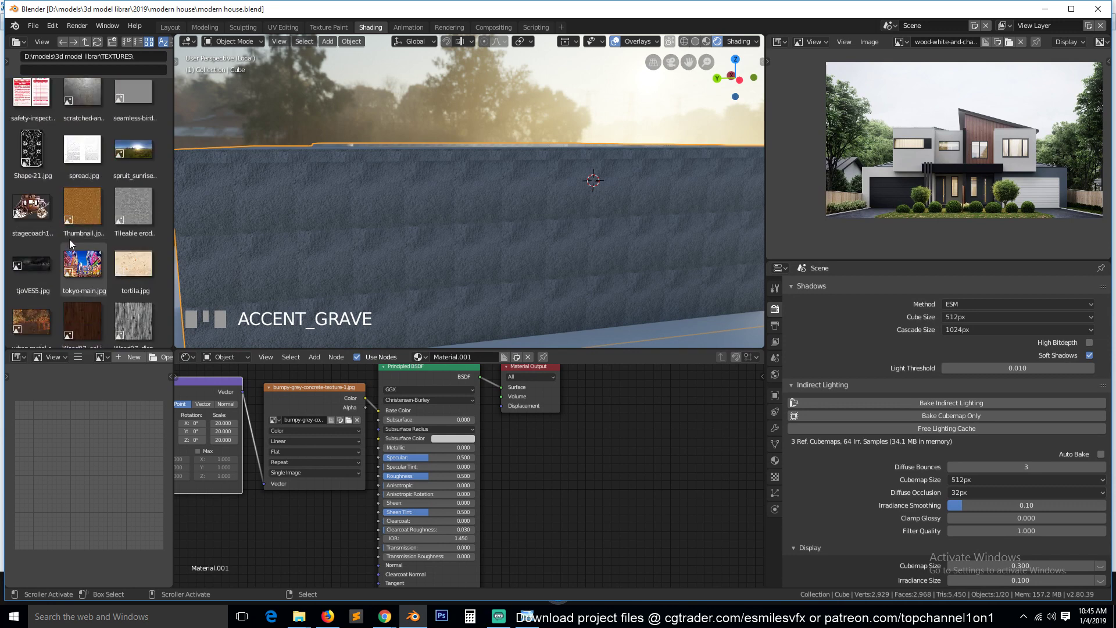
key("`")
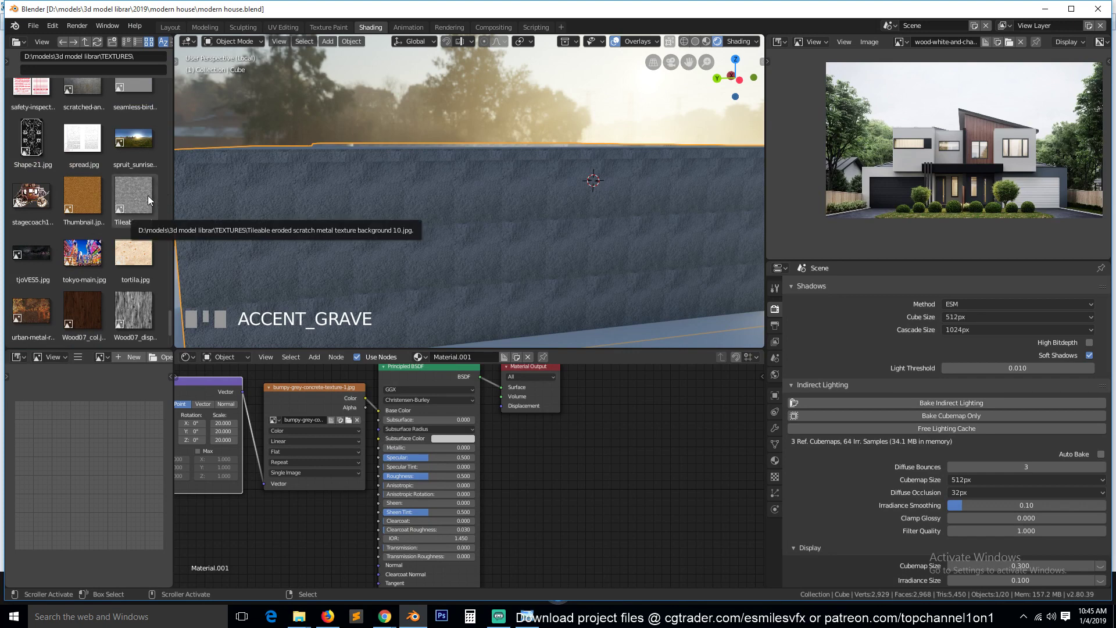
scroll("down", 3)
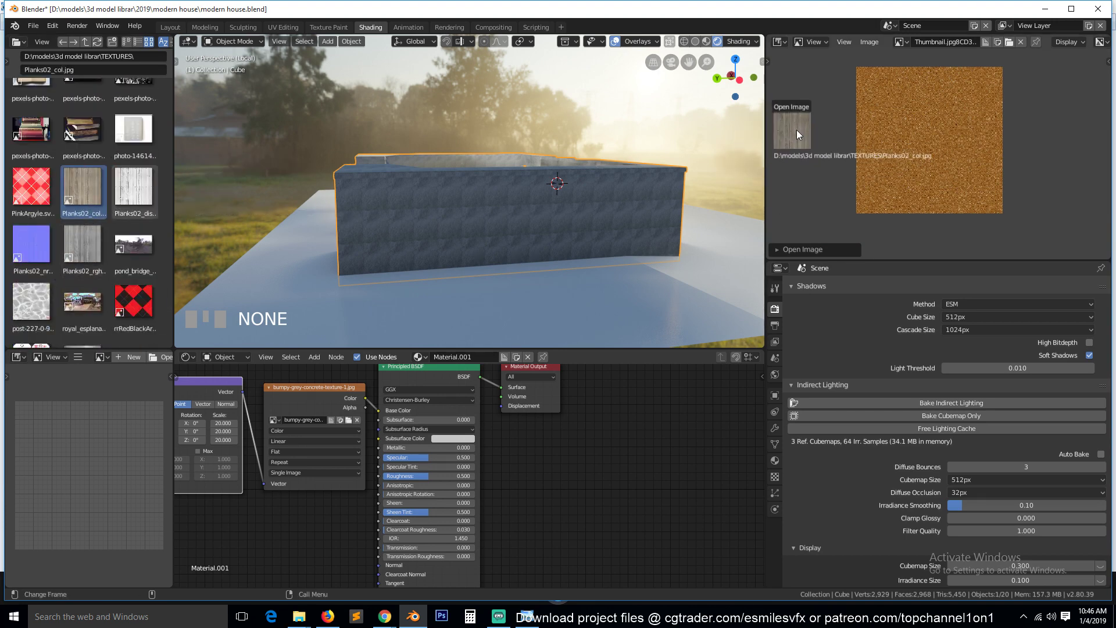
left_click(815, 164)
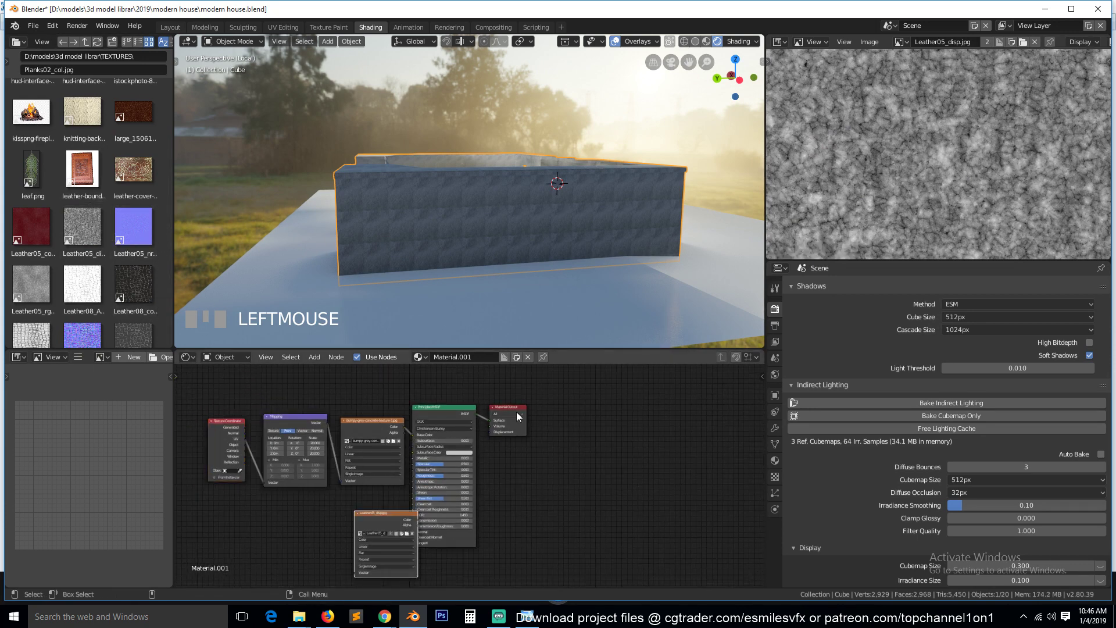
- Gather the texture nodes and delete the old plank texture node
left_click(522, 414)
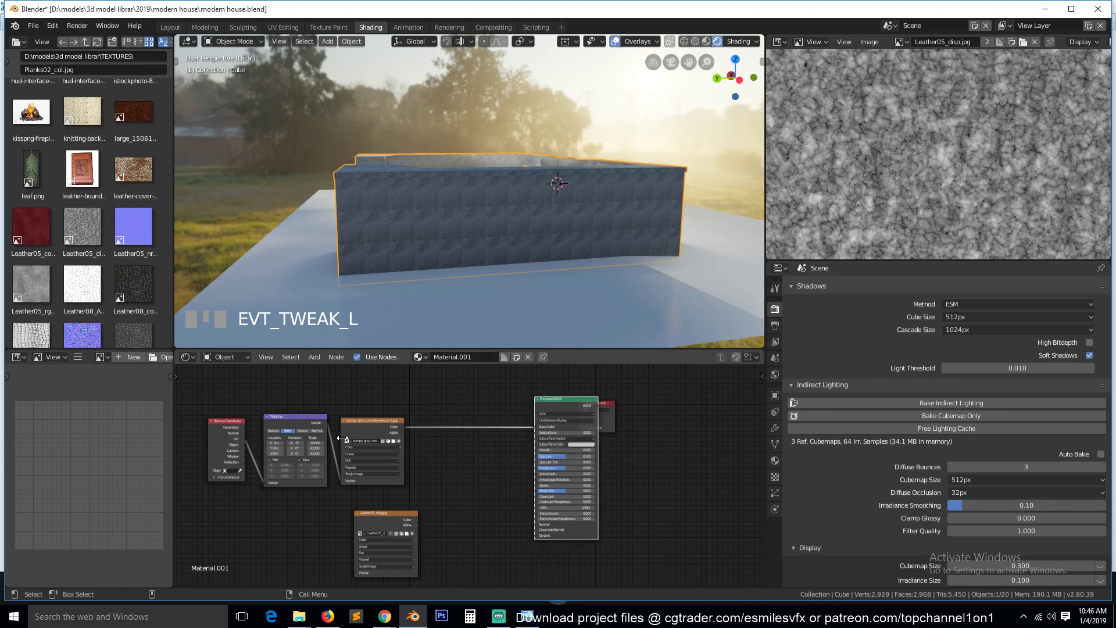
left_click(369, 434)
left_click(385, 523)
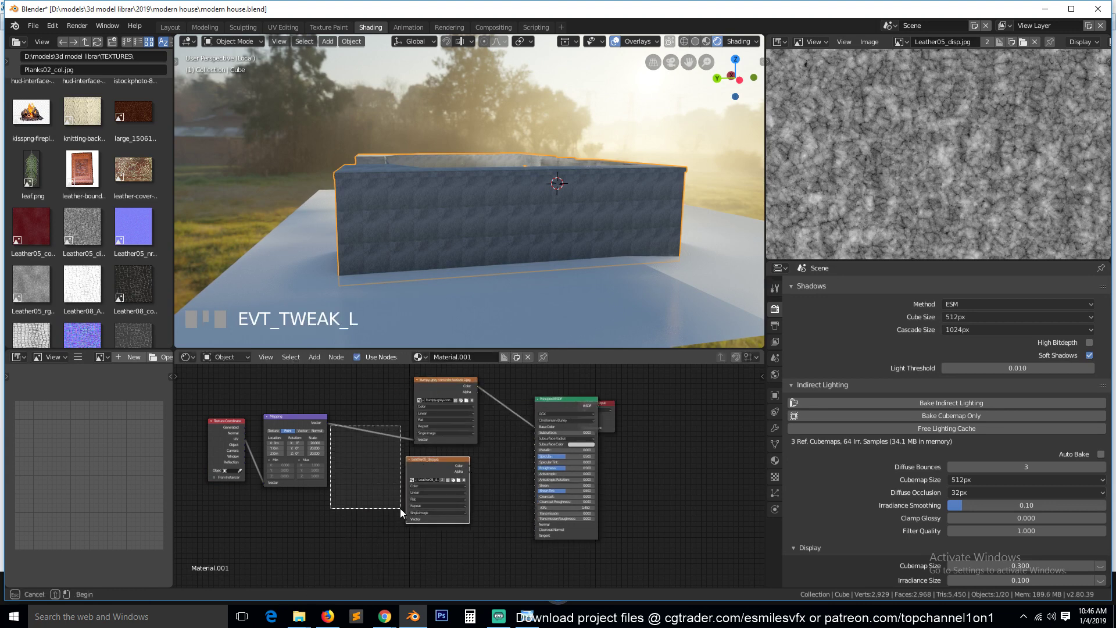
left_click_drag(415, 524, 450, 387)
key("Delete")
- Link the Leather05_disp Color output into the Principled BSDF Base Color
key("`")
scroll("up", 3)
key("`")
scroll("down", 3)
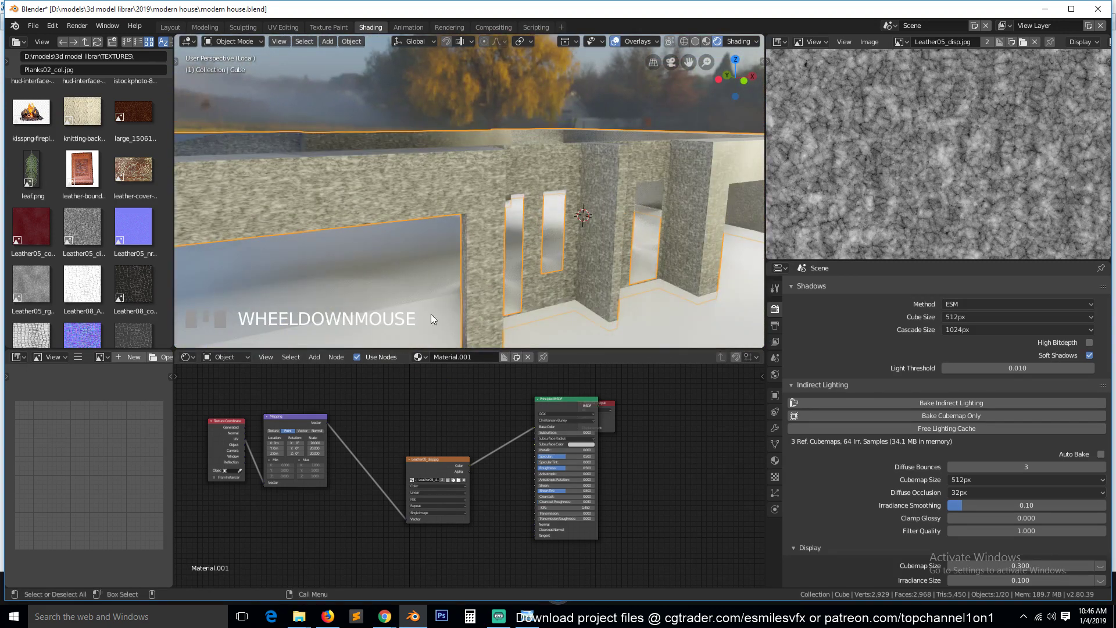
key("`")
key("`")
key("`")
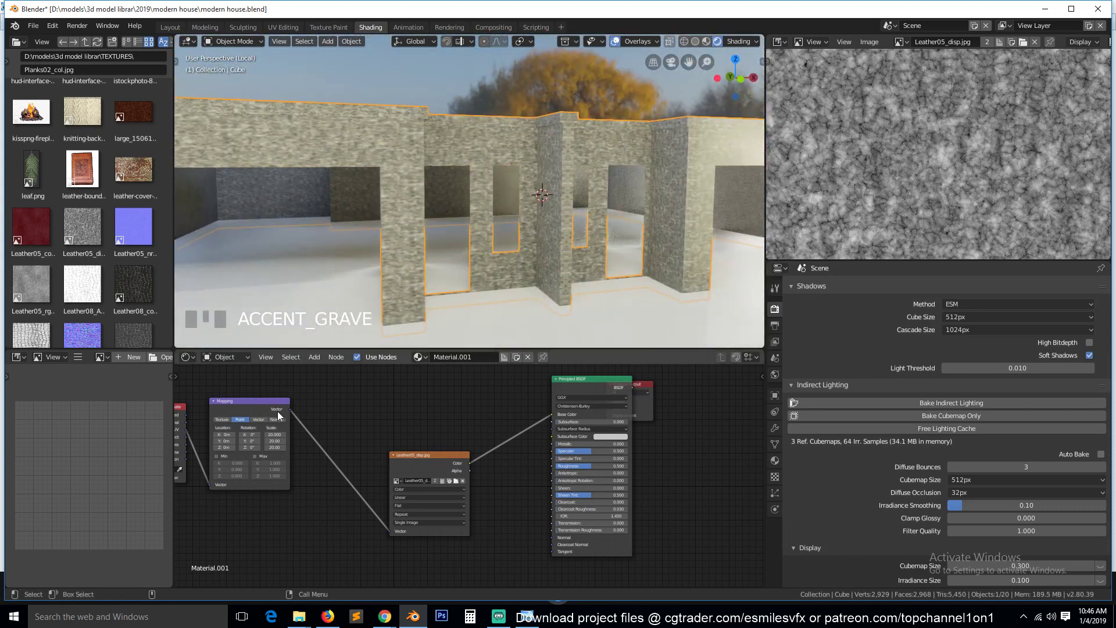
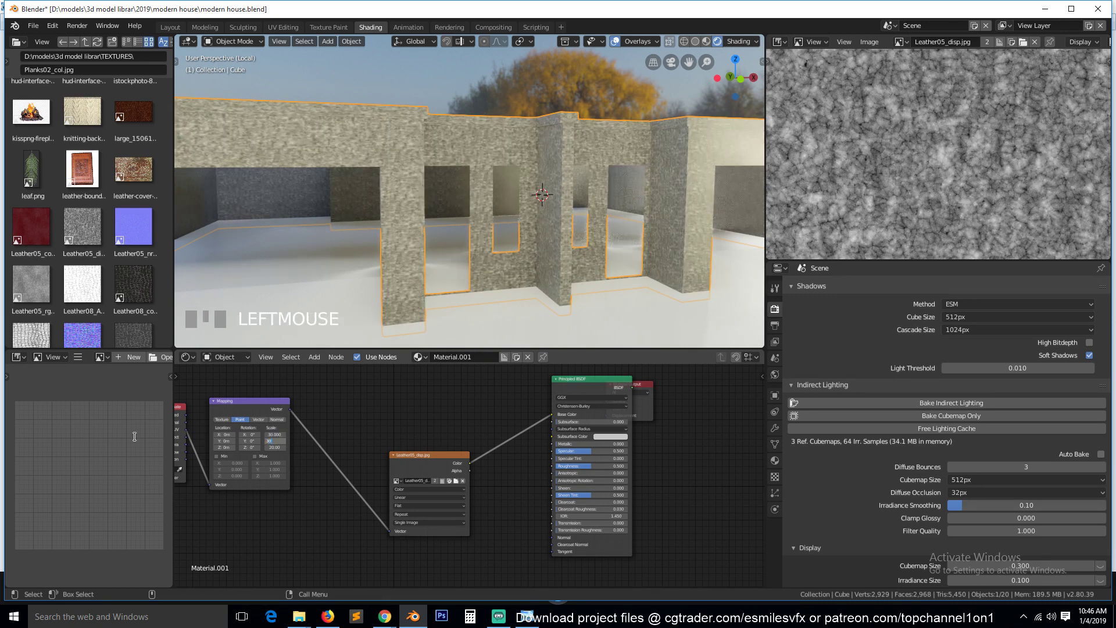
- Raise the Mapping scale to 30 for denser tiling and save the house file
double_click(287, 459)
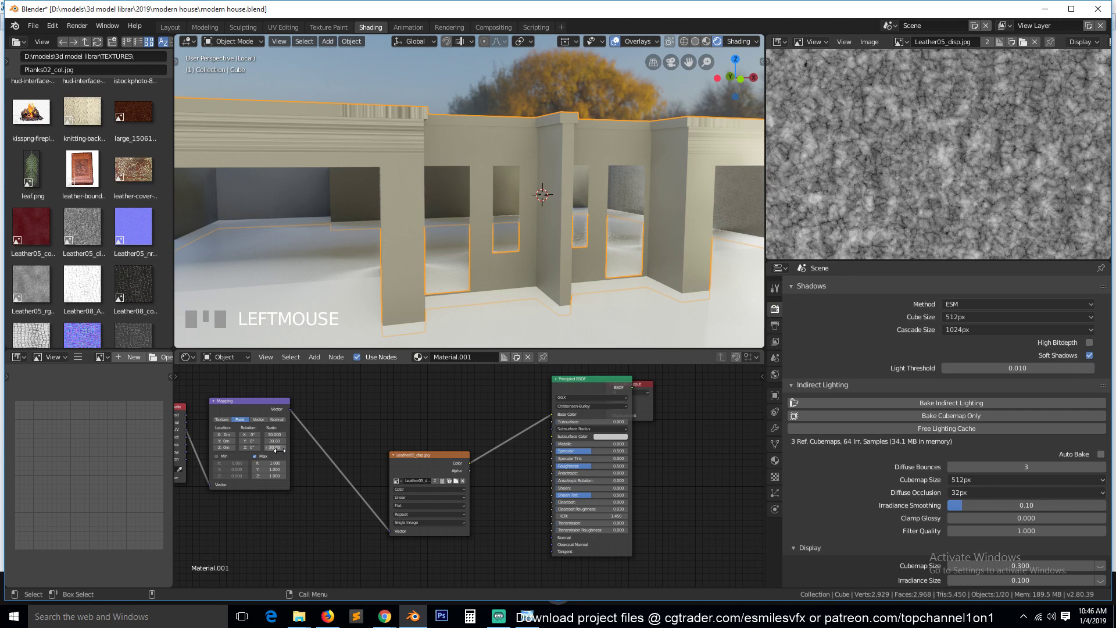
left_click(347, 496)
left_click(269, 459)
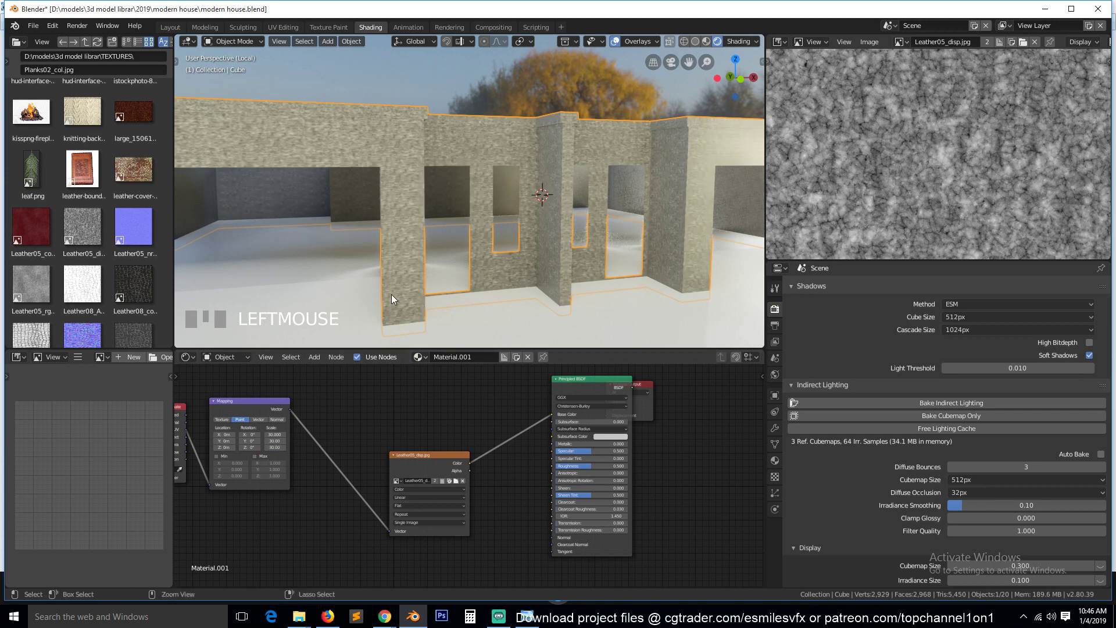
scroll("down", 3)
key("`")
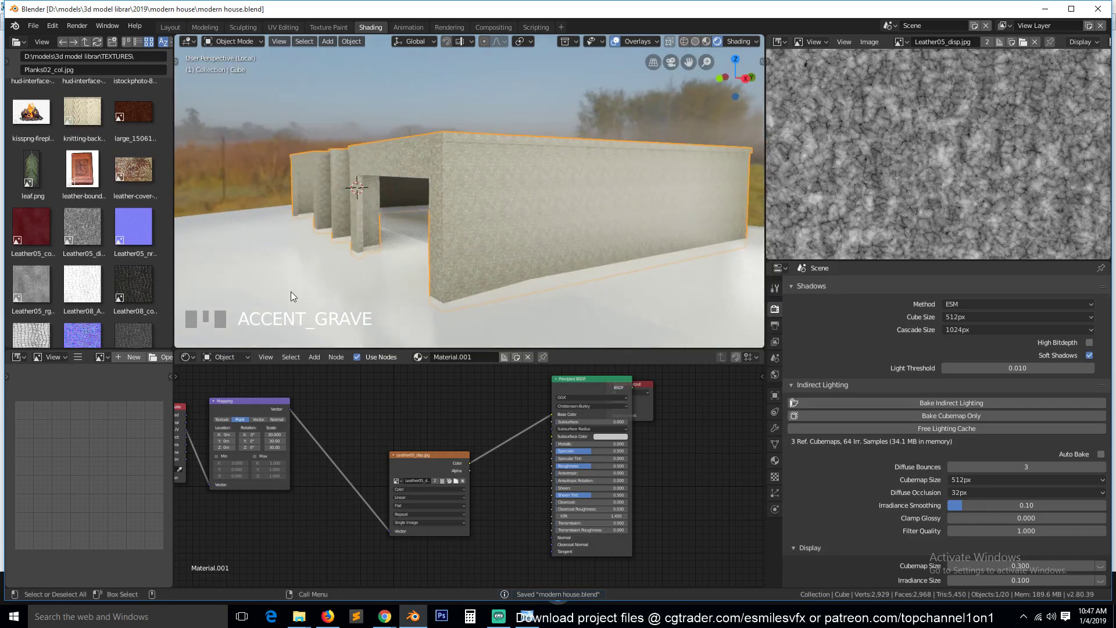
- Connect the Leather05_disp Color output to the Material Output Displacement so the walls look bumpy
left_click_drag(594, 385, 397, 464)
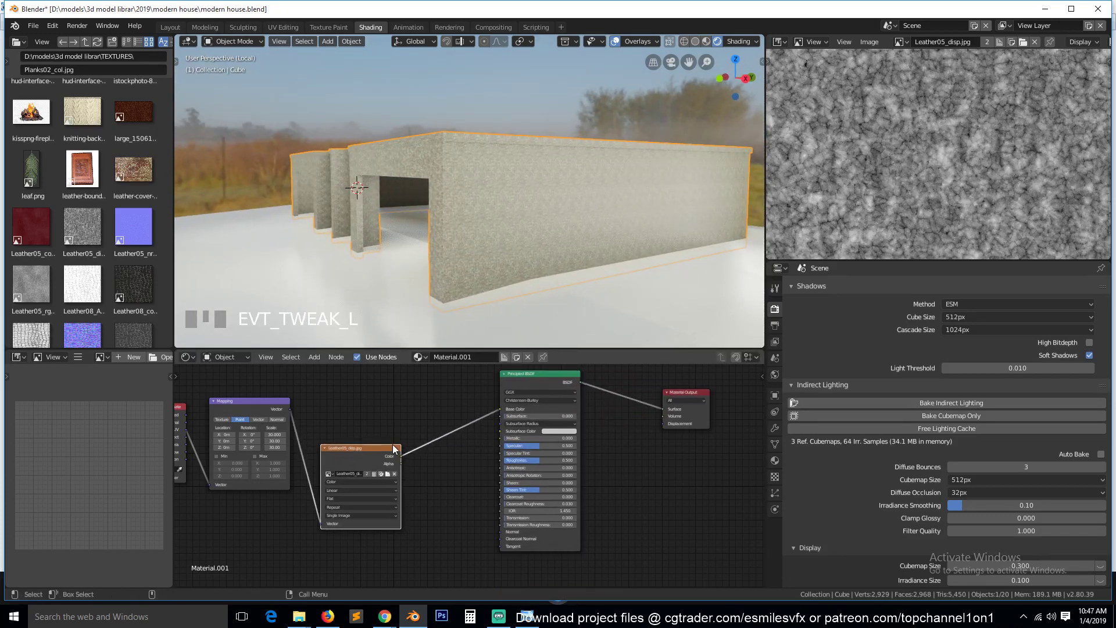
left_click_drag(411, 466, 585, 295)
scroll("up", 3)
key("`")
scroll("down", 3)
key("`")
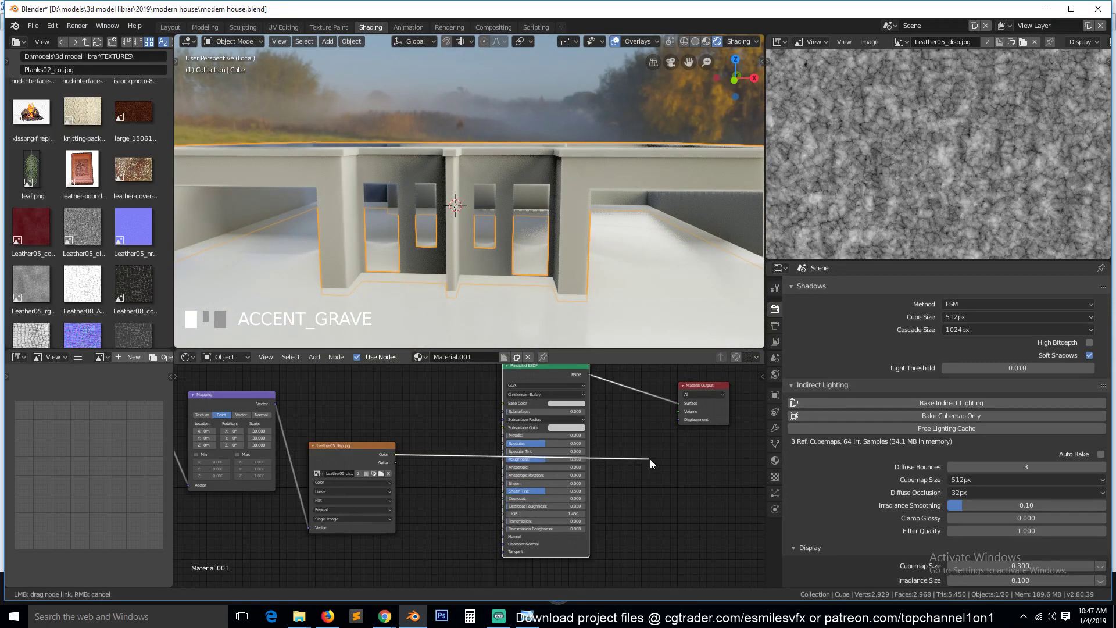
left_click(686, 423)
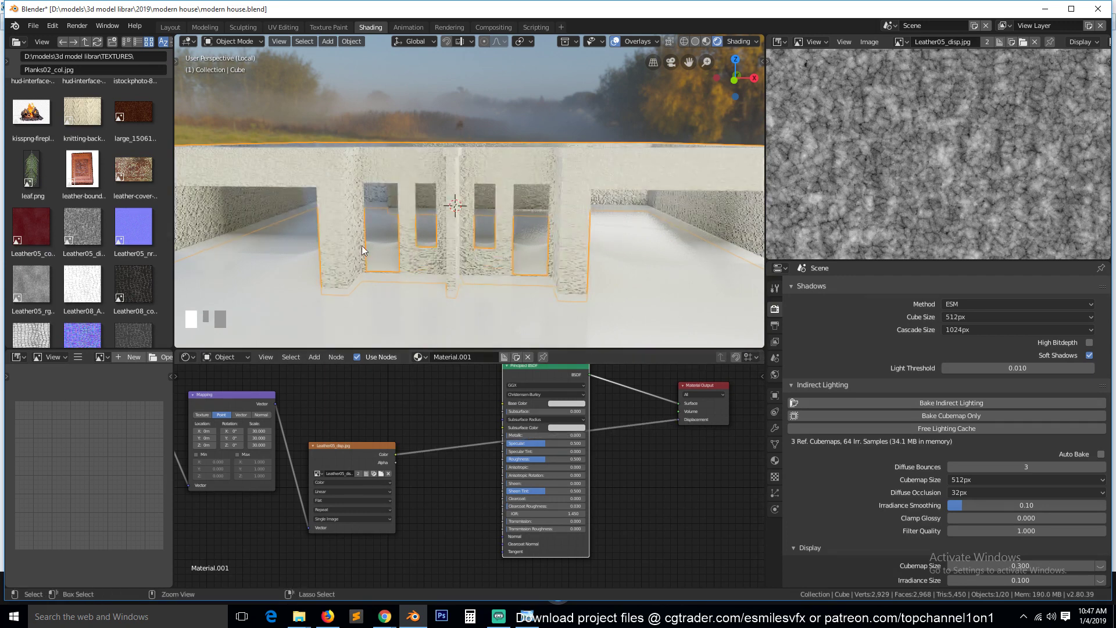
- Drag Leather05_nrm.jpg from the file browser into the wall material's node tree
key("`")
left_click_drag(349, 252, 345, 445)
scroll("up", 3)
scroll("up", 3)
scroll("up", 3)
left_click_drag(335, 453, 381, 395)
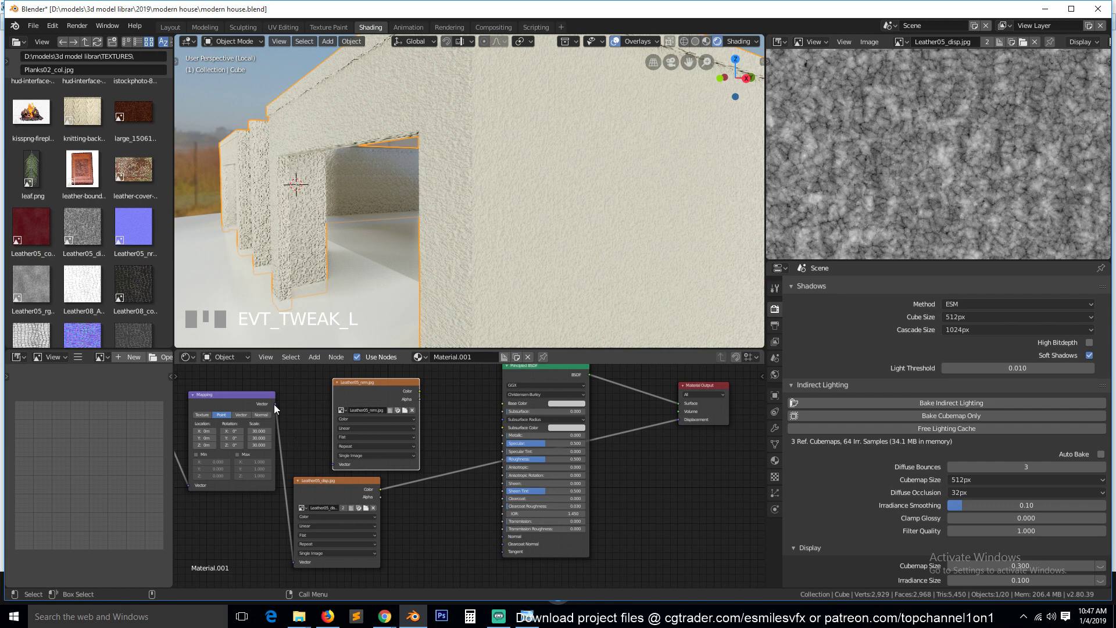
- Feed the shared Mapping vector into the Leather05_nrm image and add a Normal Map node
left_click_drag(341, 471, 529, 482)
key("`")
key("`")
scroll("up", 3)
key("`")
scroll("down", 3)
- Route the normal image colour through the Normal Map into the Principled BSDF Normal input
key("`")
scroll("up", 3)
key("`")
key("`")
left_click(529, 482)
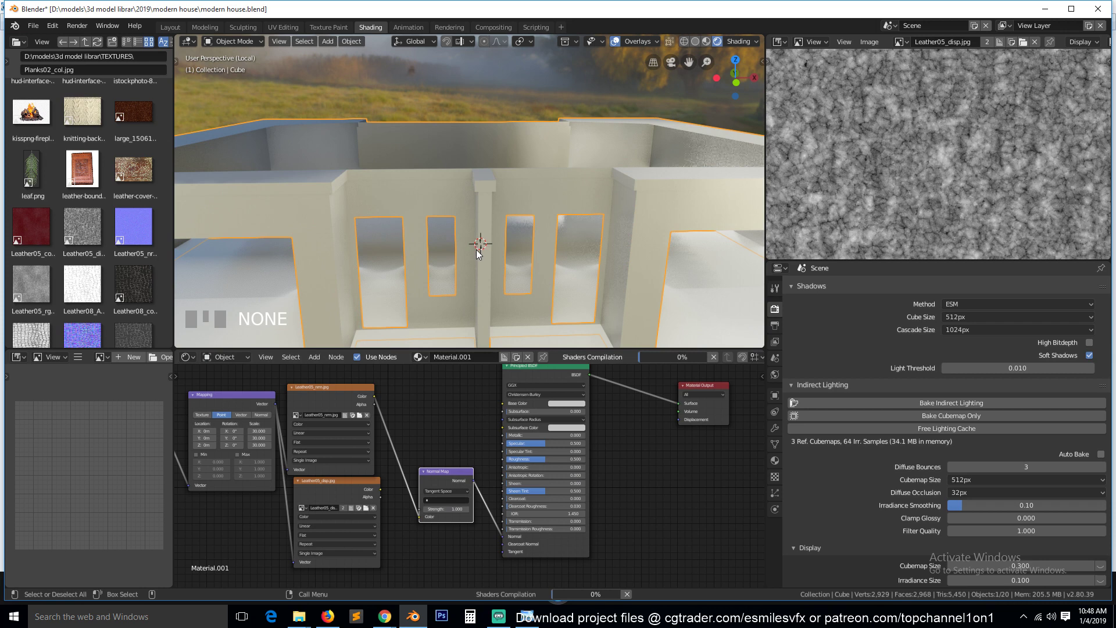
key("`")
key("`")
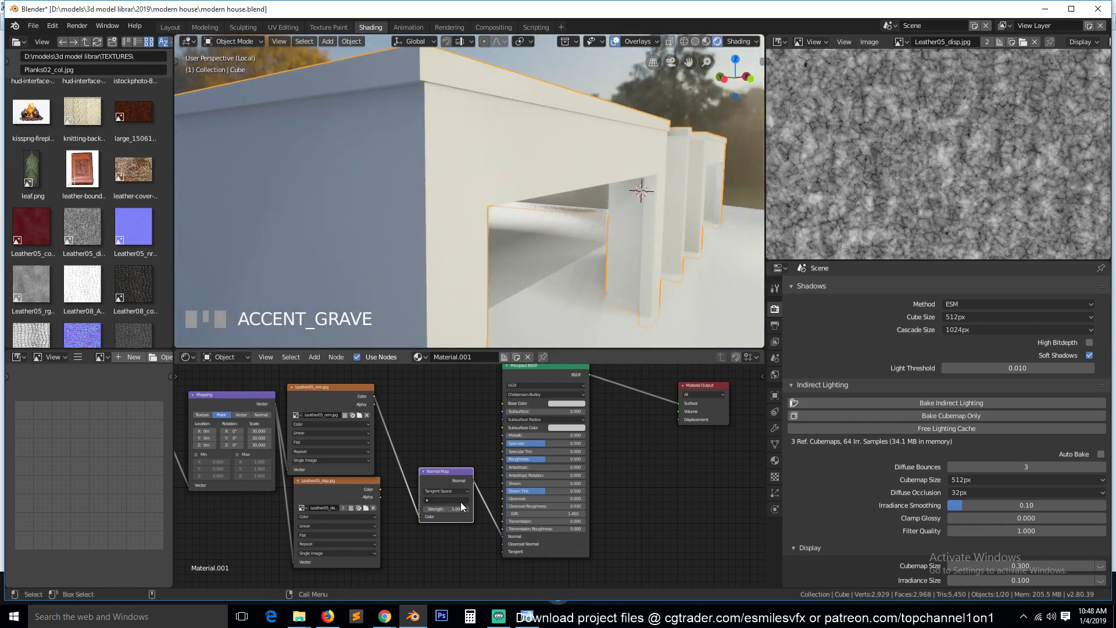
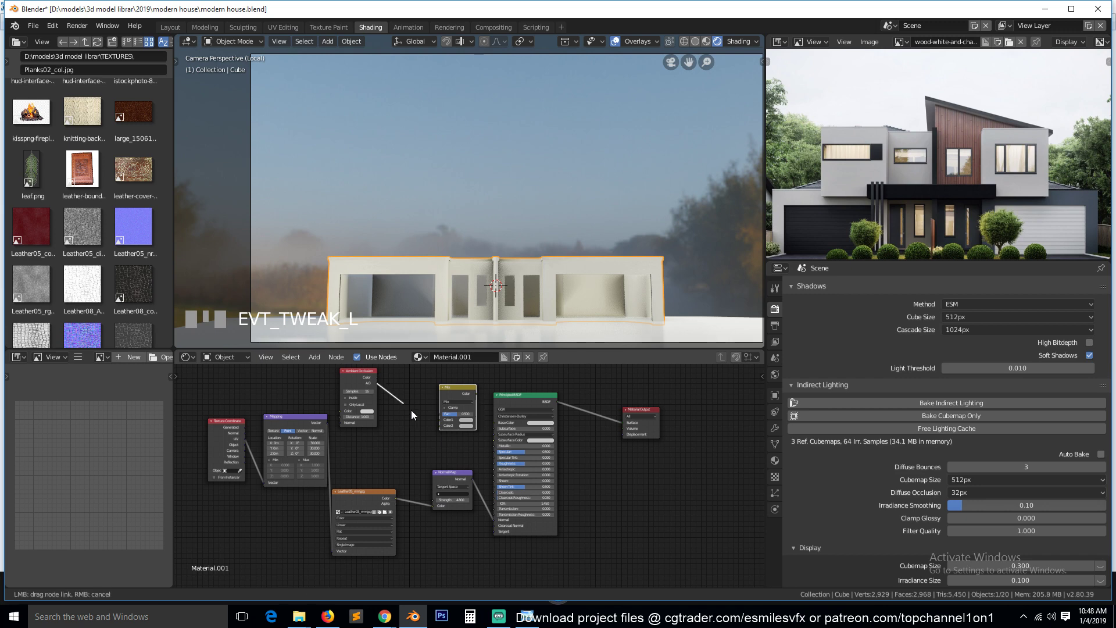
- Link the Ambient Occlusion output into the MixRGB node feeding the wall's base colour
left_click_drag(445, 428, 471, 413)
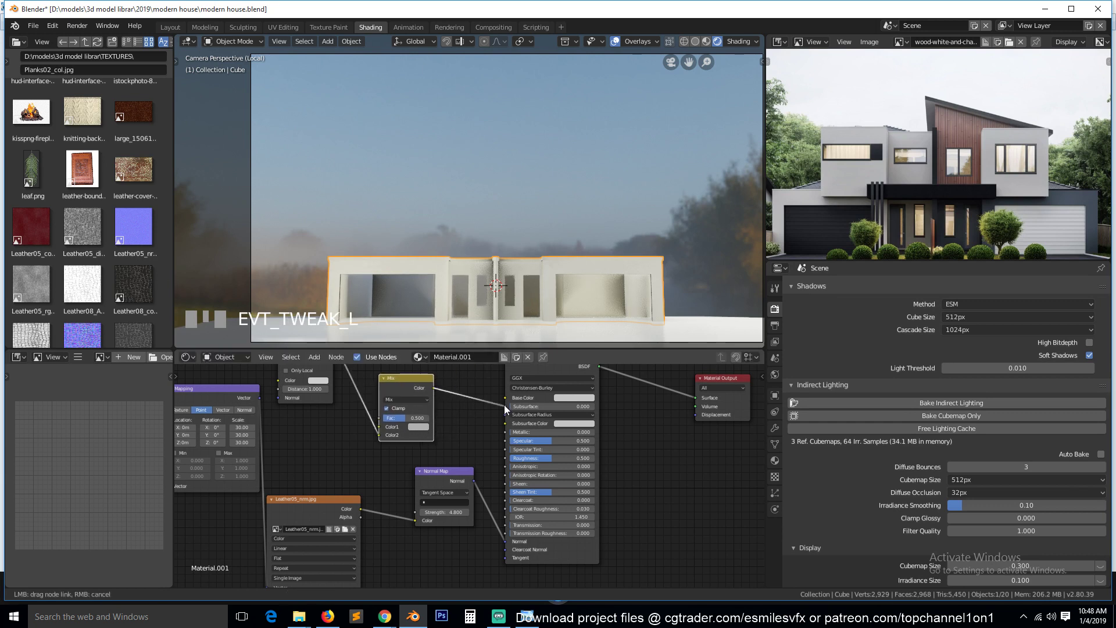
- Connect the Mix result to Base Color, set it to Multiply with Fac 1 and a magenta Color1
left_click_drag(512, 403, 466, 271)
scroll("up", 3)
key("KP_Decimal")
key("`")
scroll("up", 3)
key("`")
scroll("up", 3)
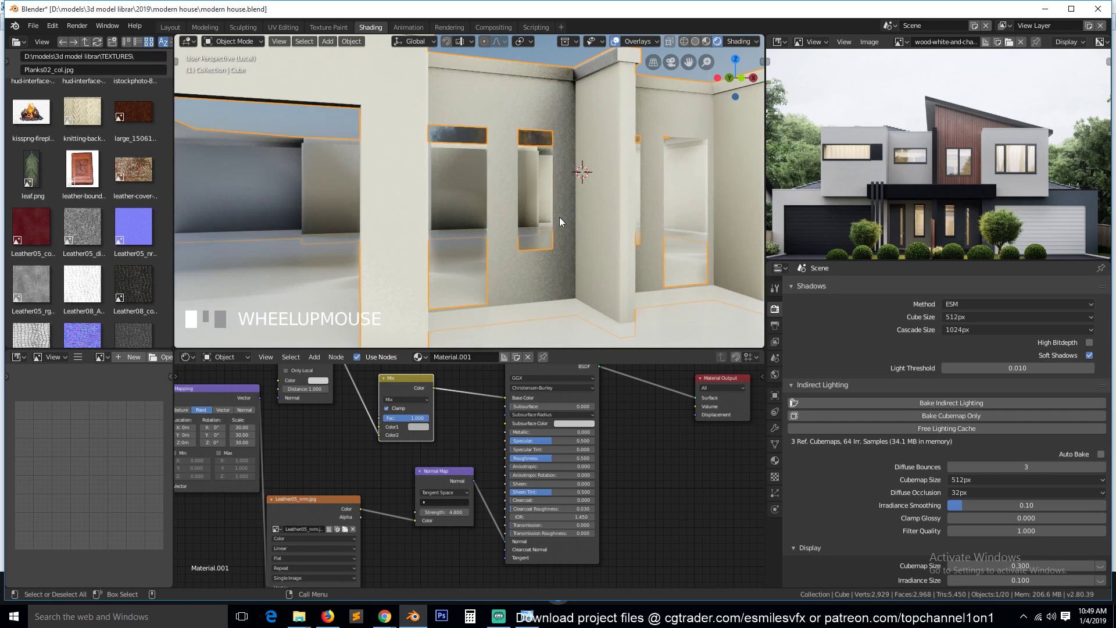
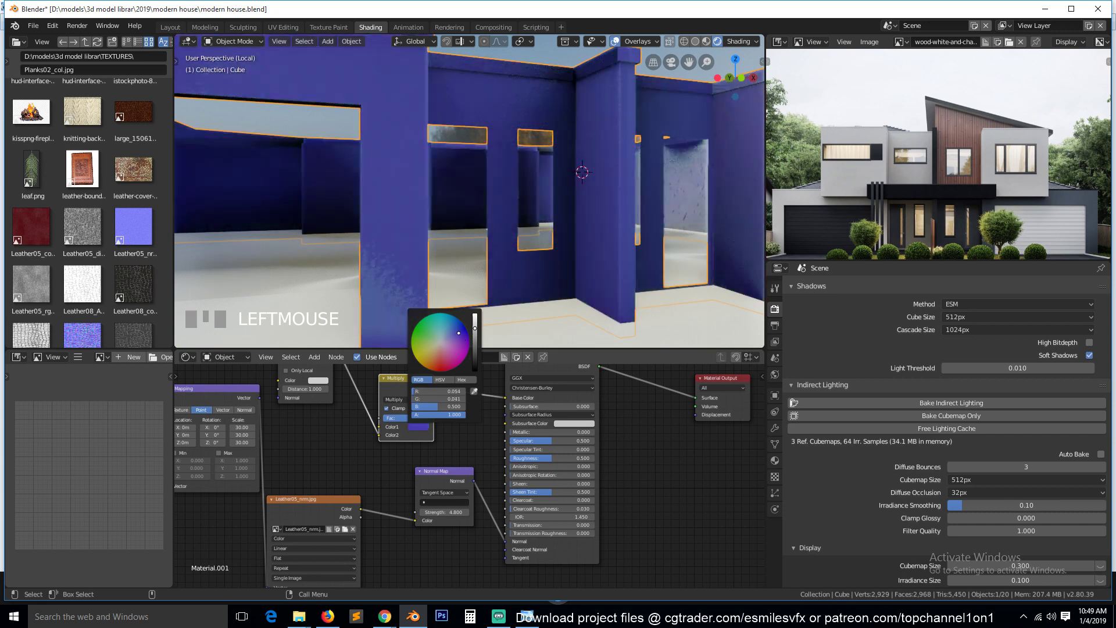
scroll("down", 3)
key("`")
left_click(459, 522)
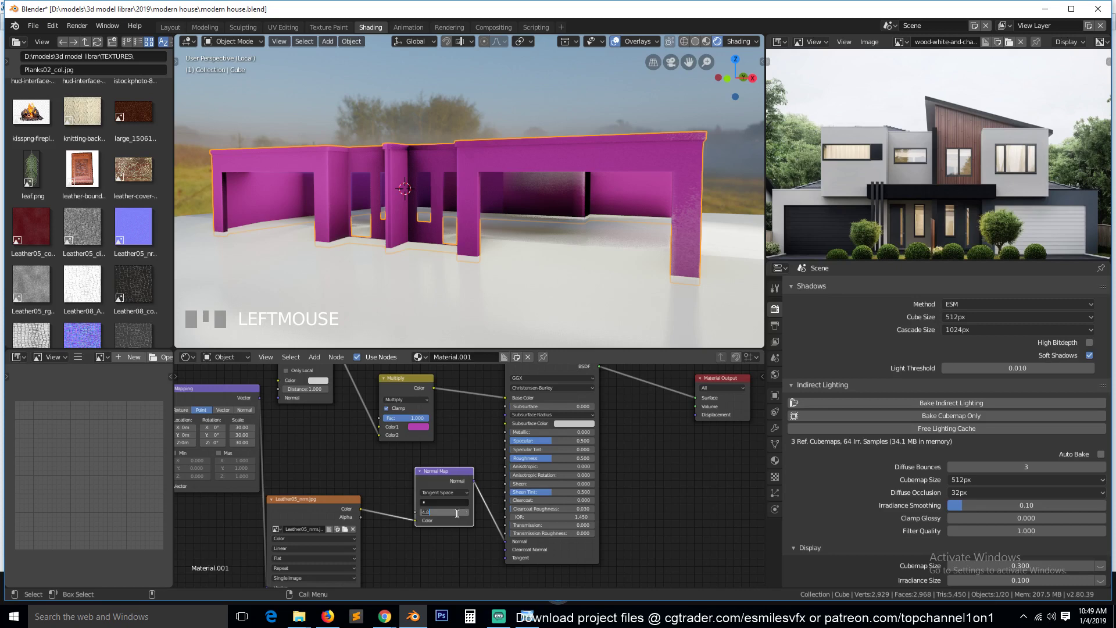
- Lower the Normal Map strength to 0.1 and save the file
left_click(379, 472)
scroll("up", 3)
key("`")
scroll("up", 3)
scroll("down", 3)
key("`")
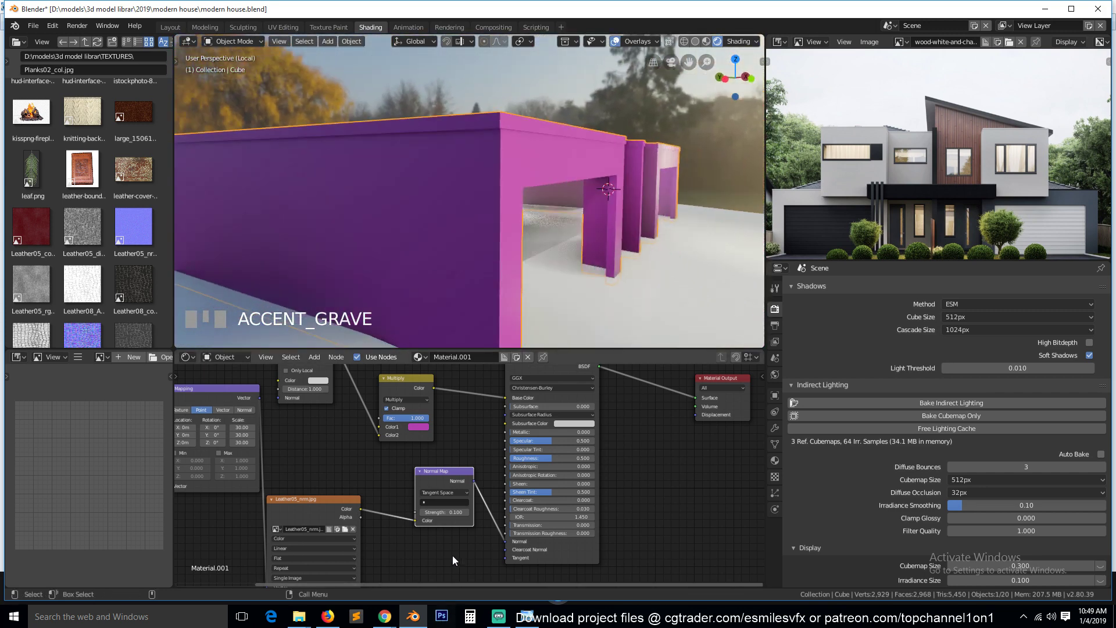
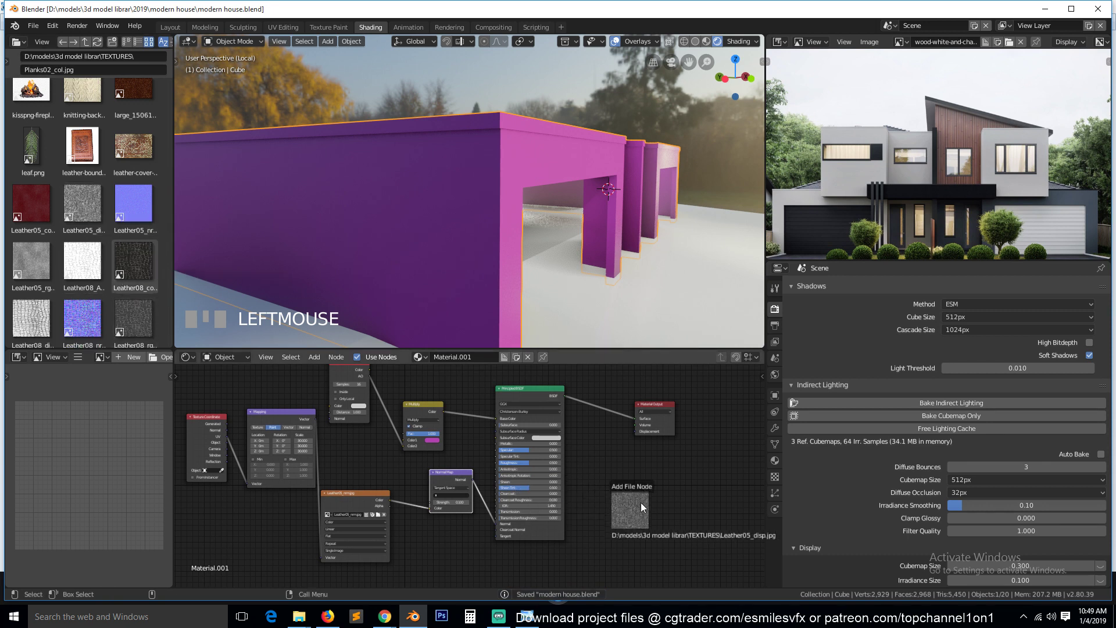
- Place another Leather05_disp image fed by the Mapping vector, wire its Color to Displacement, and save
left_click(665, 409)
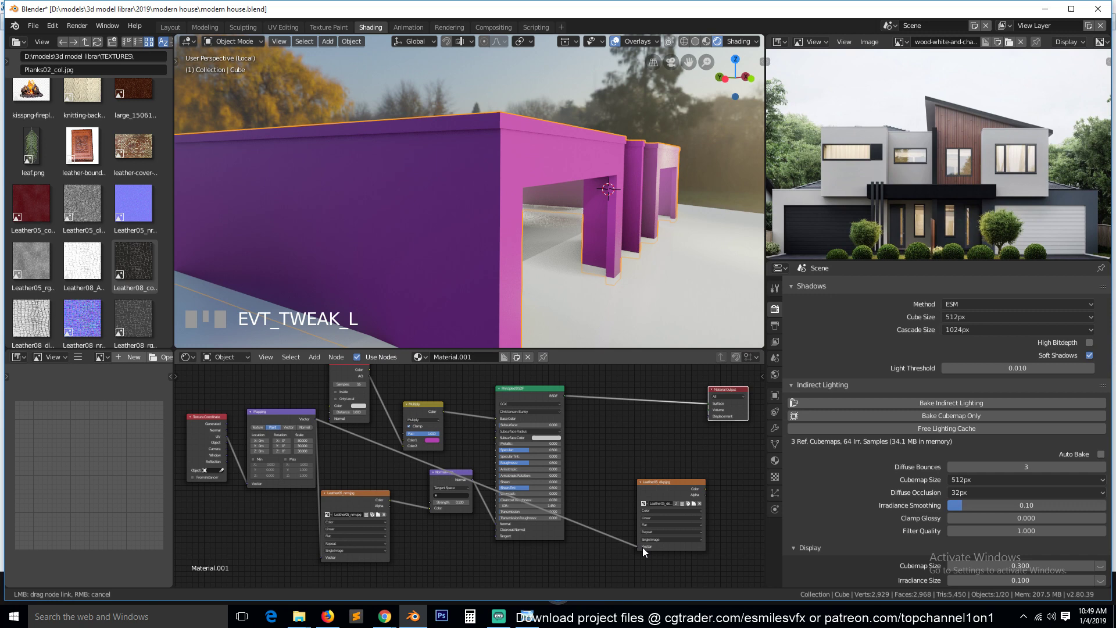
left_click_drag(646, 553, 669, 495)
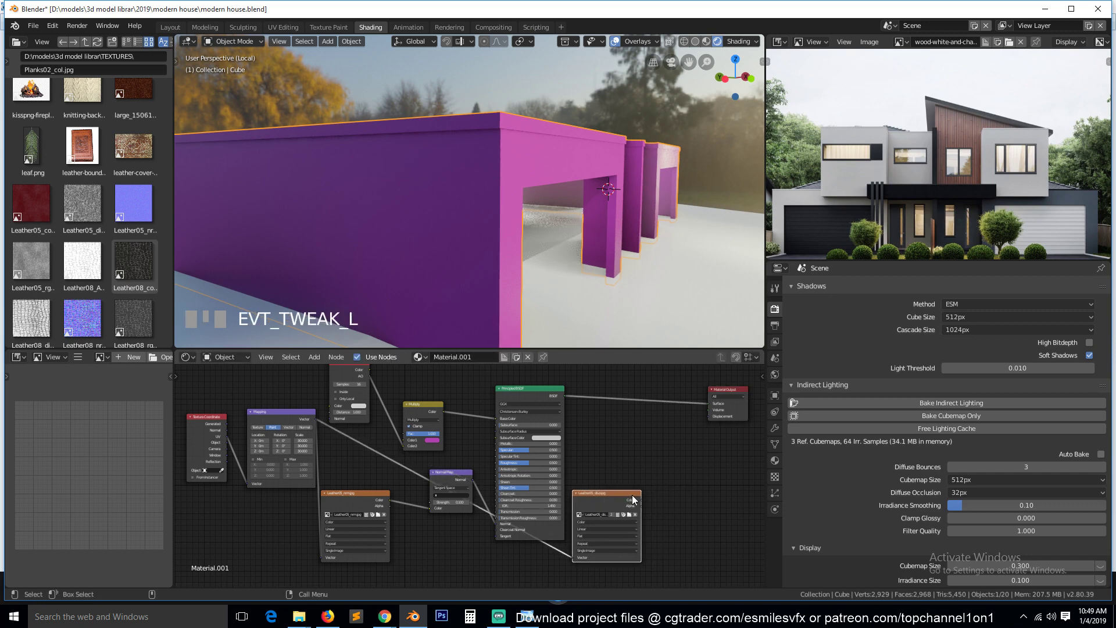
left_click_drag(466, 478, 599, 499)
key("`")
scroll("up", 3)
key("`")
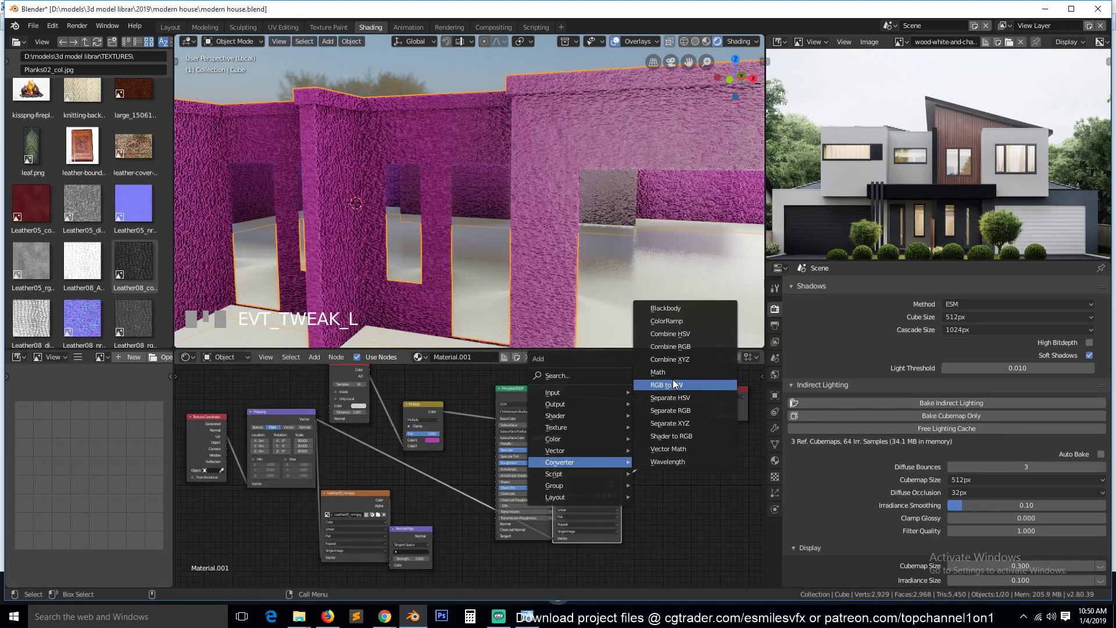
- Insert a Math node set to Multiply into the displacement path of the wall material
left_click(666, 417)
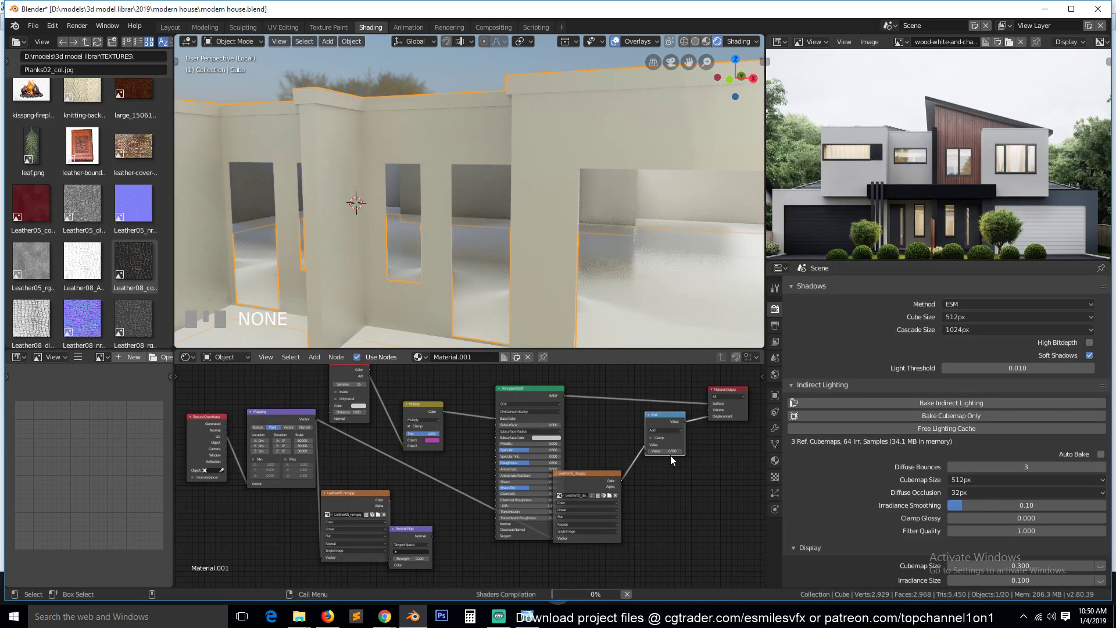
left_click(673, 432)
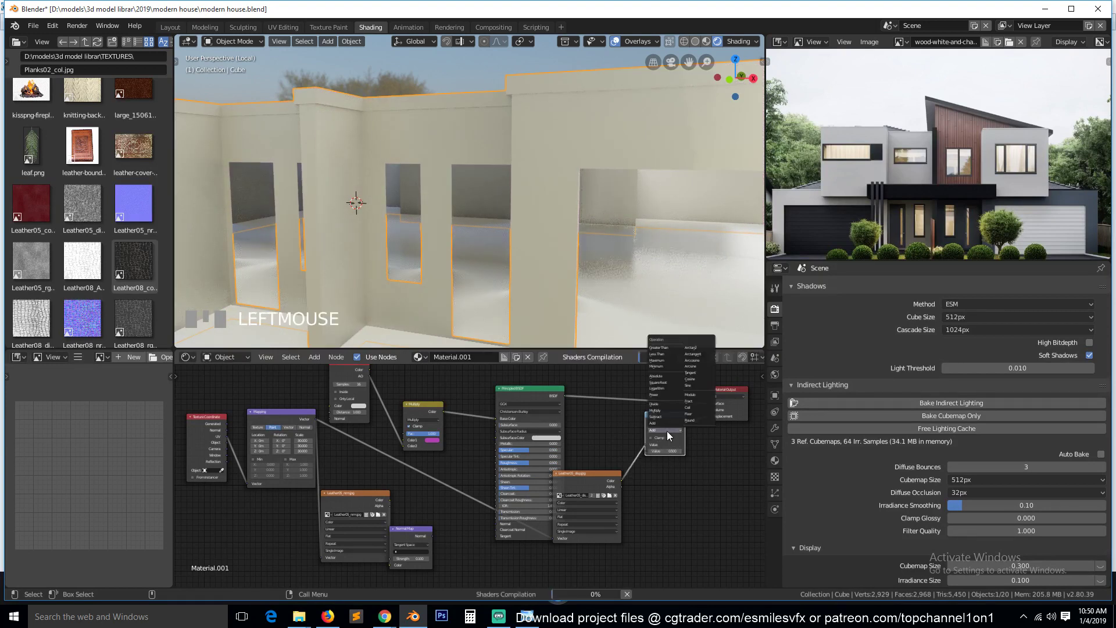
left_click_drag(672, 415, 663, 444)
scroll("up", 3)
key("`")
scroll("down", 3)
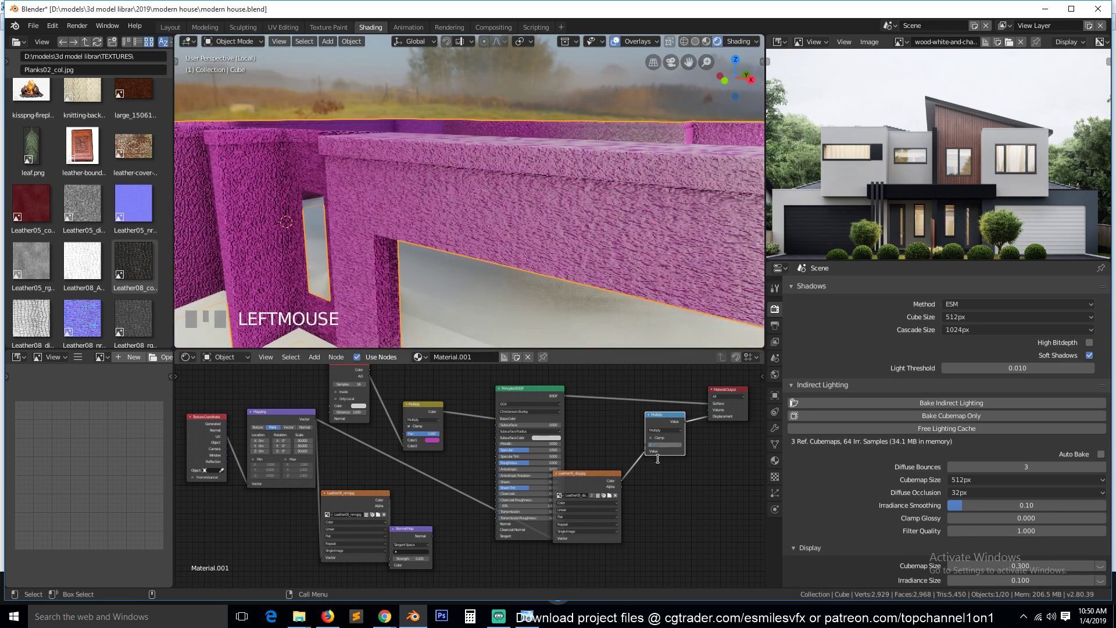
- Adjust the displacement multiplier value while checking the camera view
left_click(663, 488)
key("`")
scroll("down", 3)
key("KP_0")
scroll("down", 3)
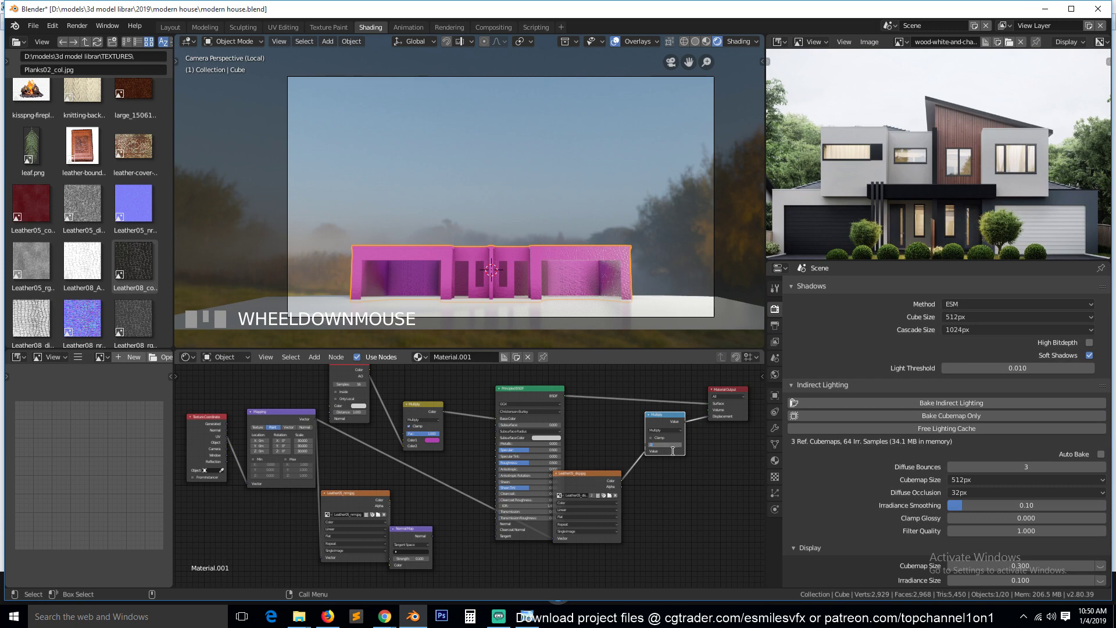
left_click(678, 478)
scroll("up", 3)
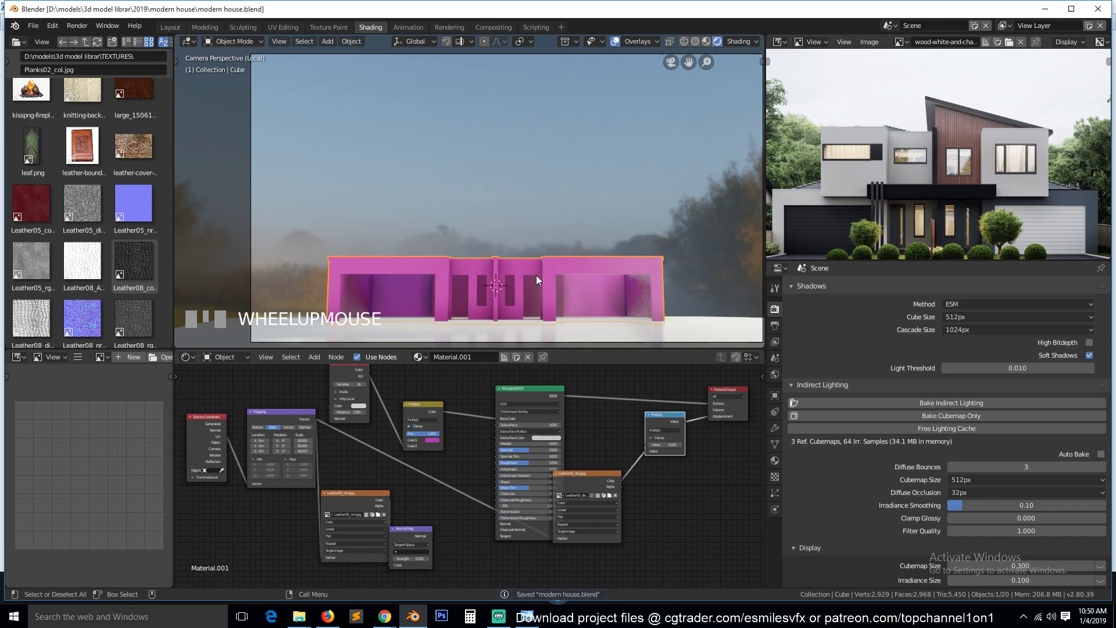
- Save the house file and orbit out of the camera view to inspect the pink walls
key("`")
key("`")
scroll("up", 3)
scroll("down", 3)
key("`")
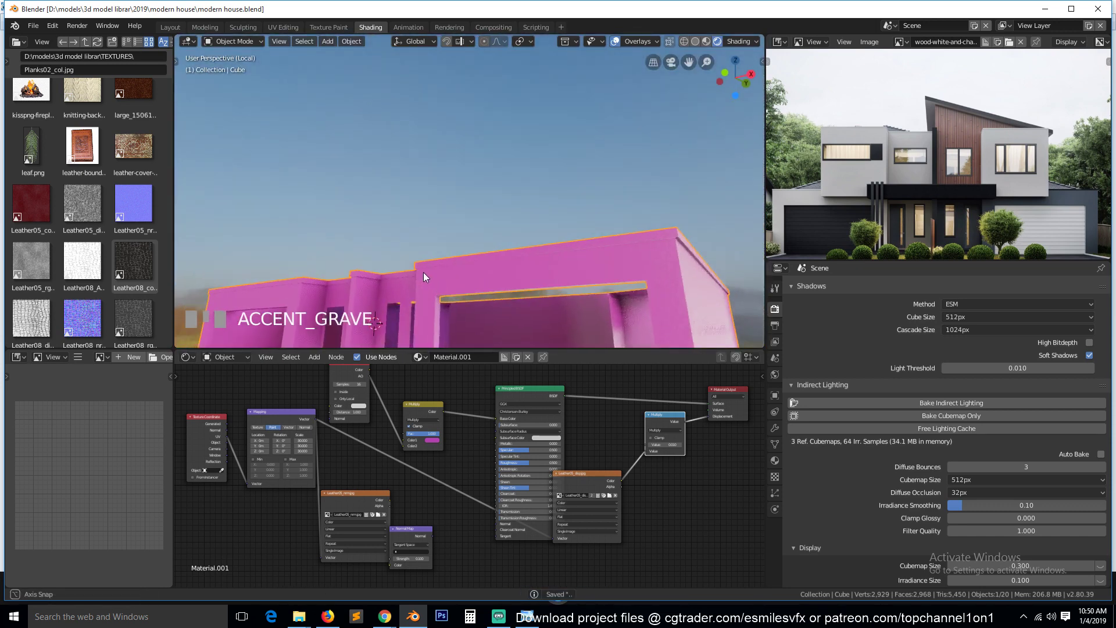
- Return to camera view and drag the Multiply node's Color2 tint toward white so the walls render white
key("`")
key("KP_0")
left_click(495, 287)
left_click_drag(444, 409, 500, 347)
left_click_drag(476, 364, 476, 359)
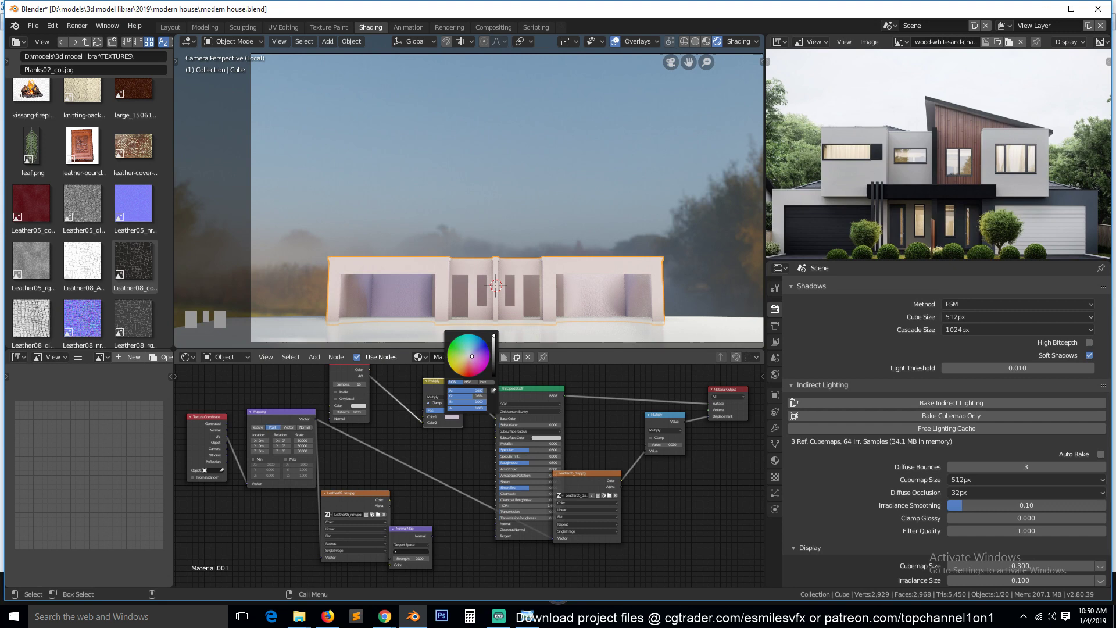
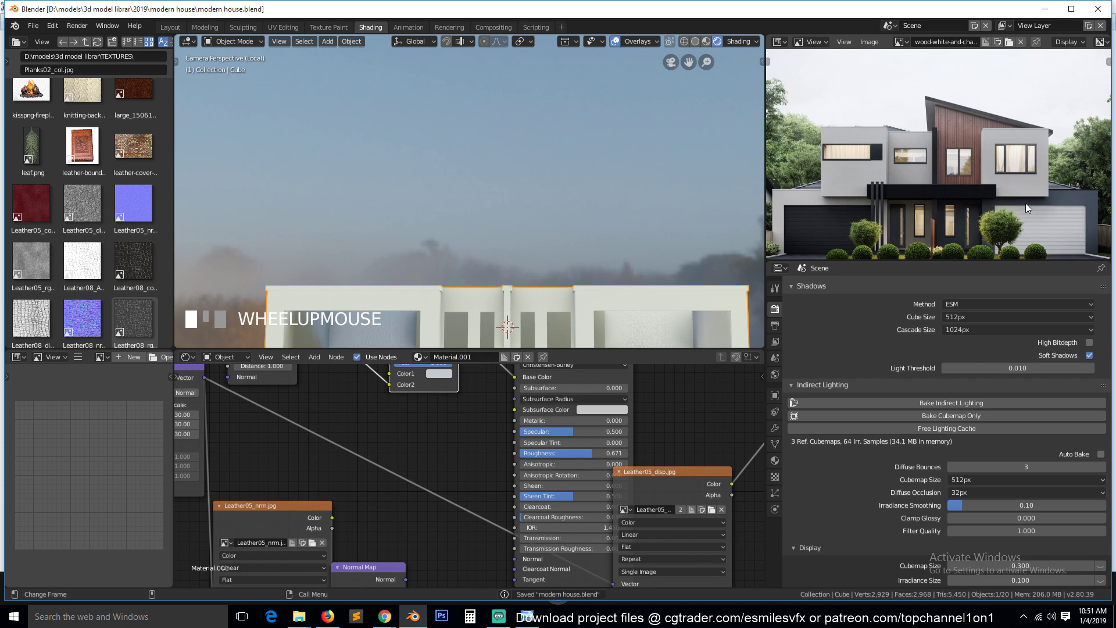
scroll("down", 3)
- Rename the walls object's Material.001 to 'white walls'
left_click(419, 260)
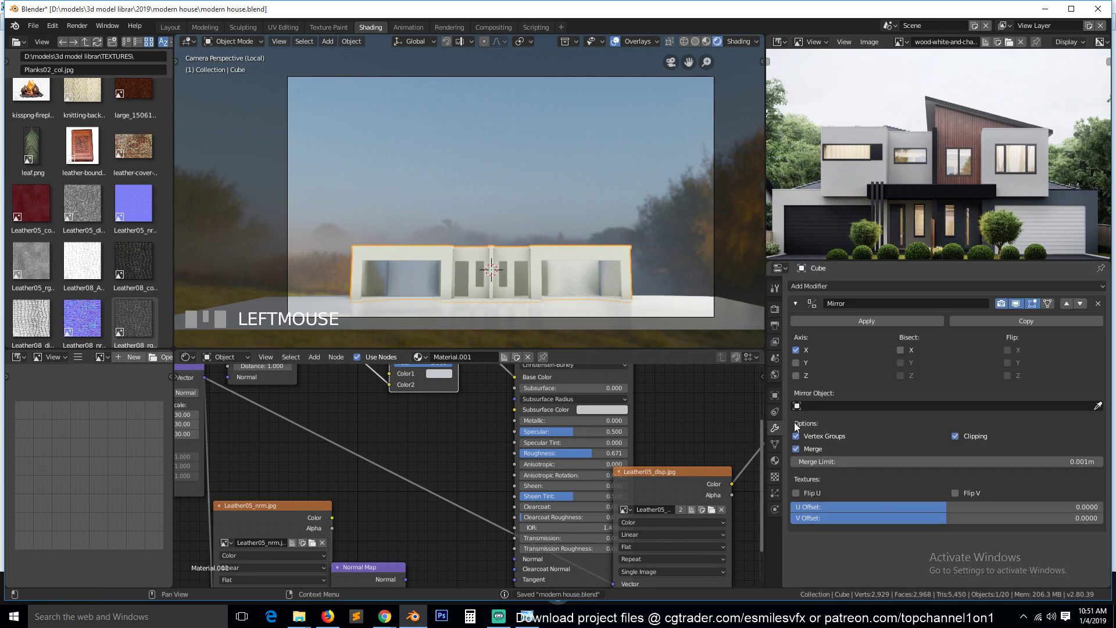
left_click(842, 332)
key("Tab")
key("KP_7")
scroll("down", 3)
key("z")
key("alt+a")
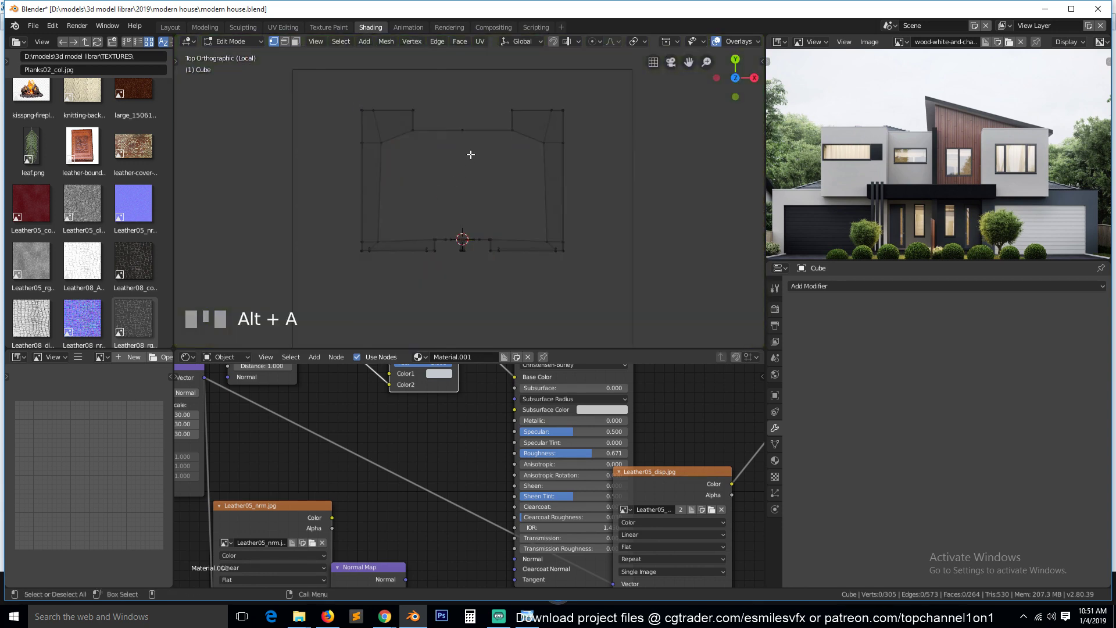
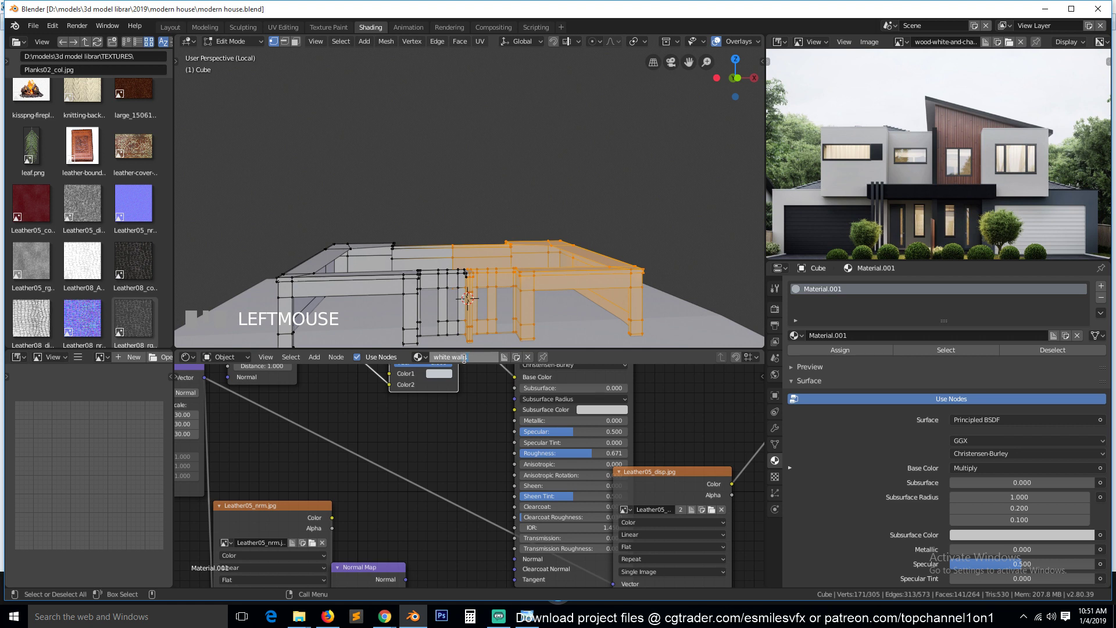
key("l")
- Add a second material slot on the walls and name the new material 'dark walls'
left_click(468, 439)
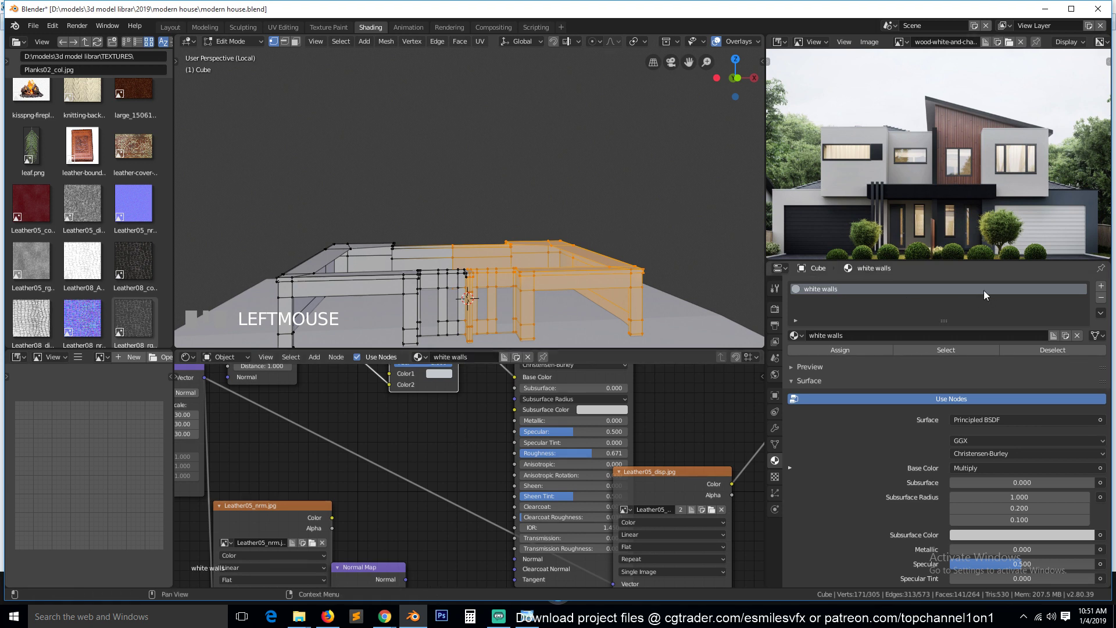
left_click_drag(1104, 298, 813, 395)
left_click_drag(816, 397, 613, 311)
key("Tab")
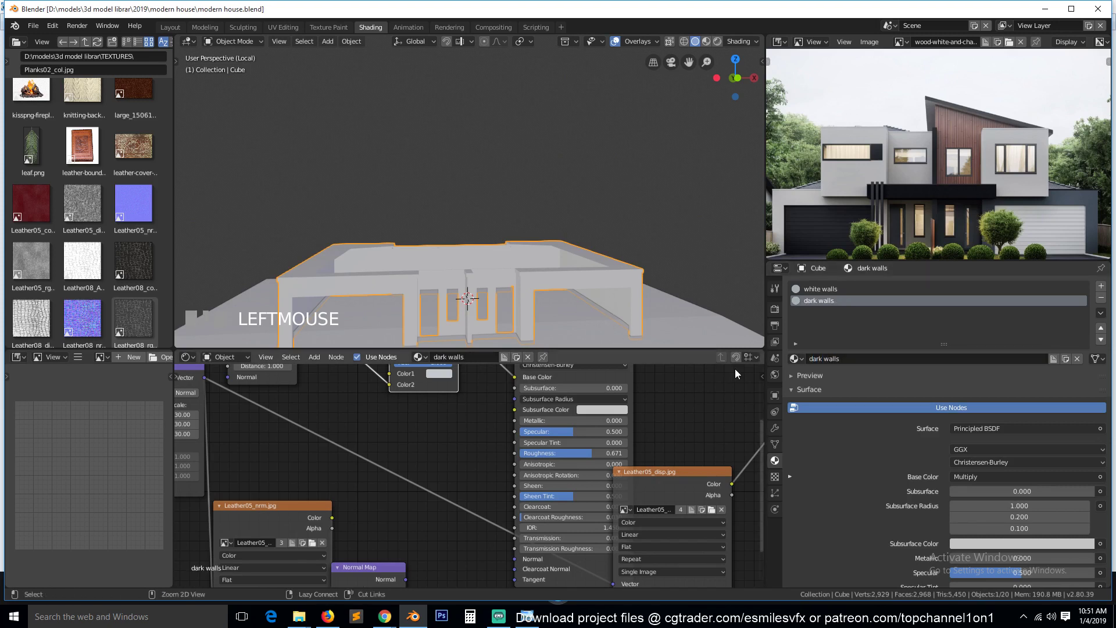
- Assign 'dark walls' to the selected wall faces and check the result in Object Mode
key("Tab")
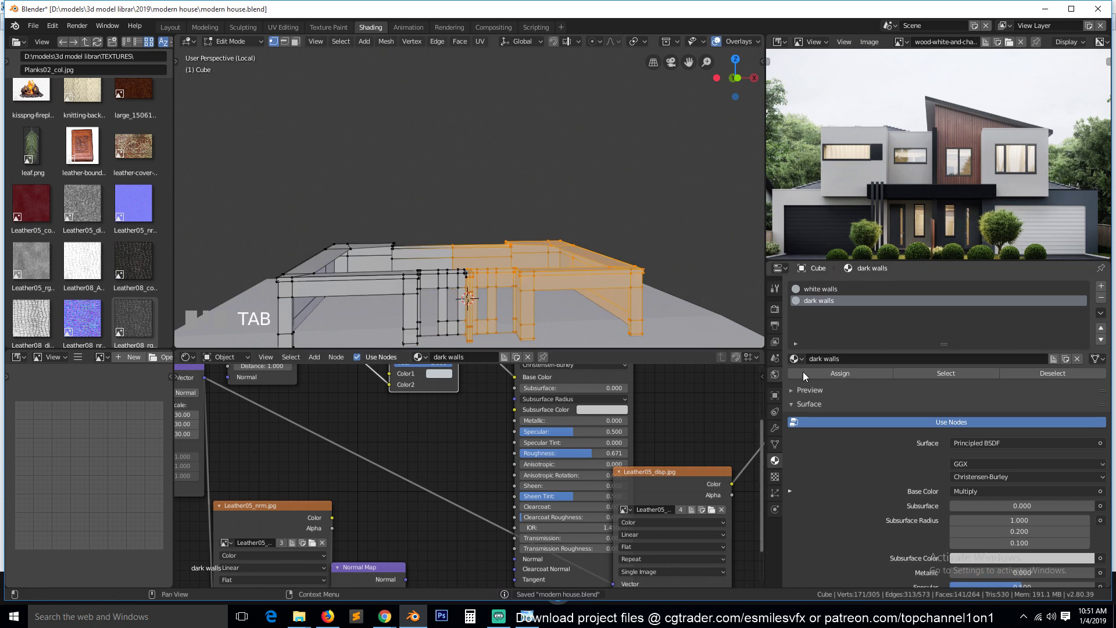
left_click_drag(826, 378, 725, 45)
key("Tab")
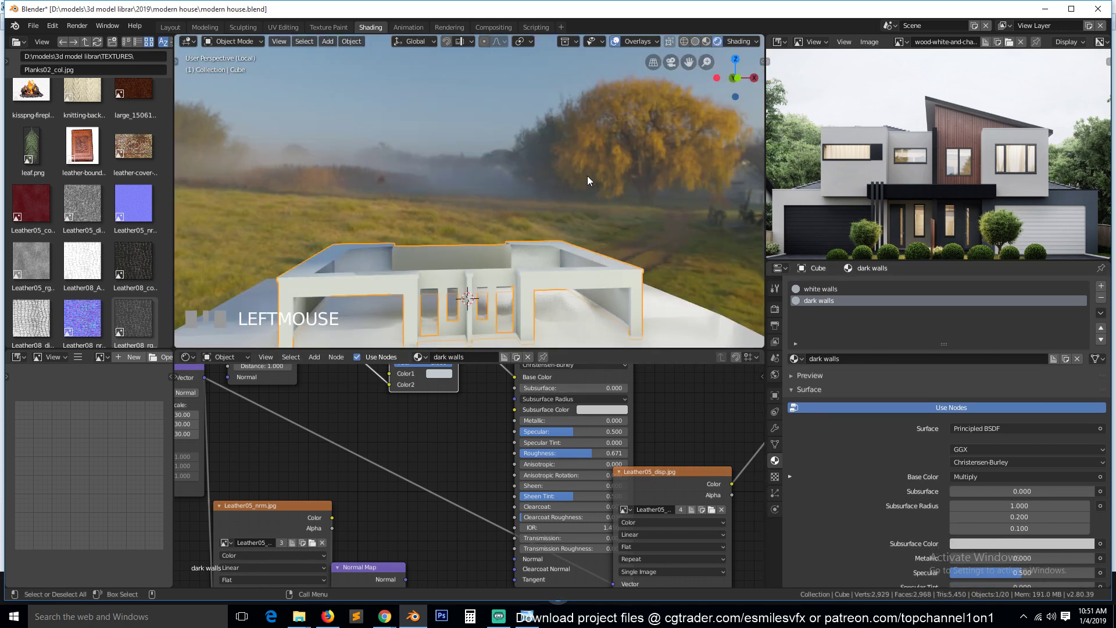
key("KP_Decimal")
scroll("up", 3)
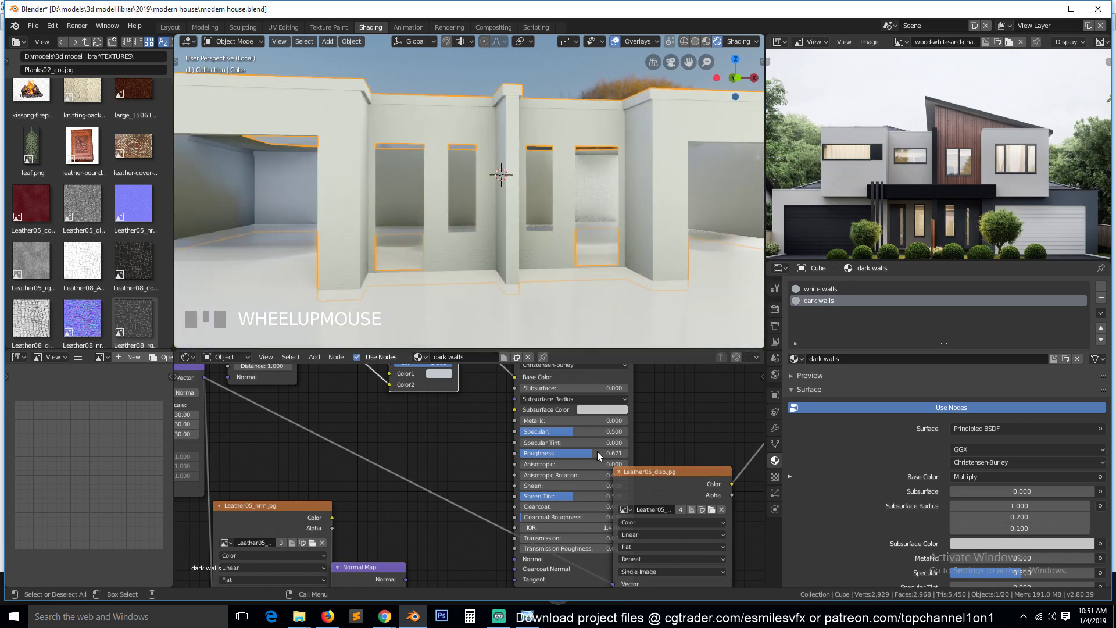
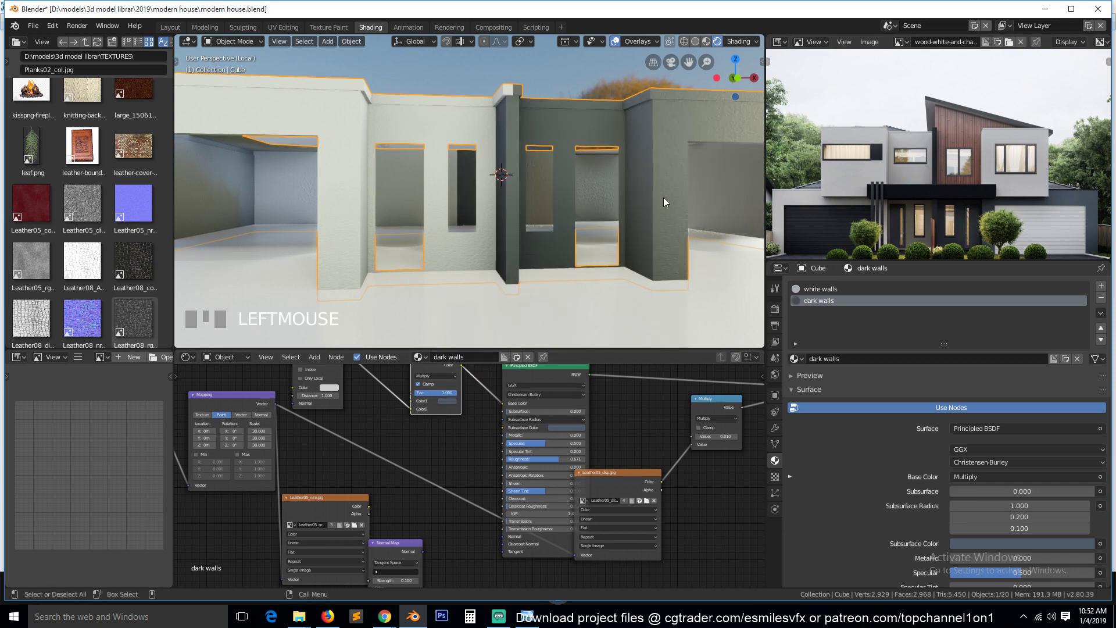
- Set the dark walls Multiply colour to dark gray, return to camera view and save
scroll("down", 3)
scroll("up", 3)
key("alt+a")
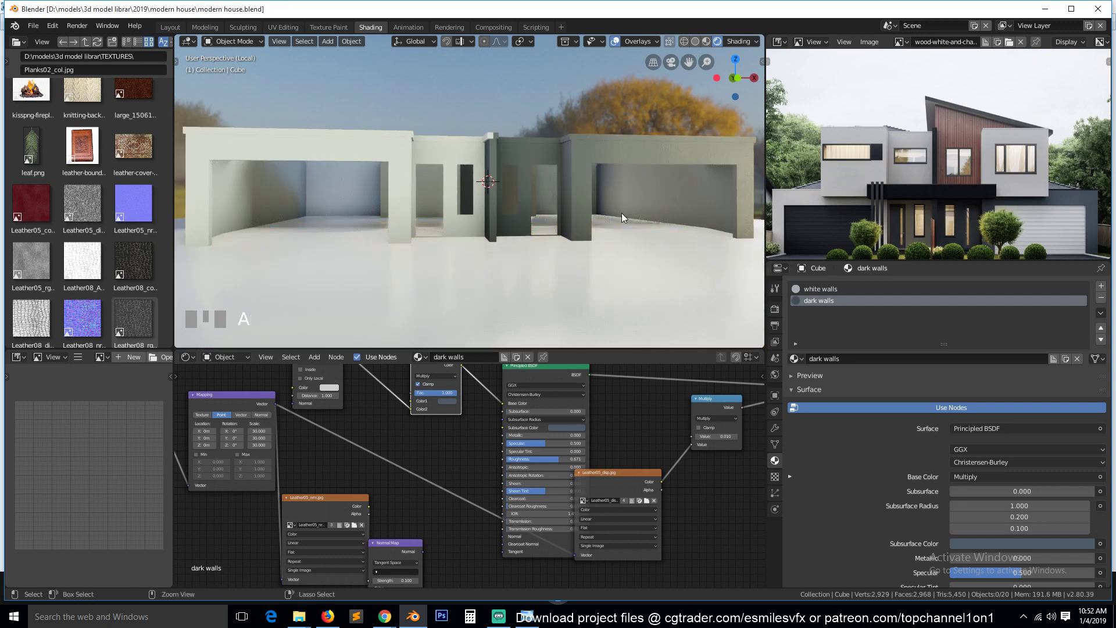
scroll("down", 3)
key("KP_Divide")
key("alt+a")
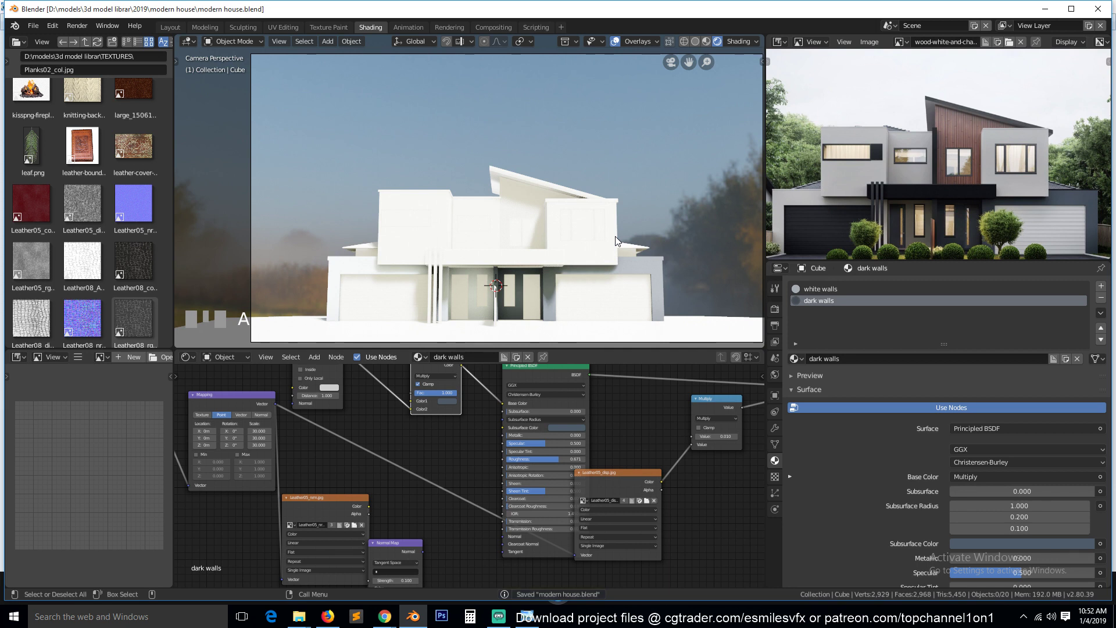
- Select Cube.003, unwrap all its faces and return to Object Mode
left_click(534, 259)
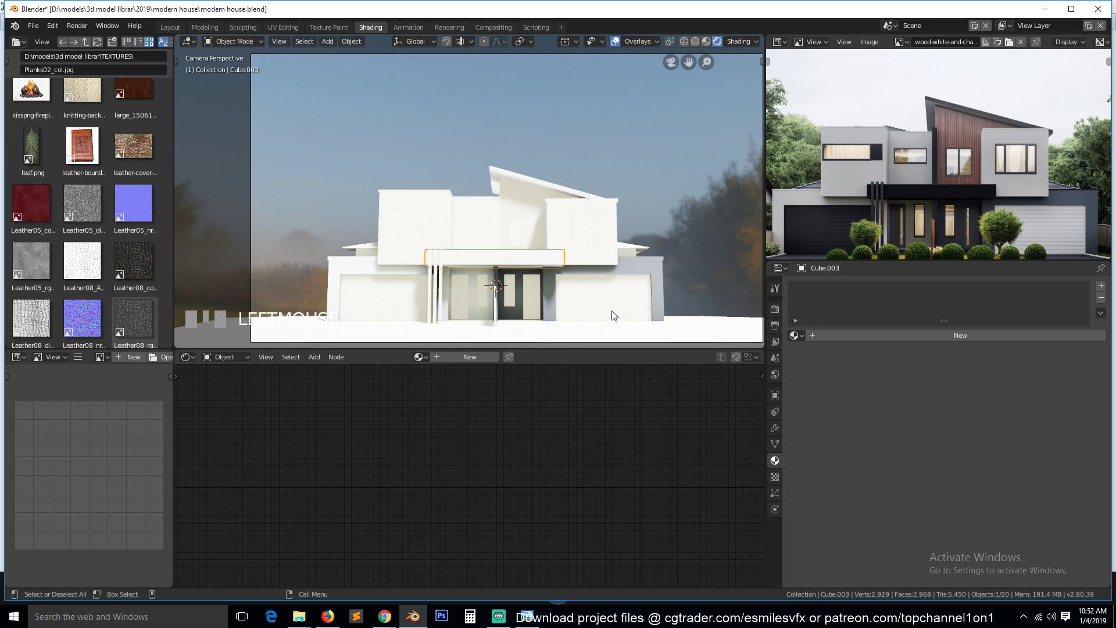
key("`")
key("Tab")
key("a")
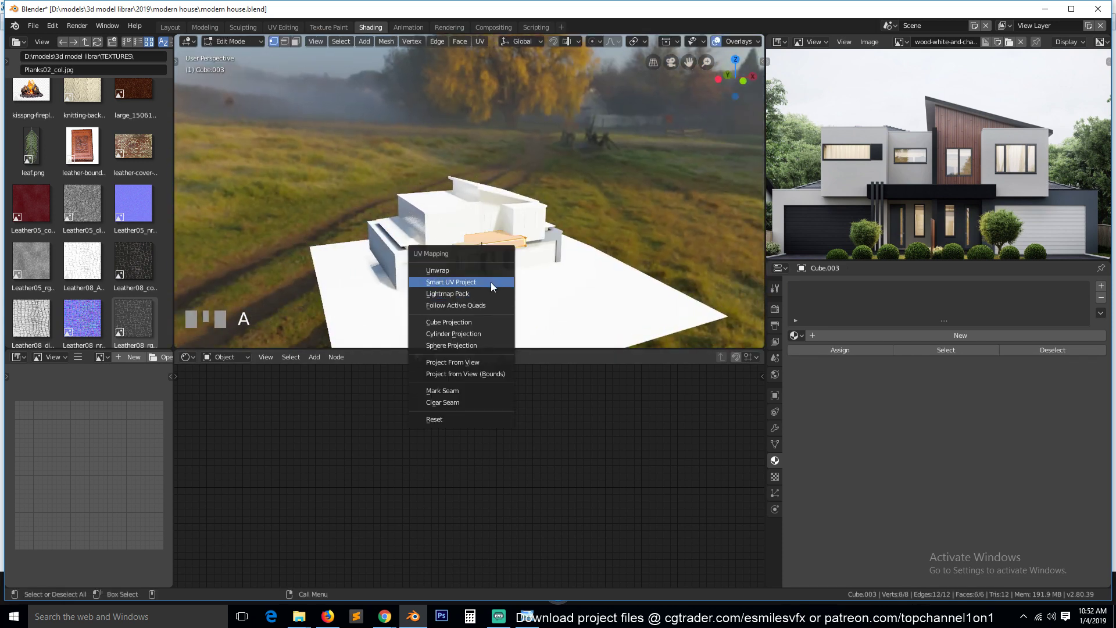
key("u")
key("Tab")
- Make its material a single-user copy named 'black walls' with a black Multiply tint
key("KP_0")
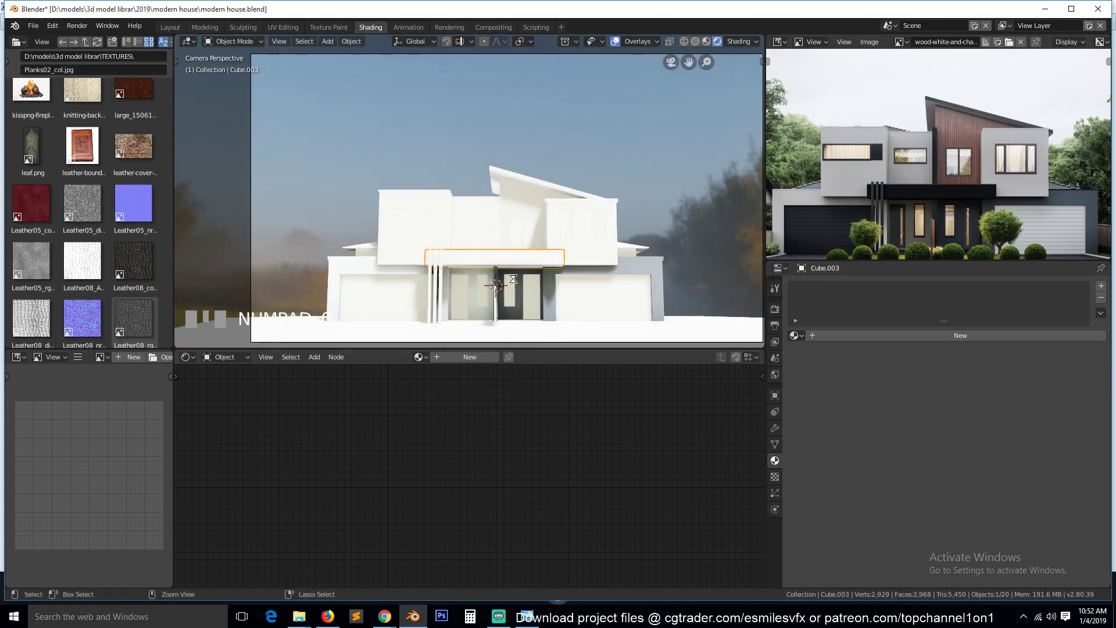
left_click_drag(455, 379, 893, 346)
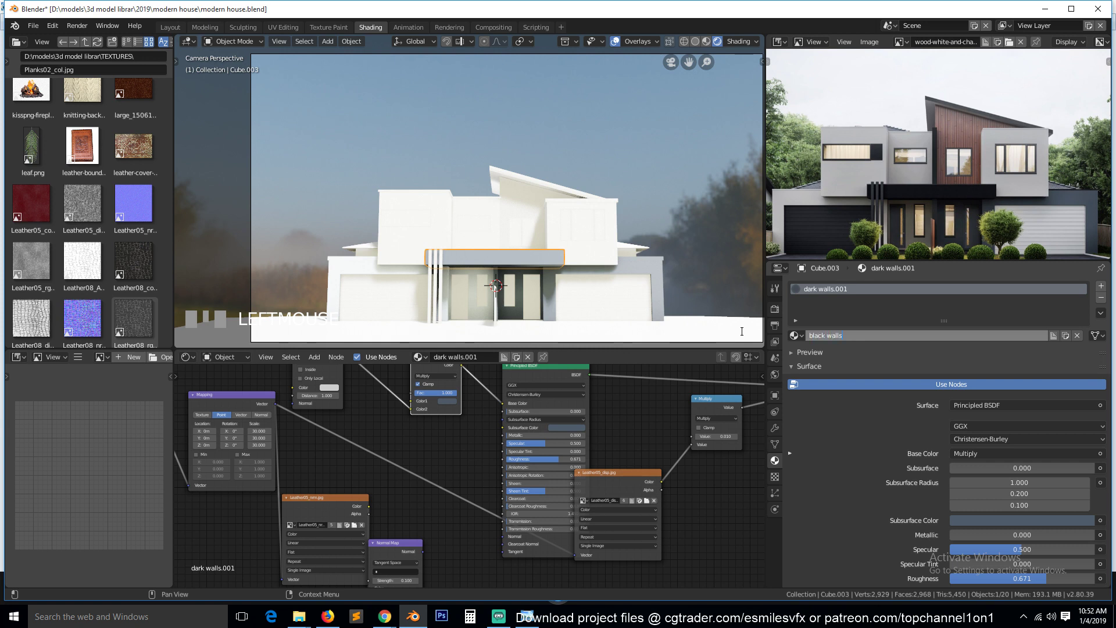
left_click(659, 280)
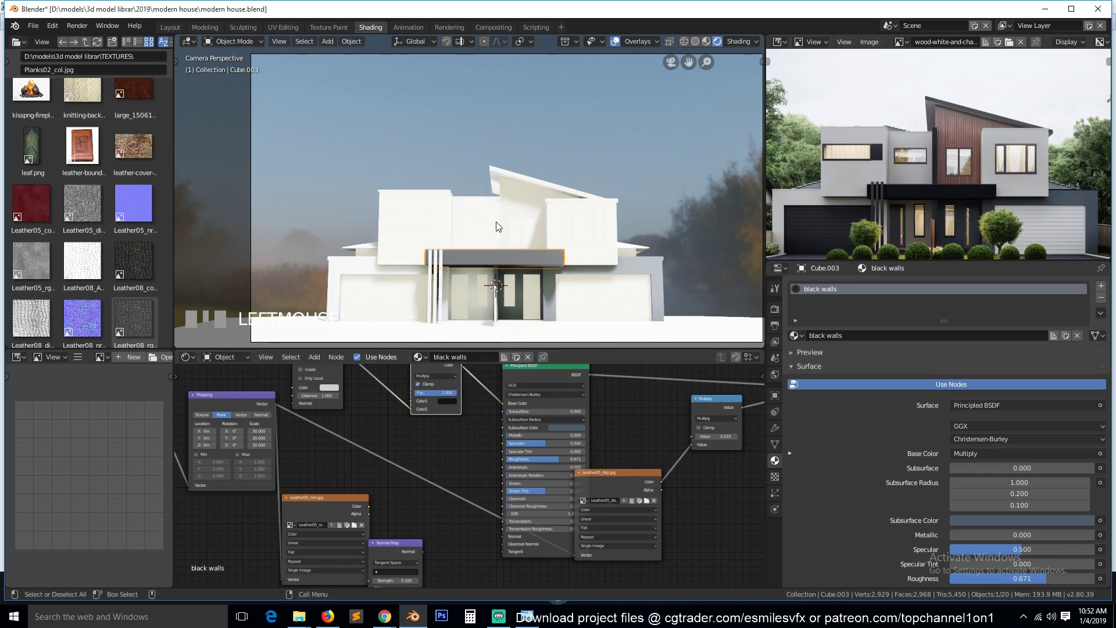
key("a")
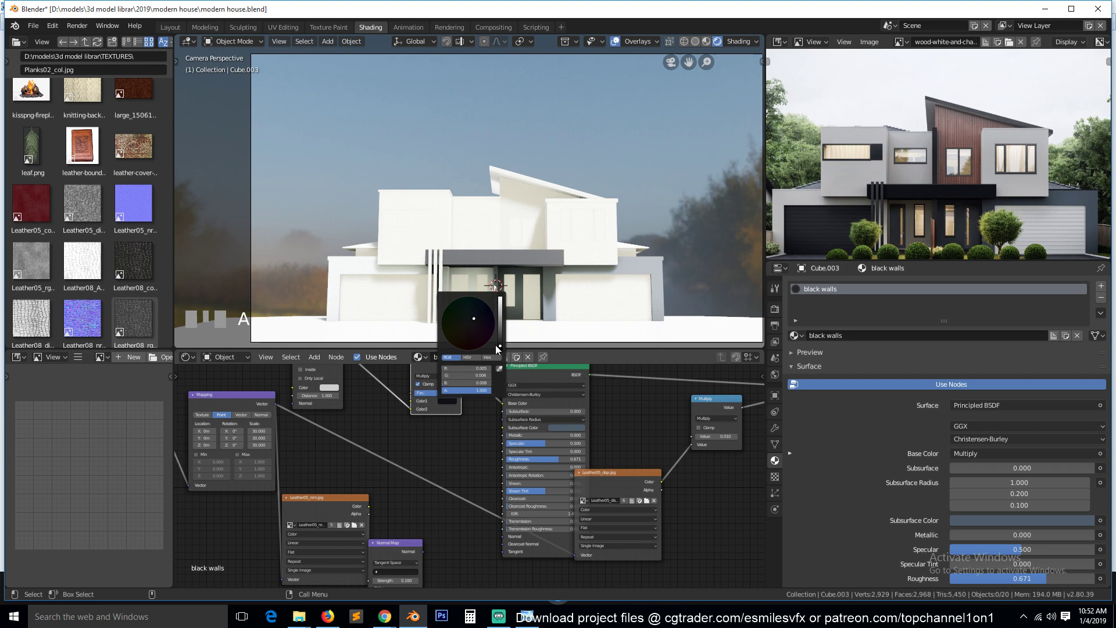
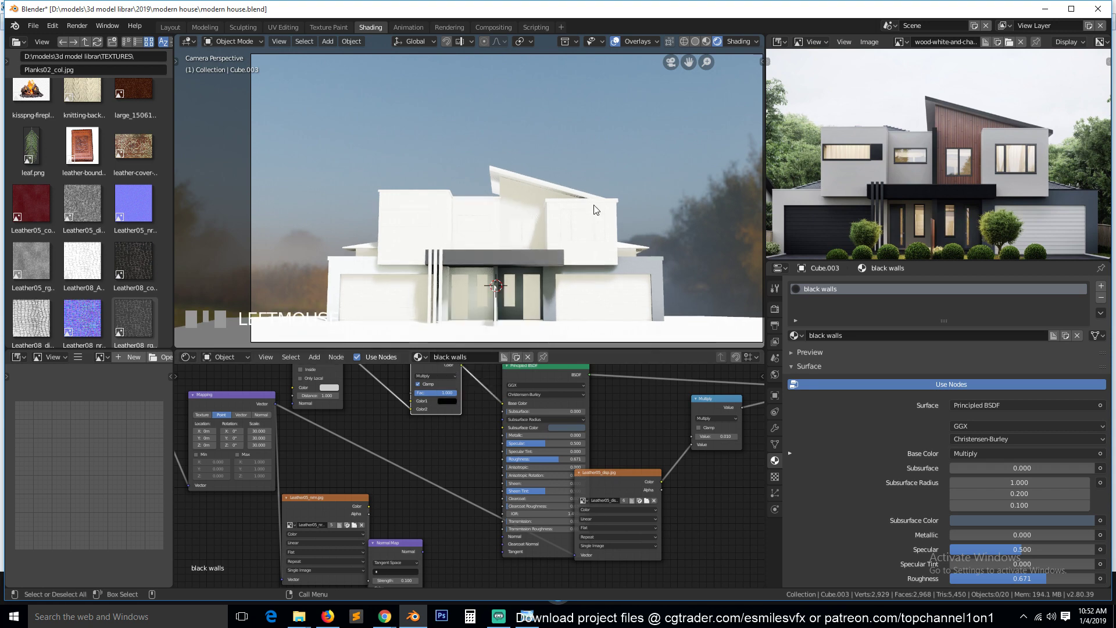
scroll("up", 3)
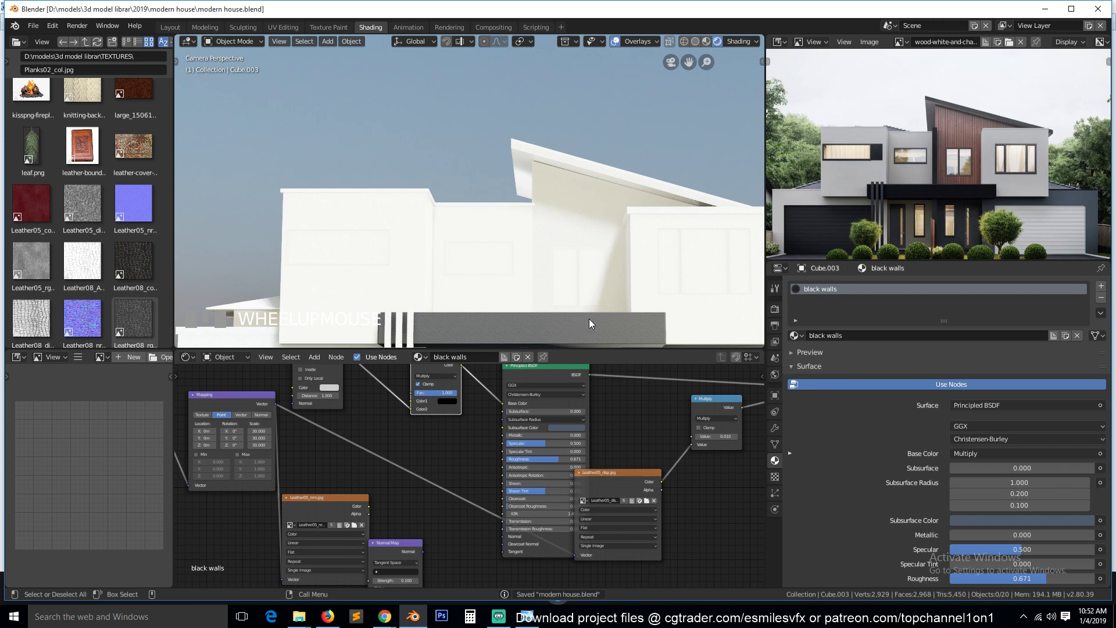
scroll("down", 3)
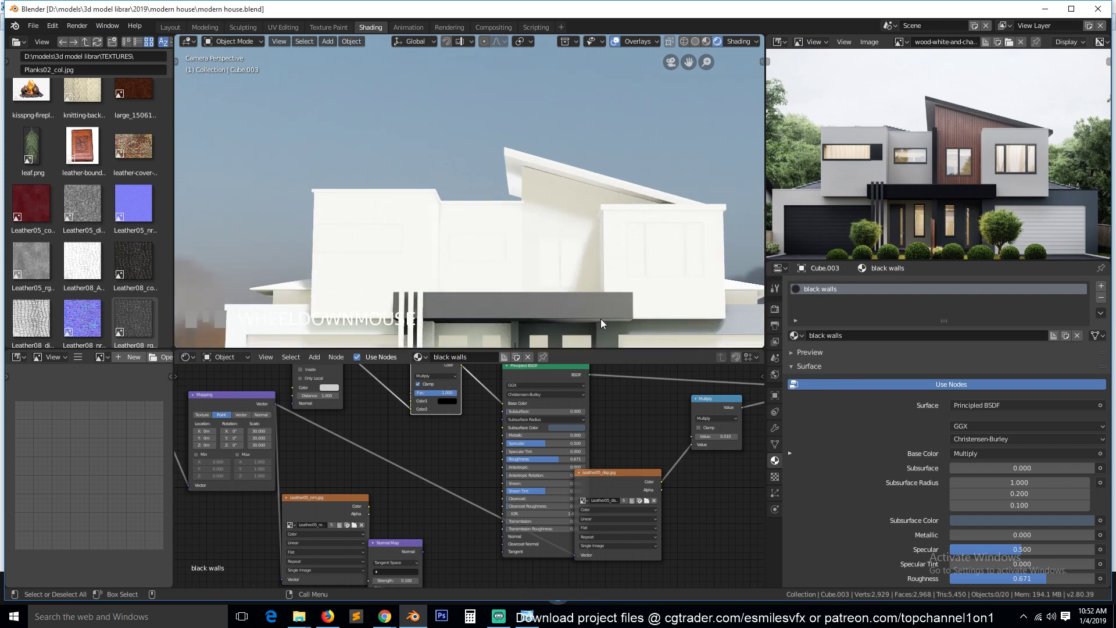
- Give Cube.005 the former dark walls material and rename it 'gray walls'
left_click(429, 288)
left_click(438, 289)
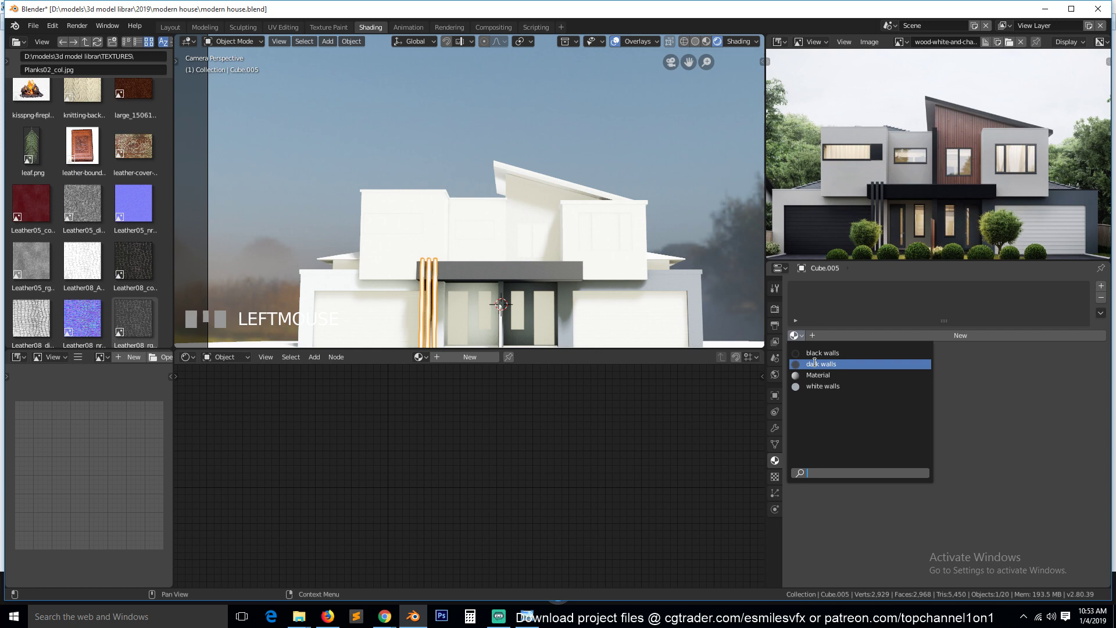
left_click_drag(822, 366, 519, 214)
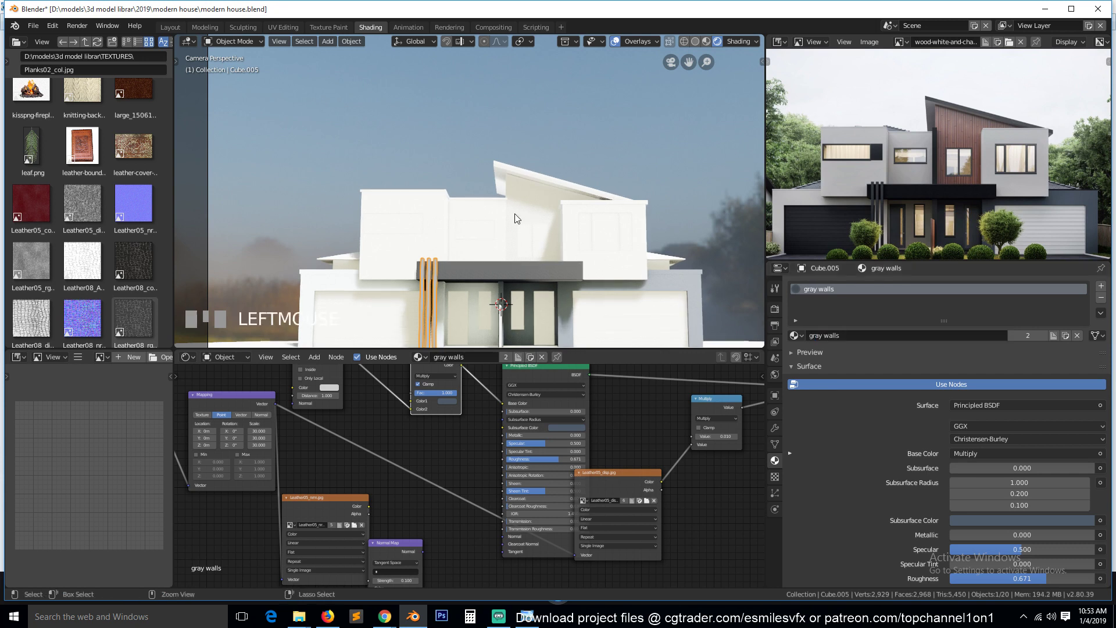